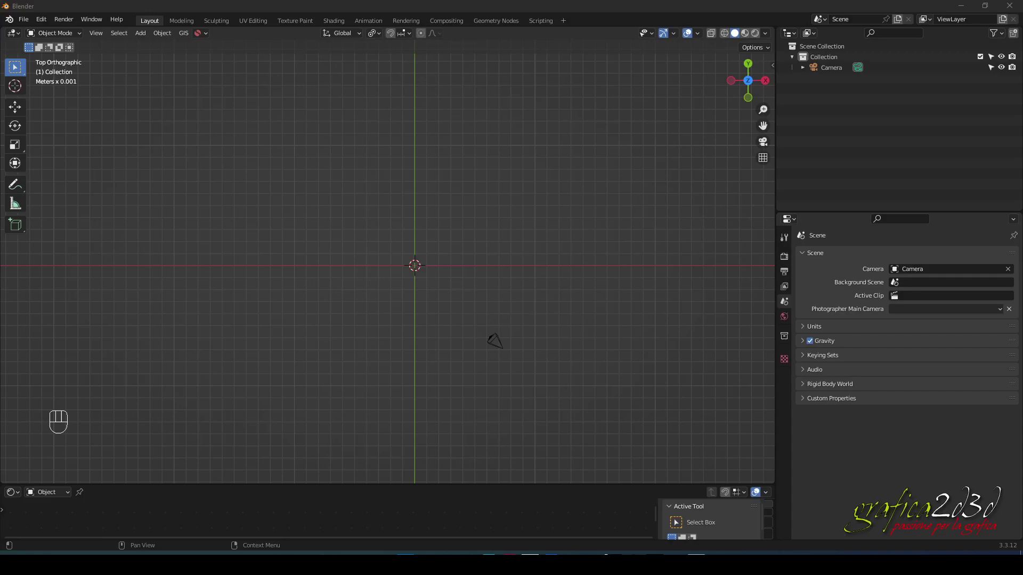
Add a cube mesh at the origin after orbiting into a perspective view
{"action": "left_click_drag", "start_coordinate": [519, 274], "coordinate": [504, 262]}
{"action": "scroll", "scroll_direction": "up", "scroll_amount": 3}
{"action": "left_click_drag", "start_coordinate": [411, 304], "coordinate": [365, 309]}
{"action": "left_click_drag", "start_coordinate": [403, 313], "coordinate": [432, 326]}
{"action": "scroll", "scroll_direction": "up", "scroll_amount": 3}
{"action": "left_click_drag", "start_coordinate": [400, 299], "coordinate": [416, 308]}
{"action": "left_click_drag", "start_coordinate": [419, 324], "coordinate": [408, 290]}
{"action": "key", "text": "shift+a"}
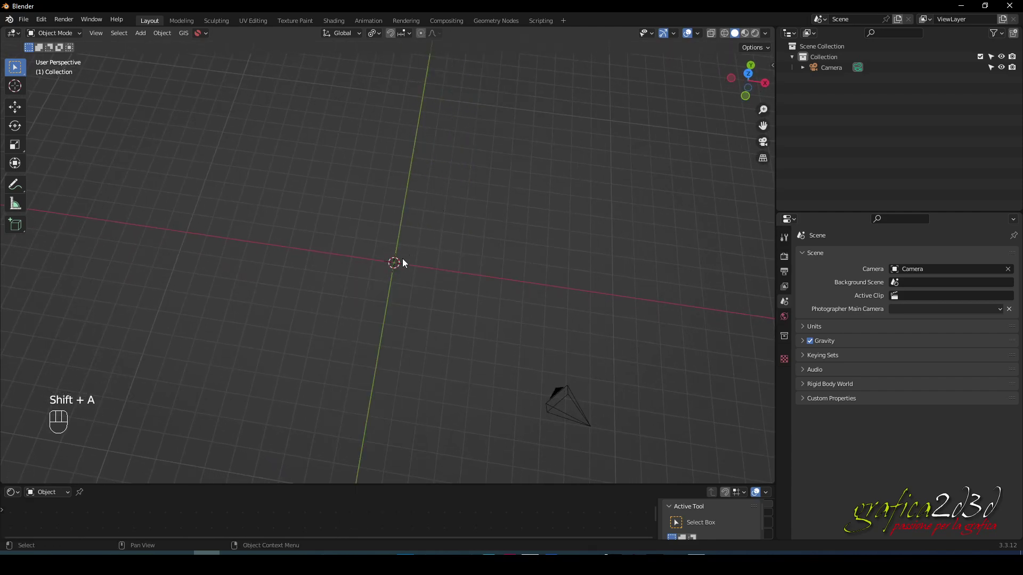
{"action": "key", "text": "shift+a"}
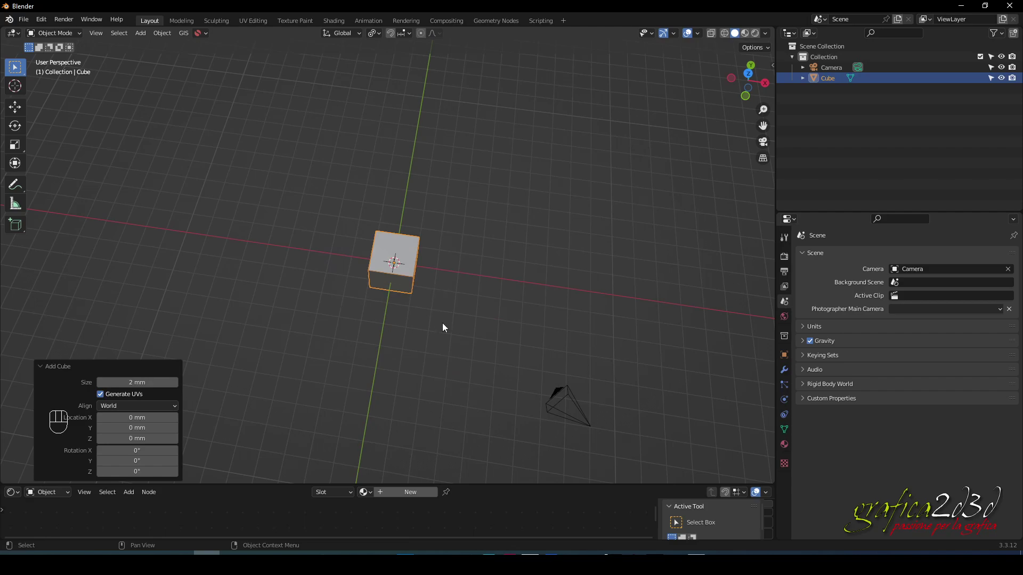
Flatten the cube along Z into a thin slab
{"action": "left_click_drag", "start_coordinate": [460, 342], "coordinate": [435, 266]}
{"action": "scroll", "scroll_direction": "up", "scroll_amount": 3}
{"action": "left_click_drag", "start_coordinate": [407, 269], "coordinate": [381, 337]}
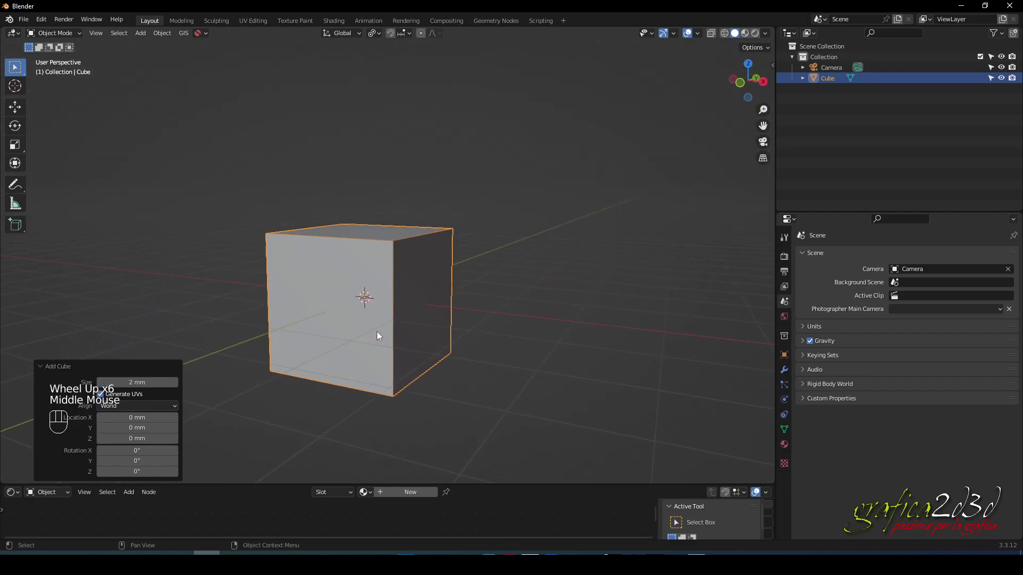
{"action": "key", "text": "s"}
{"action": "key", "text": "z"}
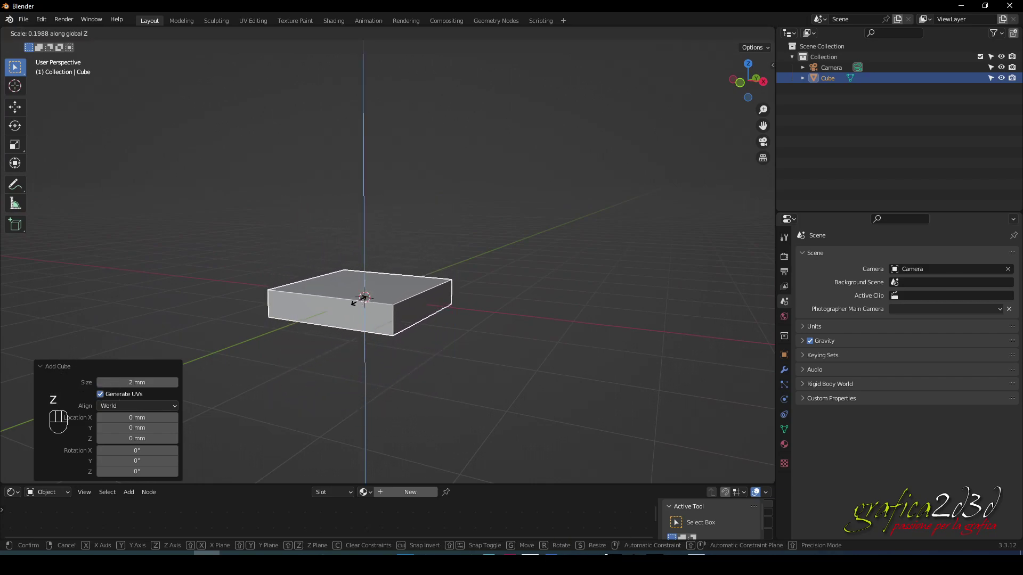
{"action": "left_click", "coordinate": [361, 304]}
From top view, shrink the slab and stretch it along X into a long bar
{"action": "key", "text": "KP_7"}
{"action": "scroll", "scroll_direction": "down", "scroll_amount": 3}
{"action": "left_click_drag", "start_coordinate": [356, 291], "coordinate": [338, 273]}
{"action": "middle_click", "coordinate": [345, 278]}
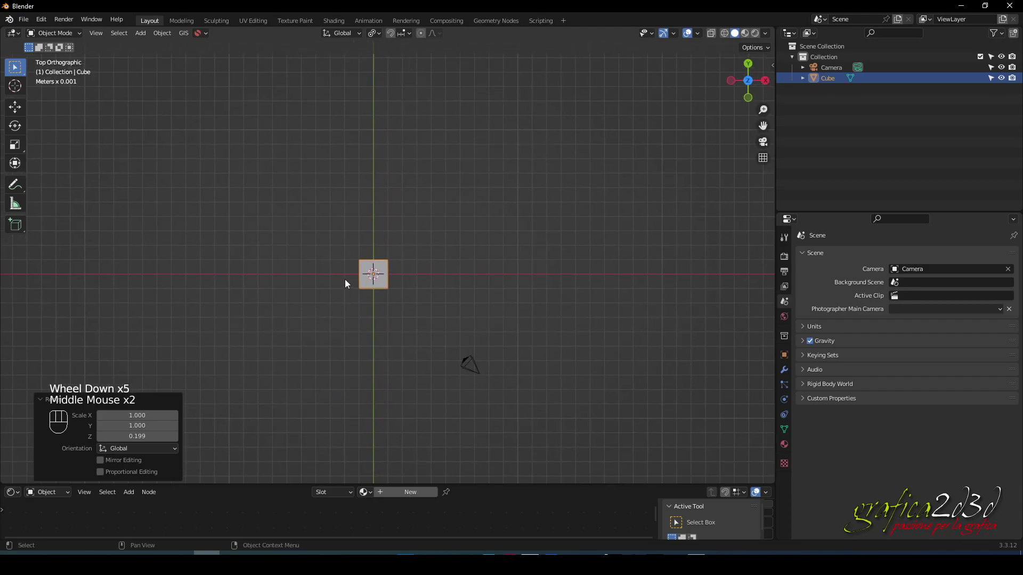
{"action": "key", "text": "s"}
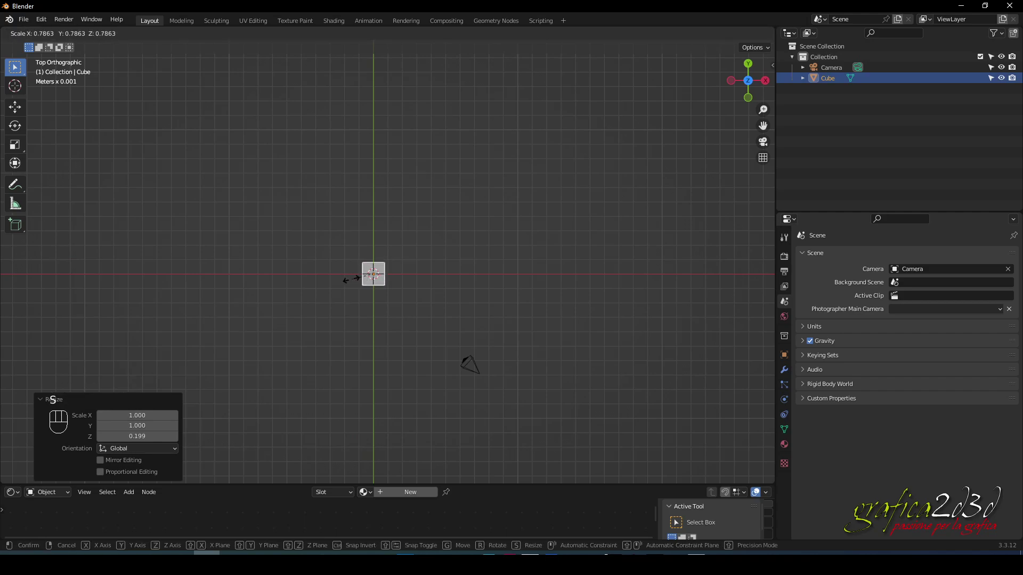
{"action": "key", "text": "x"}
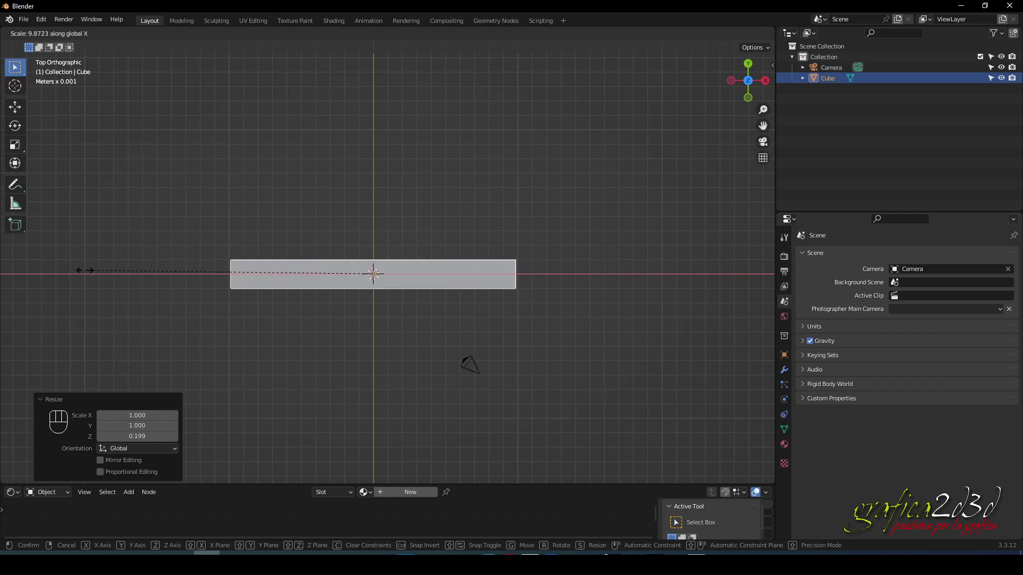
{"action": "left_click", "coordinate": [87, 274]}
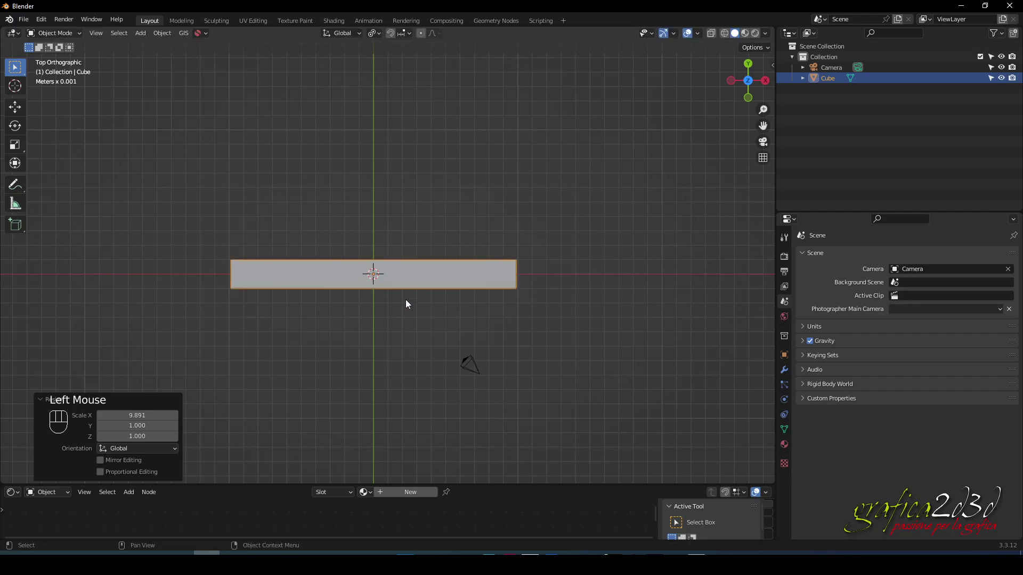
{"action": "left_click", "coordinate": [408, 308]}
{"action": "left_click_drag", "start_coordinate": [457, 322], "coordinate": [480, 317]}
{"action": "left_click_drag", "start_coordinate": [460, 336], "coordinate": [429, 251]}
{"action": "scroll", "scroll_direction": "up", "scroll_amount": 3}
{"action": "left_click", "coordinate": [590, 273]}
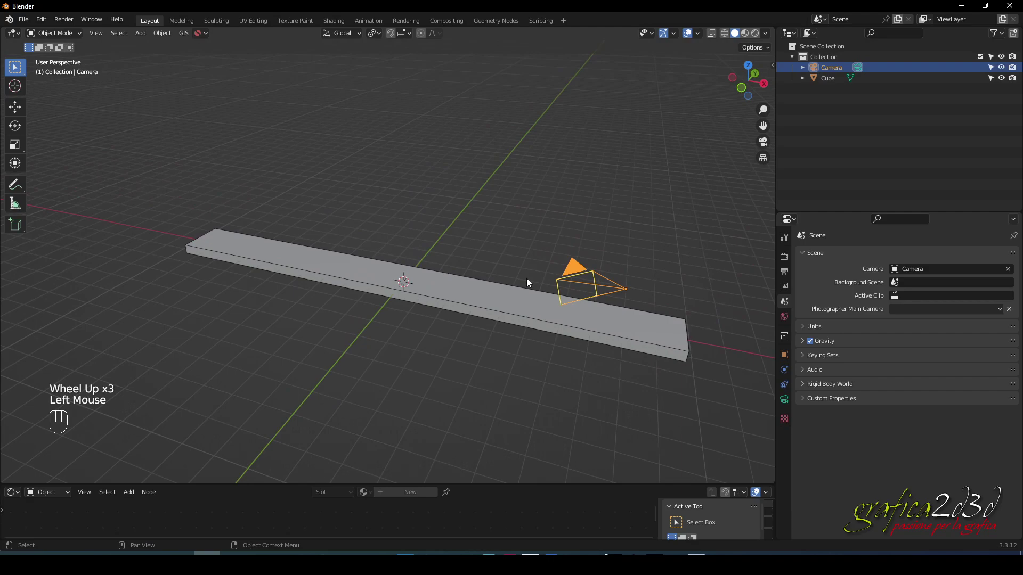
{"action": "key", "text": "g"}
{"action": "left_click", "coordinate": [719, 249]}
{"action": "left_click_drag", "start_coordinate": [455, 302], "coordinate": [429, 268]}
{"action": "left_click_drag", "start_coordinate": [376, 278], "coordinate": [411, 292]}
{"action": "scroll", "scroll_direction": "up", "scroll_amount": 3}
{"action": "left_click", "coordinate": [338, 249]}
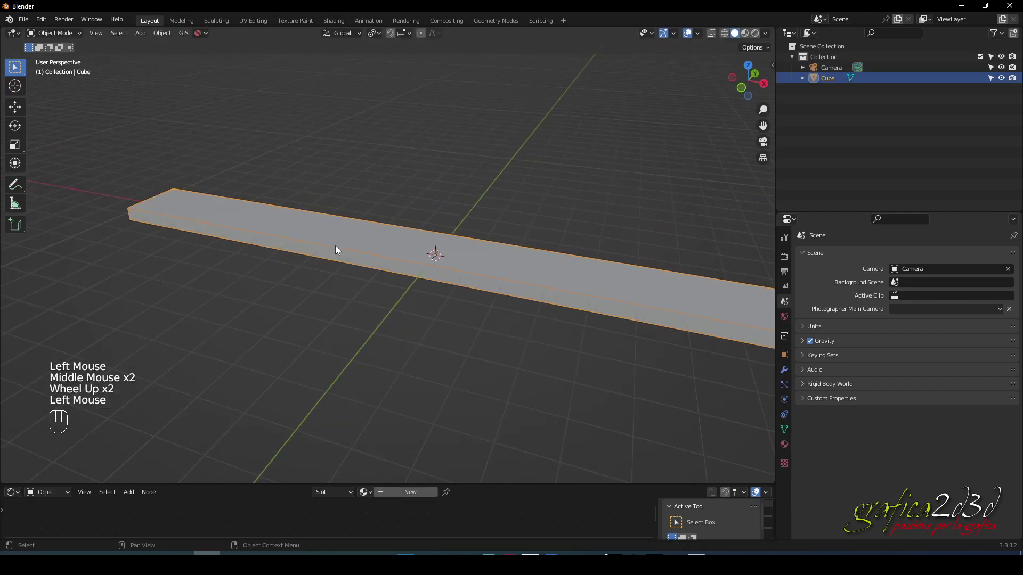
{"action": "key", "text": "Tab"}
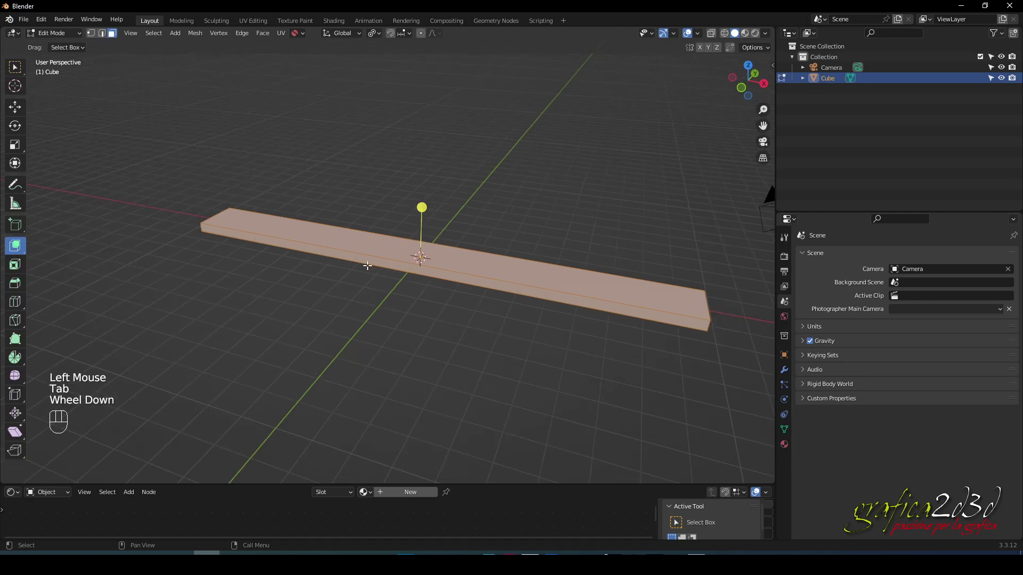
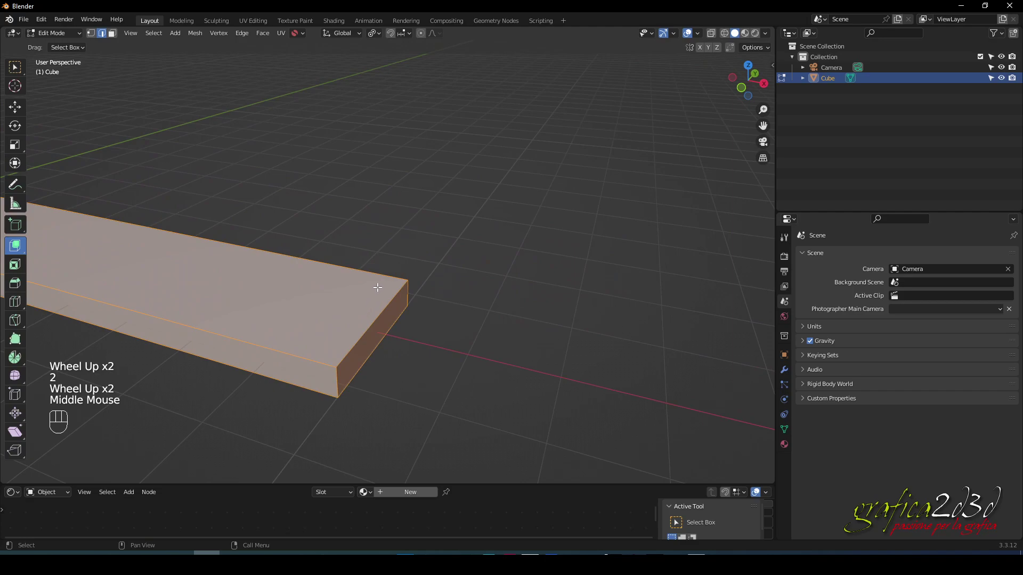
{"action": "left_click", "coordinate": [383, 276]}
{"action": "left_click", "coordinate": [326, 362]}
{"action": "left_click_drag", "start_coordinate": [337, 326], "coordinate": [392, 290]}
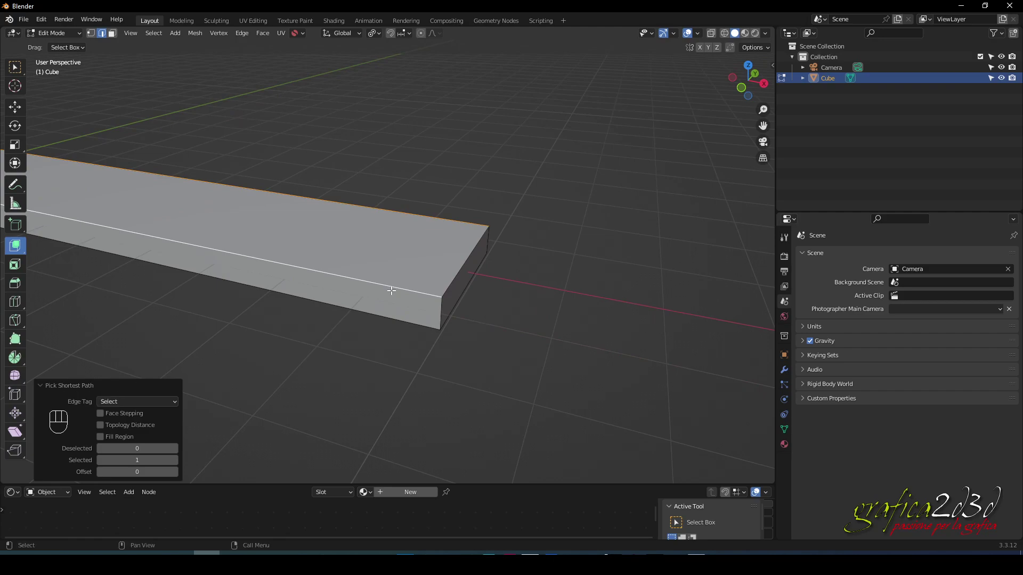
{"action": "key", "text": "ctrl+b"}
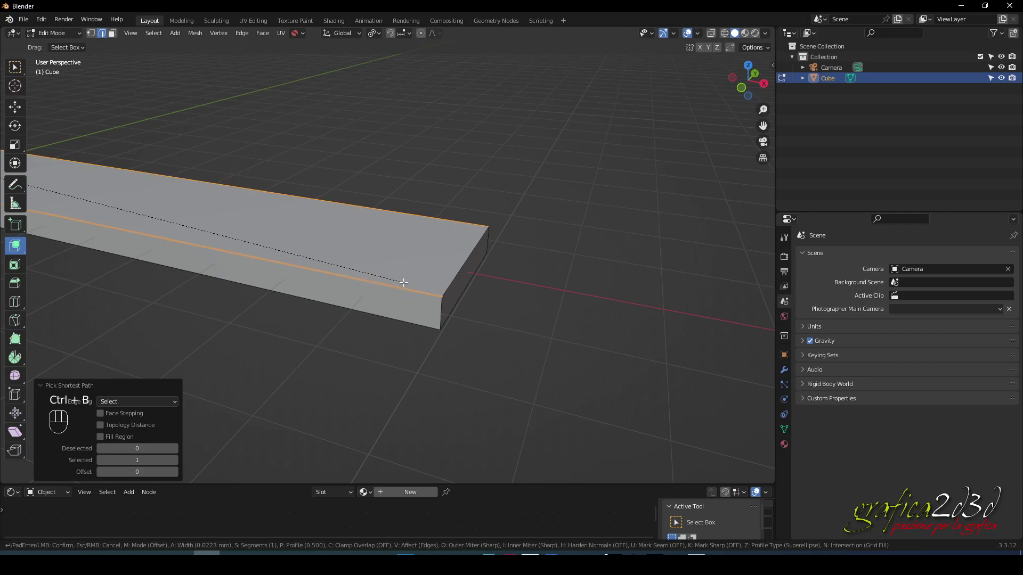
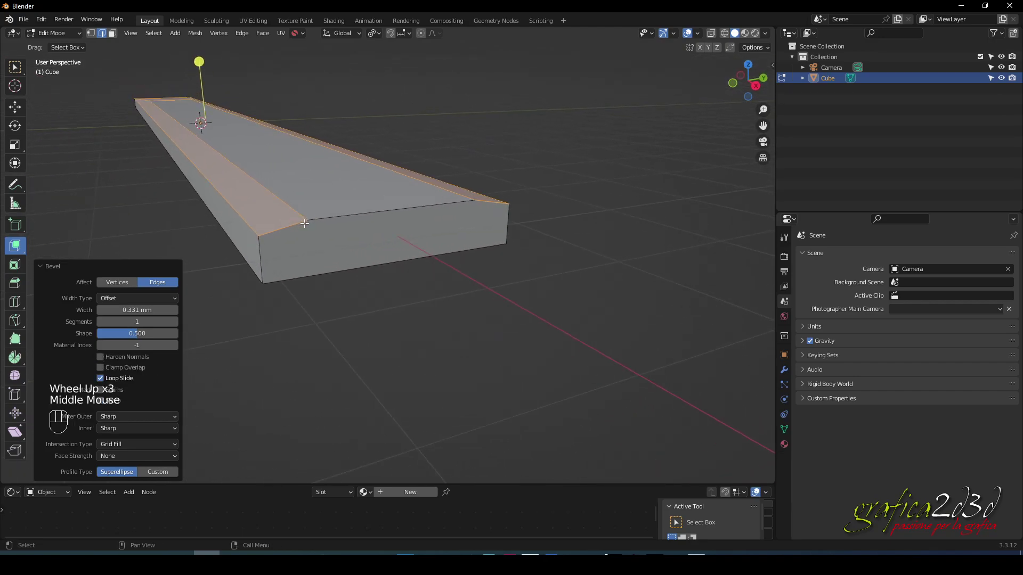
{"action": "key", "text": "Tab"}
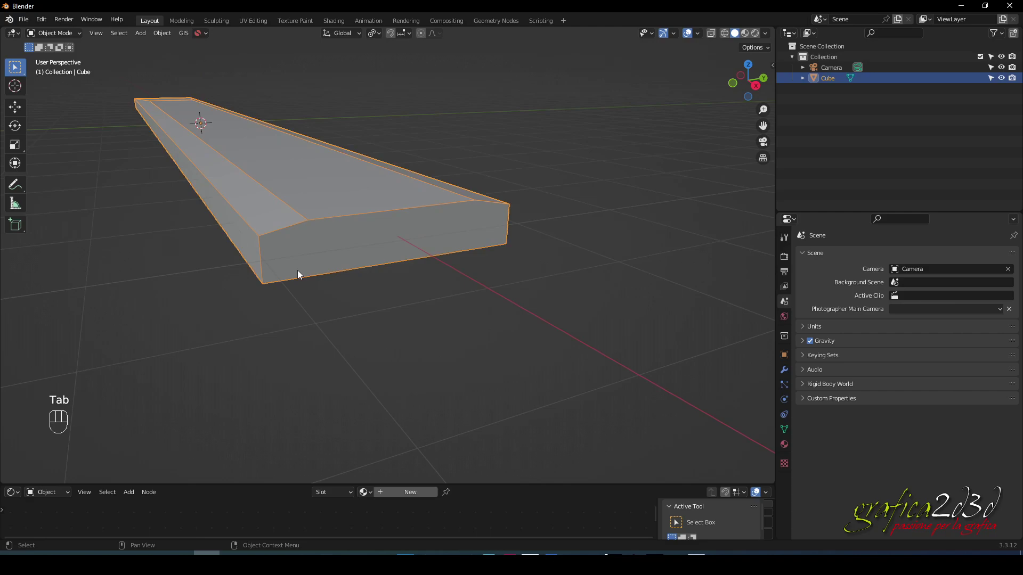
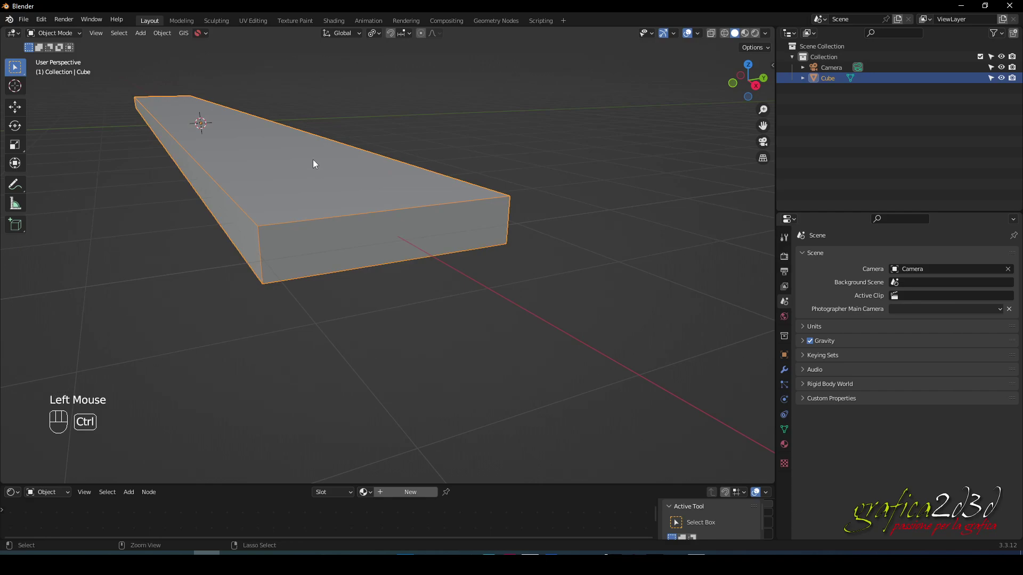
Apply all transforms to the bar and select a top long edge in Edit Mode
{"action": "key", "text": "ctrl+a"}
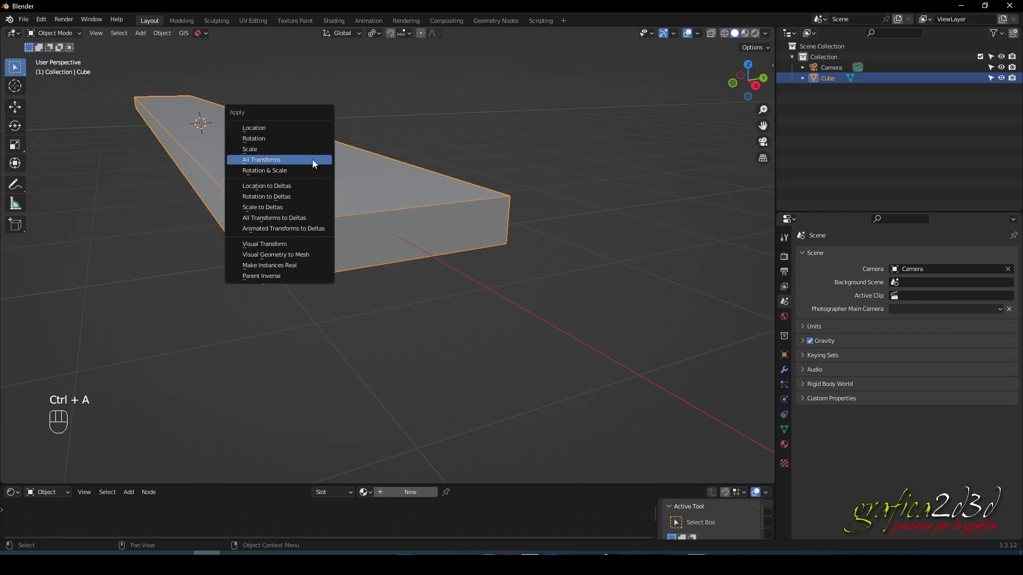
{"action": "key", "text": "Tab"}
{"action": "left_click", "coordinate": [251, 219]}
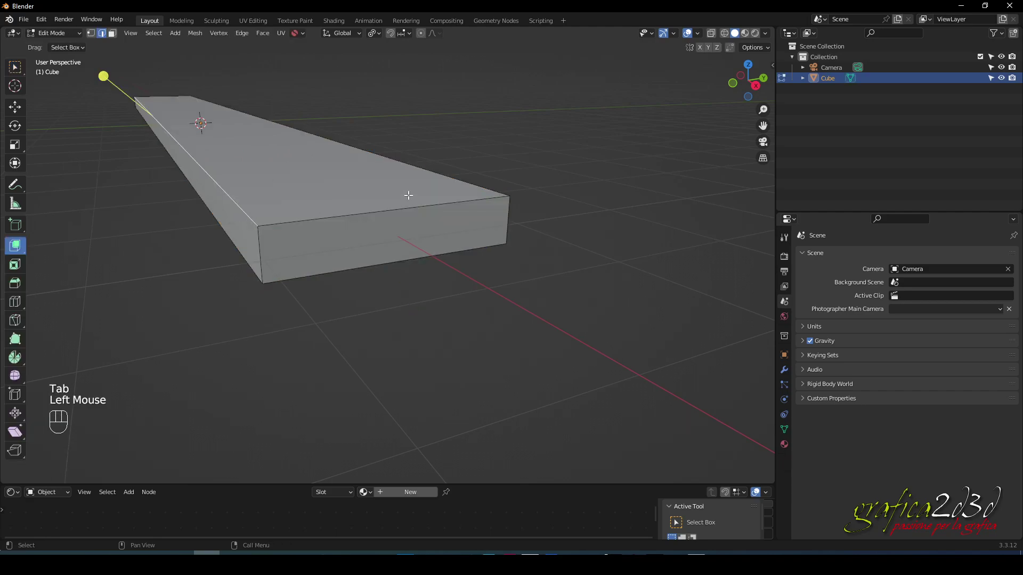
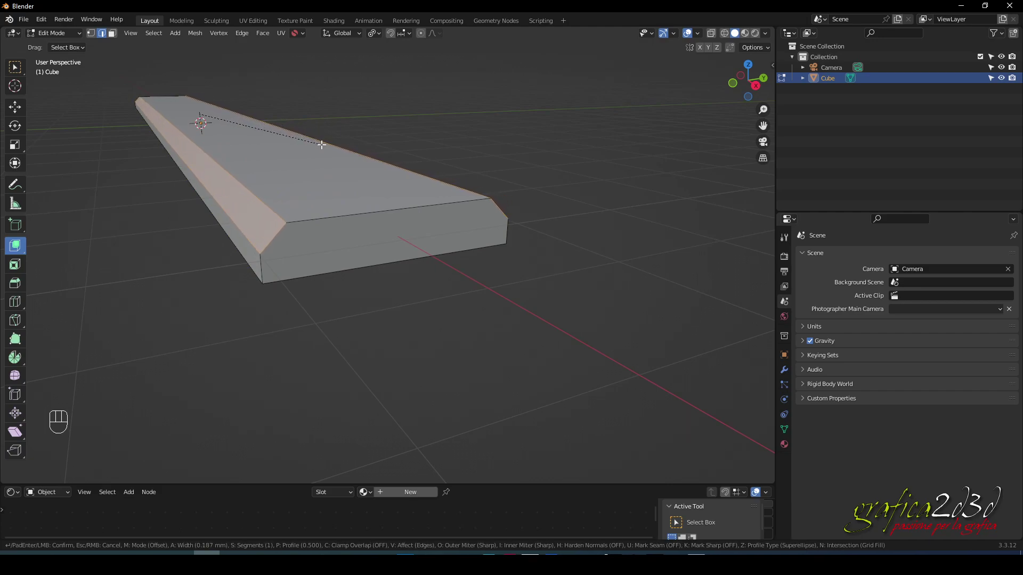
Confirm the multi-segment top-edge bevel and start bevelling the lower long edges
{"action": "left_click", "coordinate": [321, 140]}
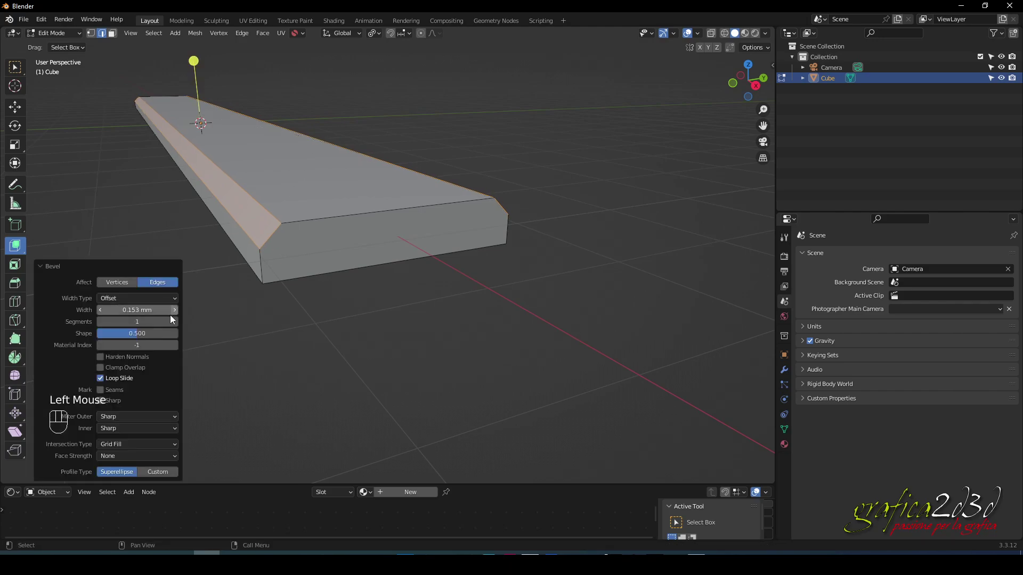
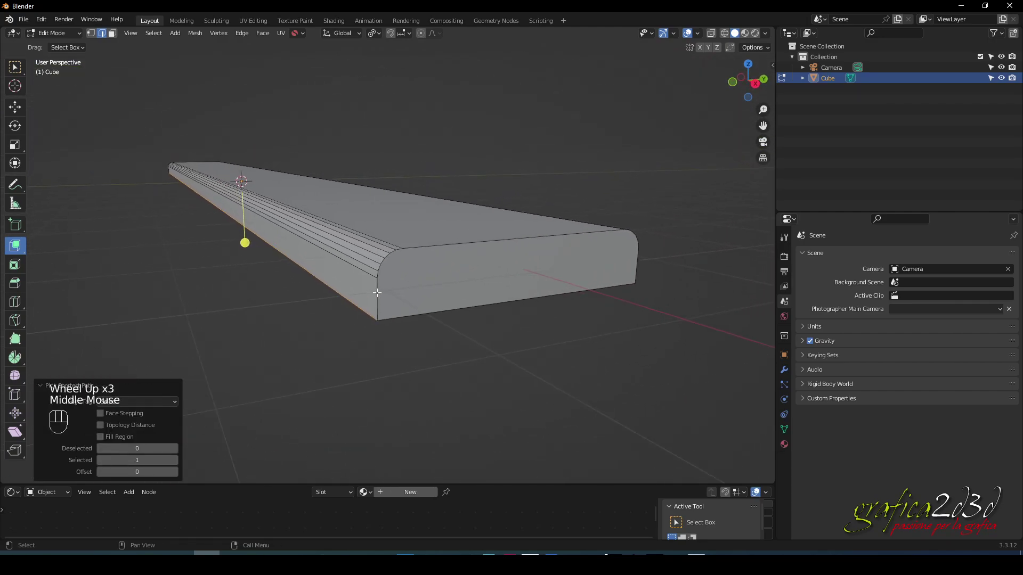
{"action": "key", "text": "ctrl+b"}
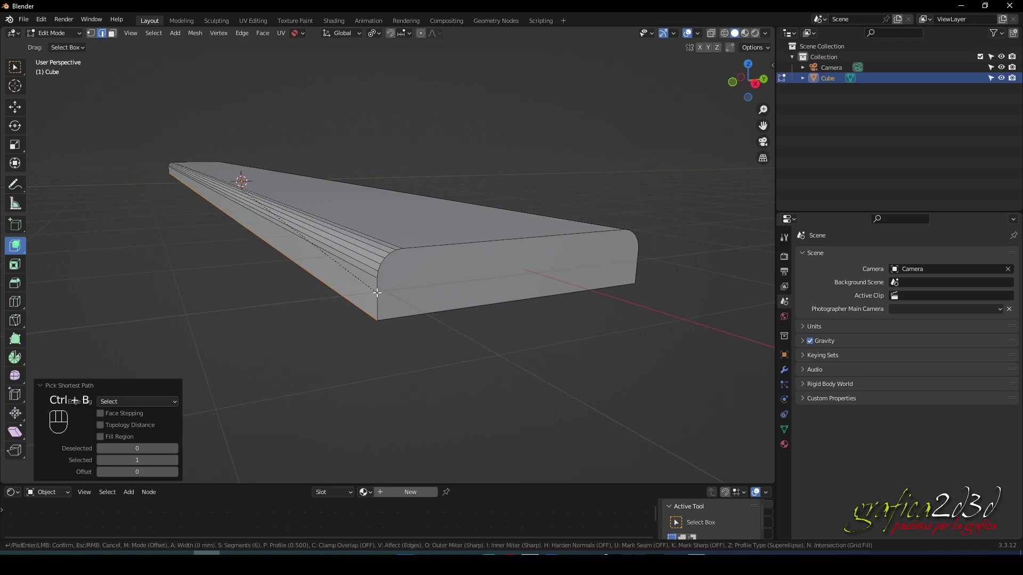
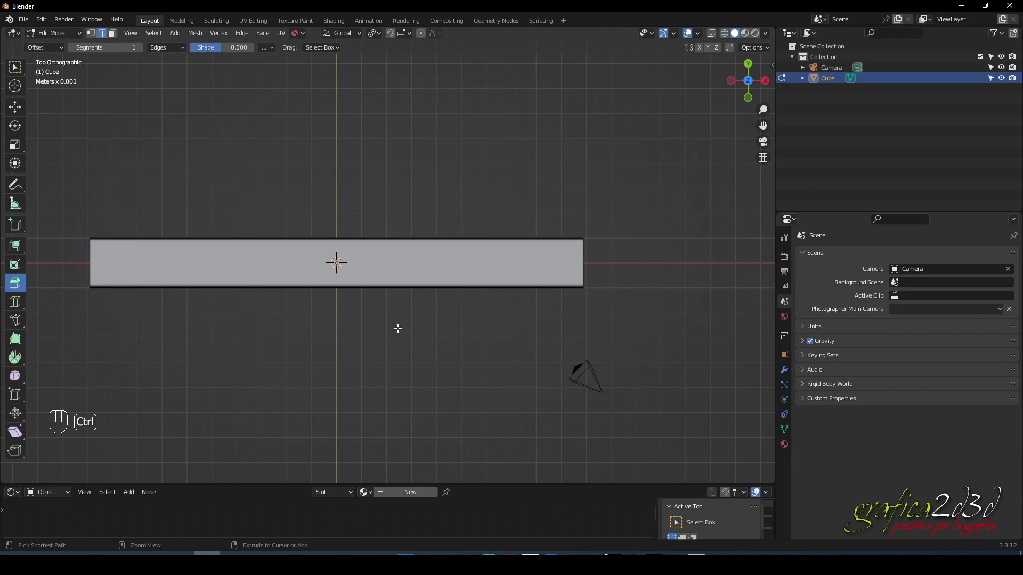
Loop-cut the bar crosswise into many evenly spaced strips
{"action": "key", "text": "ctrl+r"}
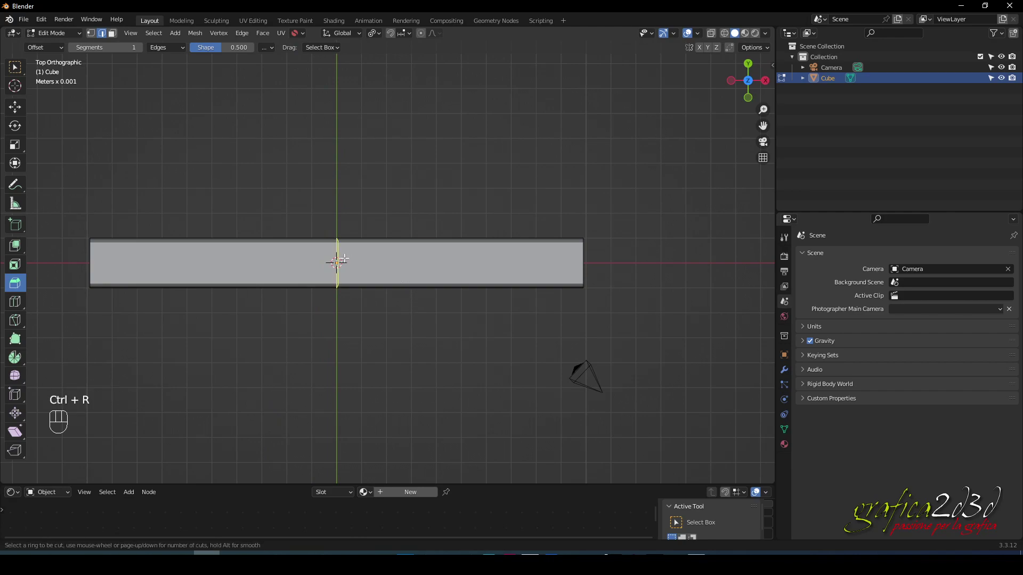
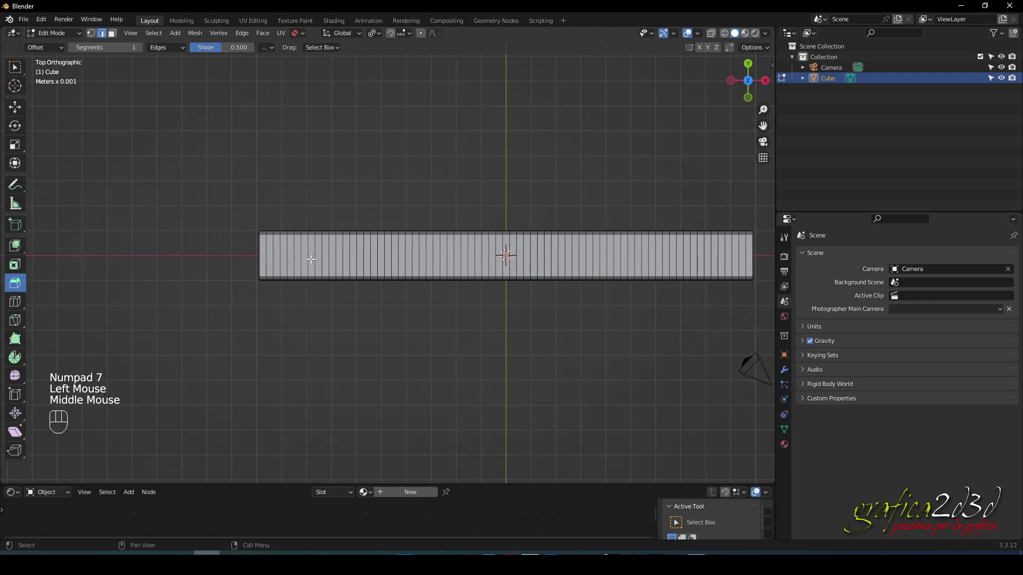
{"action": "left_click_drag", "start_coordinate": [287, 255], "coordinate": [311, 252]}
{"action": "left_click", "coordinate": [172, 238]}
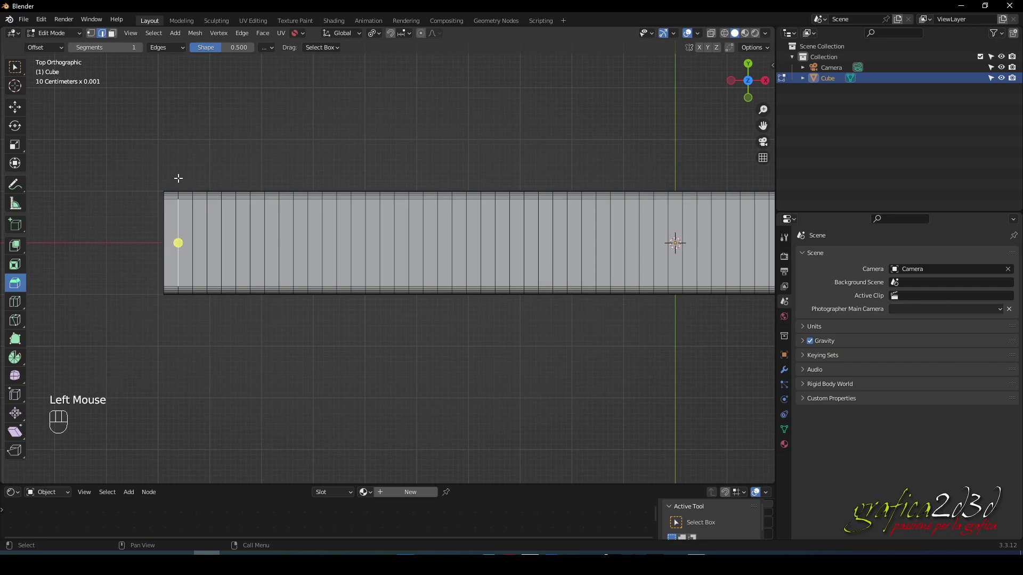
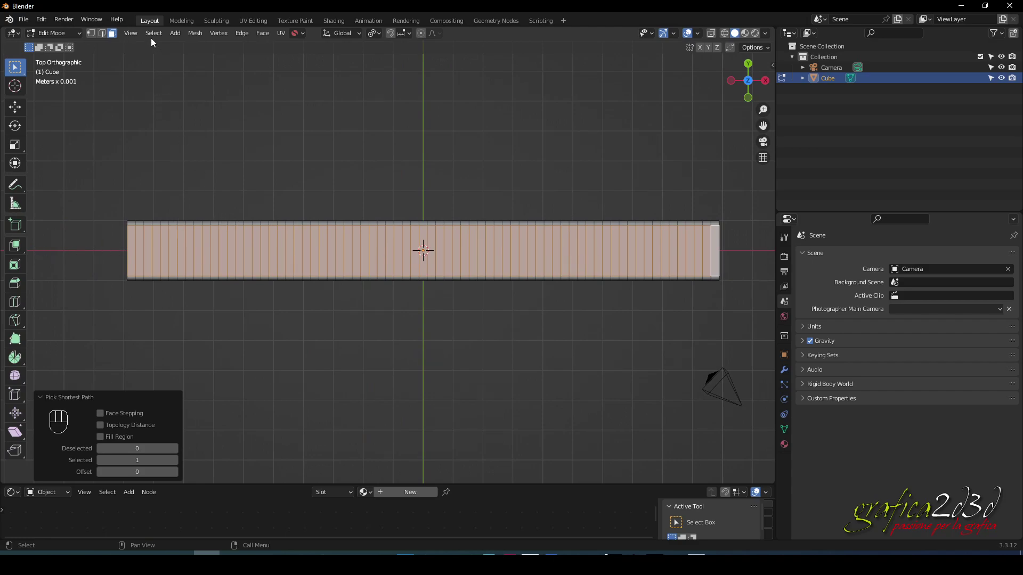
Bevel the slat face edges with Segments 1 and Shape 0.5 for narrow borders
{"action": "left_click_drag", "start_coordinate": [151, 37], "coordinate": [173, 126]}
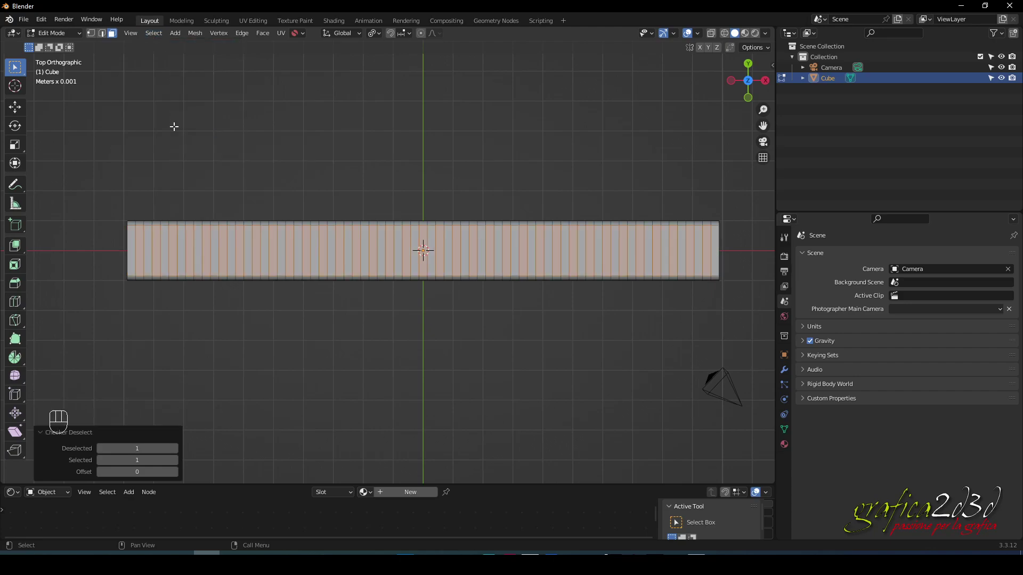
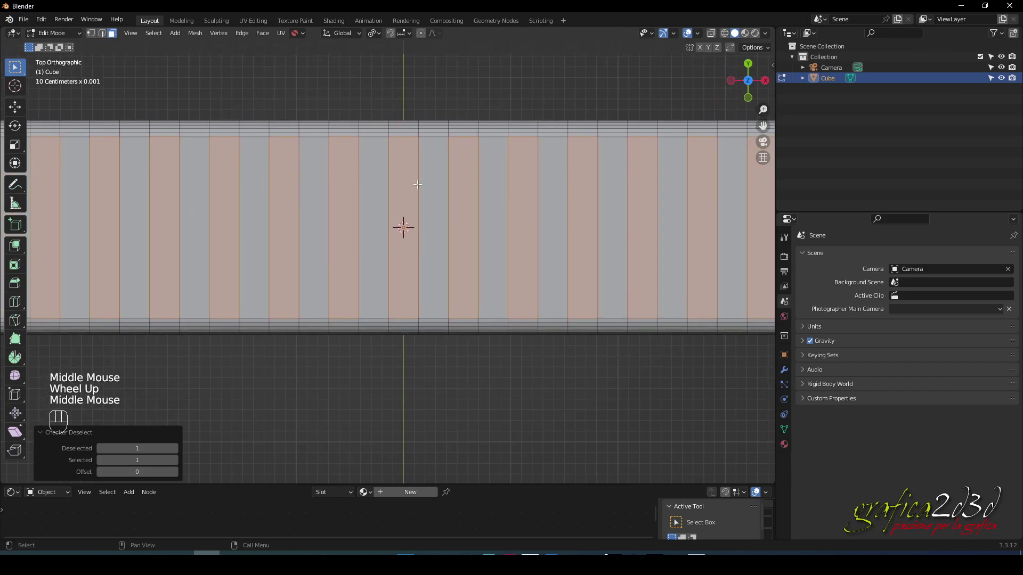
{"action": "left_click_drag", "start_coordinate": [377, 35], "coordinate": [387, 69]}
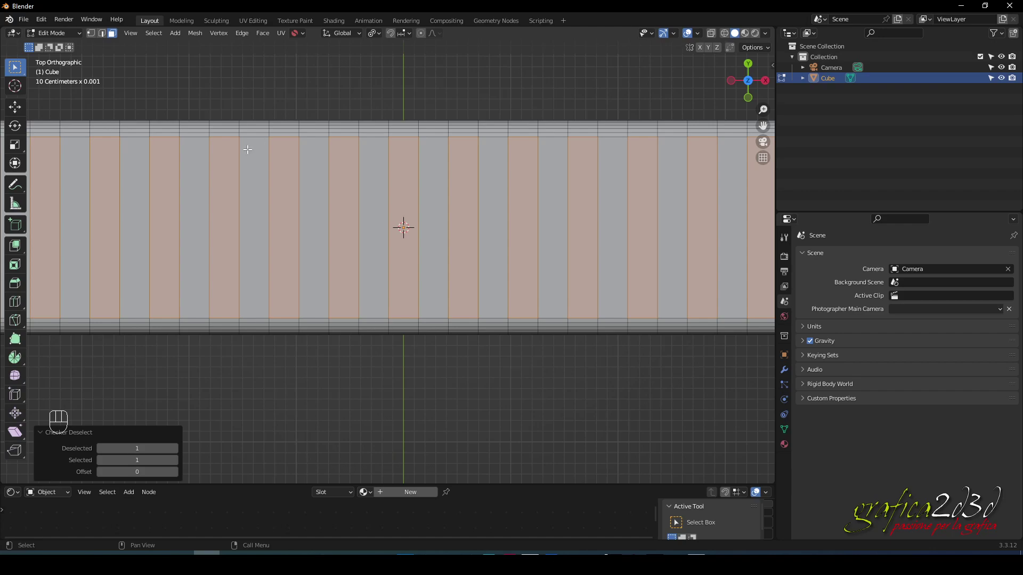
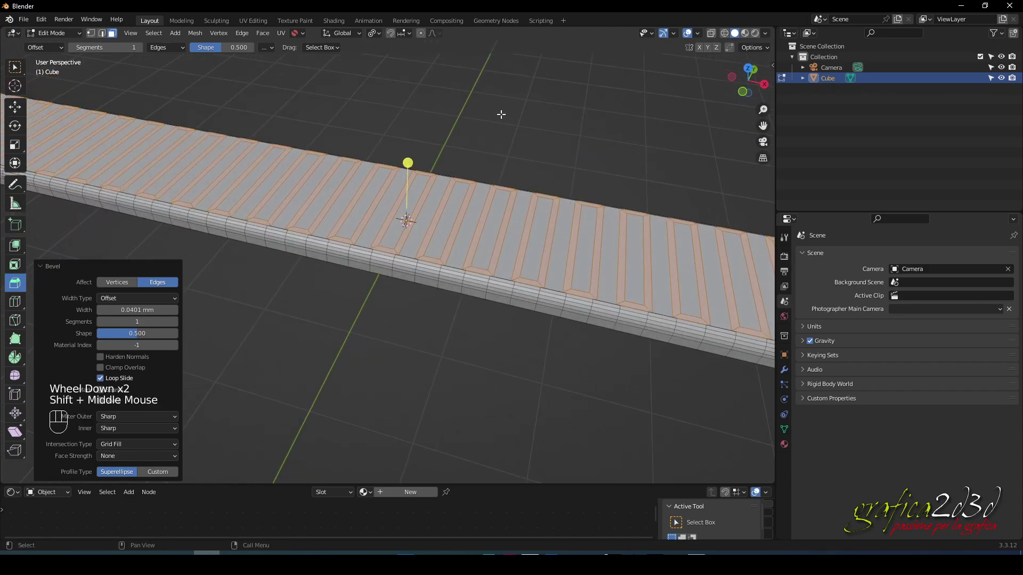
Push the slat border faces about -0.045 mm inward along their normals to form grooves
{"action": "left_click", "coordinate": [18, 108]}
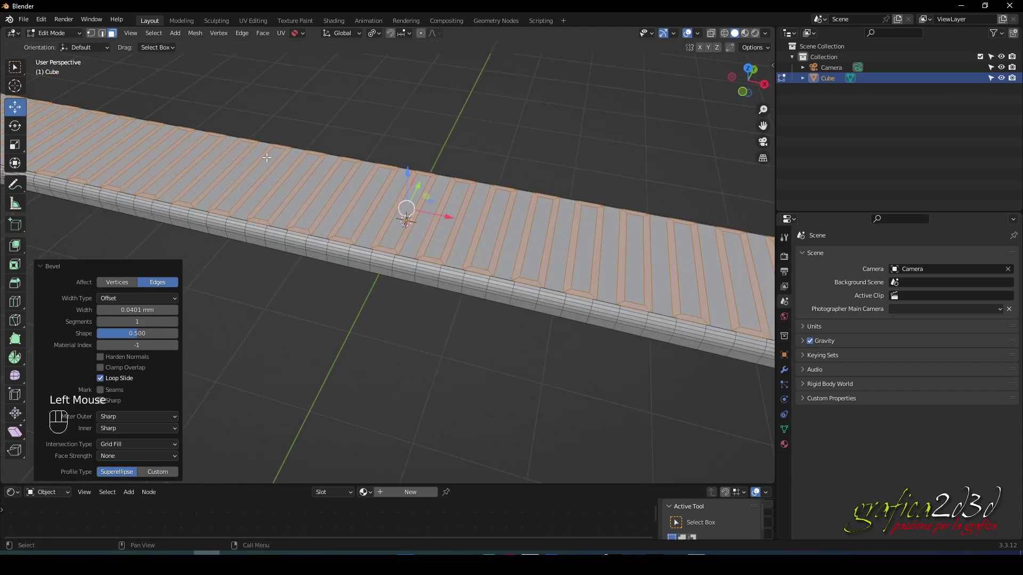
{"action": "left_click_drag", "start_coordinate": [321, 159], "coordinate": [327, 140]}
{"action": "scroll", "scroll_direction": "up", "scroll_amount": 3}
{"action": "left_click_drag", "start_coordinate": [400, 175], "coordinate": [372, 236]}
{"action": "scroll", "scroll_direction": "up", "scroll_amount": 3}
{"action": "left_click_drag", "start_coordinate": [384, 189], "coordinate": [390, 209]}
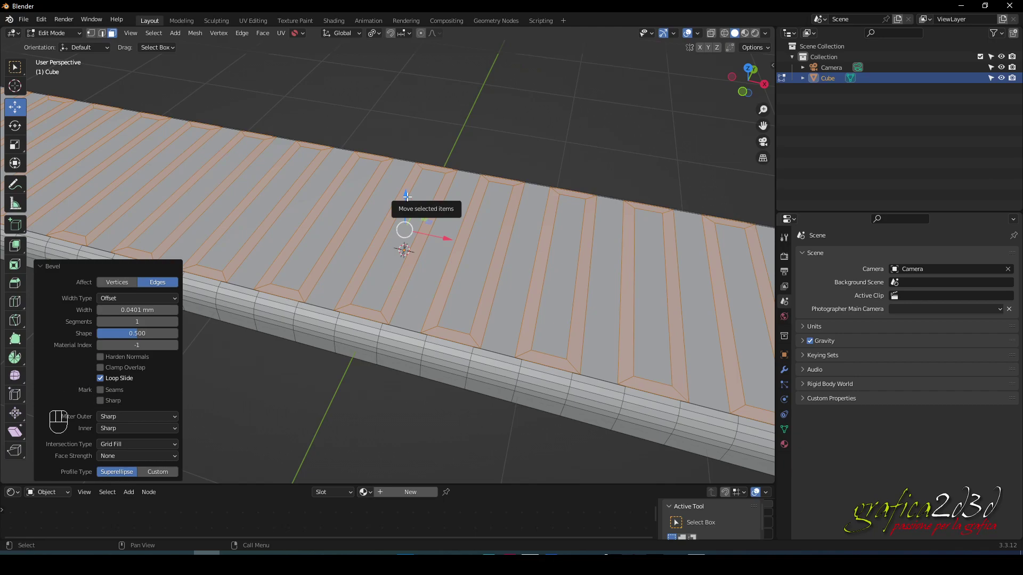
{"action": "key", "text": "e"}
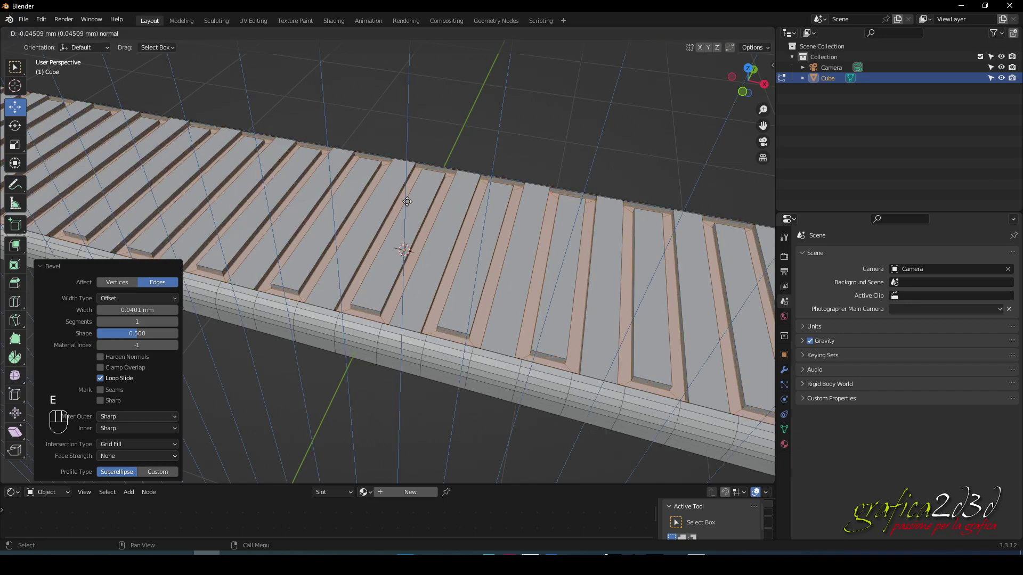
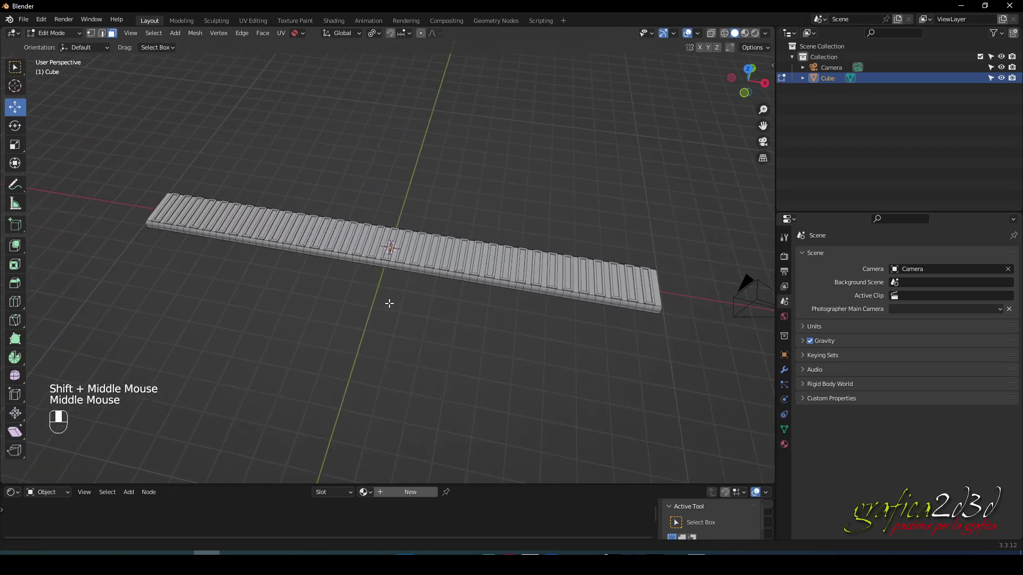
Return to Object Mode and select the grooved strip
{"action": "key", "text": "Tab"}
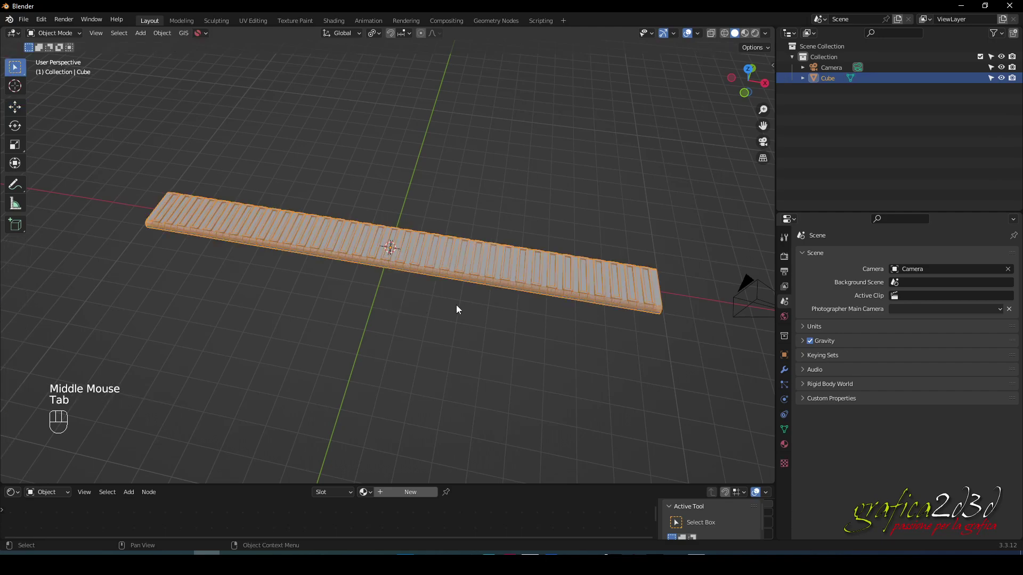
{"action": "left_click", "coordinate": [457, 307]}
{"action": "left_click", "coordinate": [462, 275]}
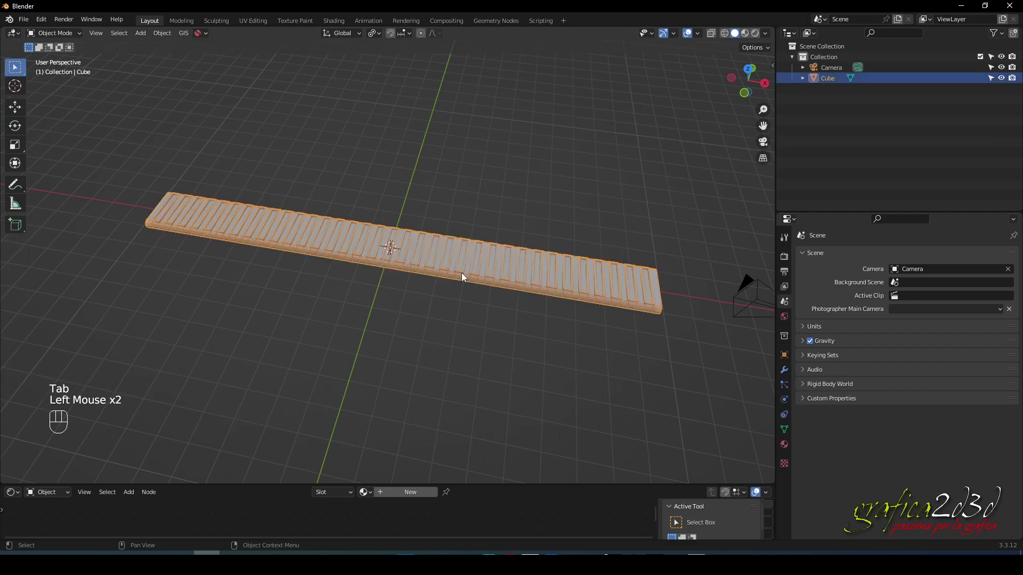
Show the sidebar with the JewelCraft tools
{"action": "key", "text": "n"}
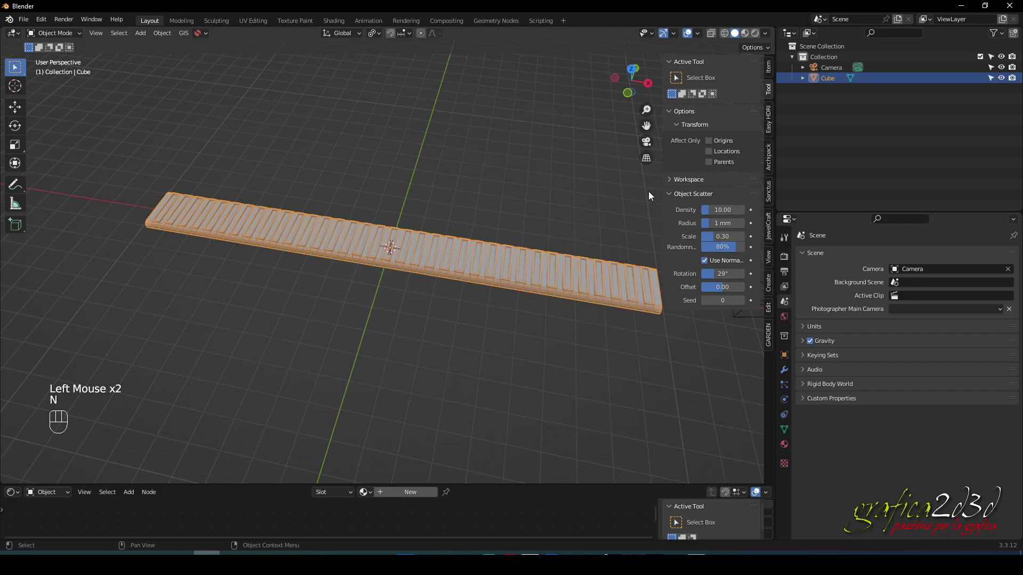
{"action": "left_click", "coordinate": [769, 234]}
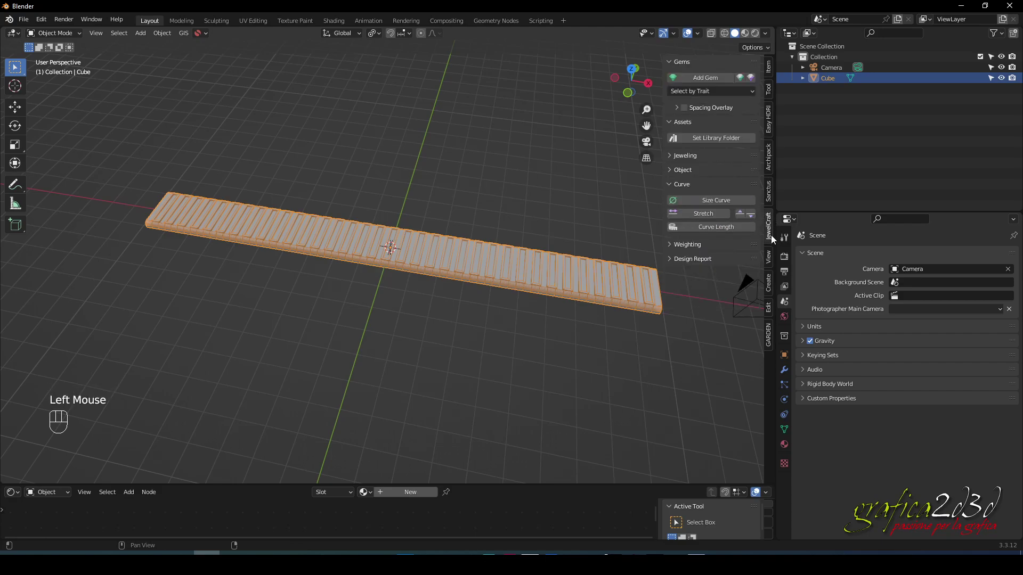
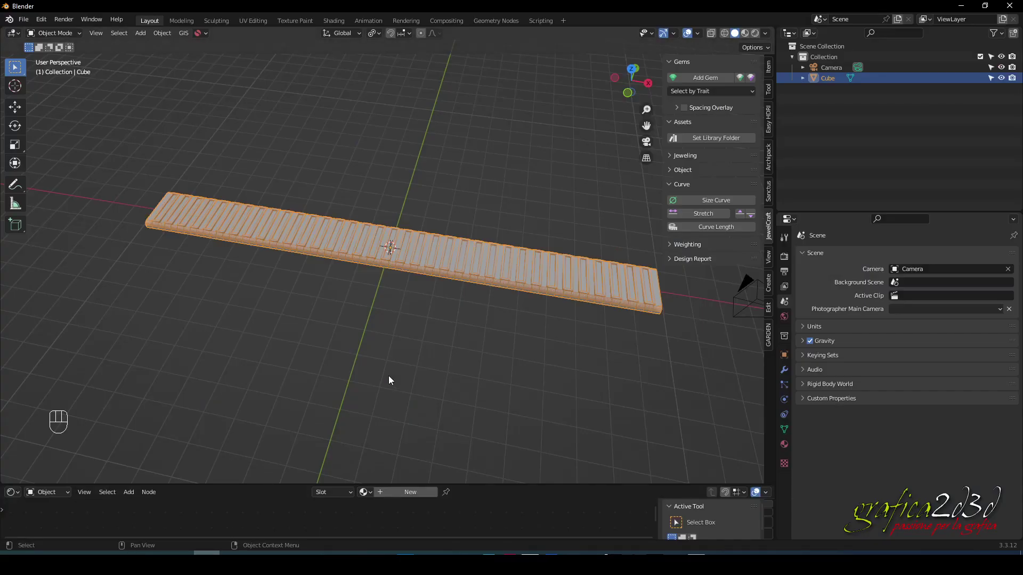
Add a JewelCraft Size Curve and bend the slatted strip along the ring circle
{"action": "left_click_drag", "start_coordinate": [428, 358], "coordinate": [387, 358]}
{"action": "left_click", "coordinate": [401, 357]}
{"action": "left_click", "coordinate": [452, 265]}
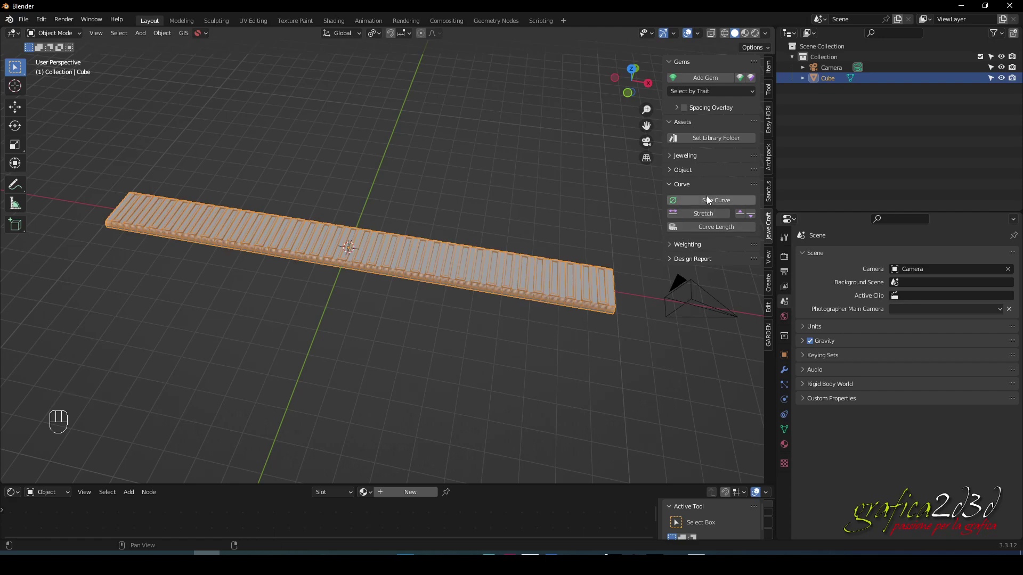
{"action": "left_click_drag", "start_coordinate": [718, 205], "coordinate": [716, 313]}
{"action": "scroll", "scroll_direction": "down", "scroll_amount": 3}
{"action": "left_click_drag", "start_coordinate": [535, 329], "coordinate": [553, 329]}
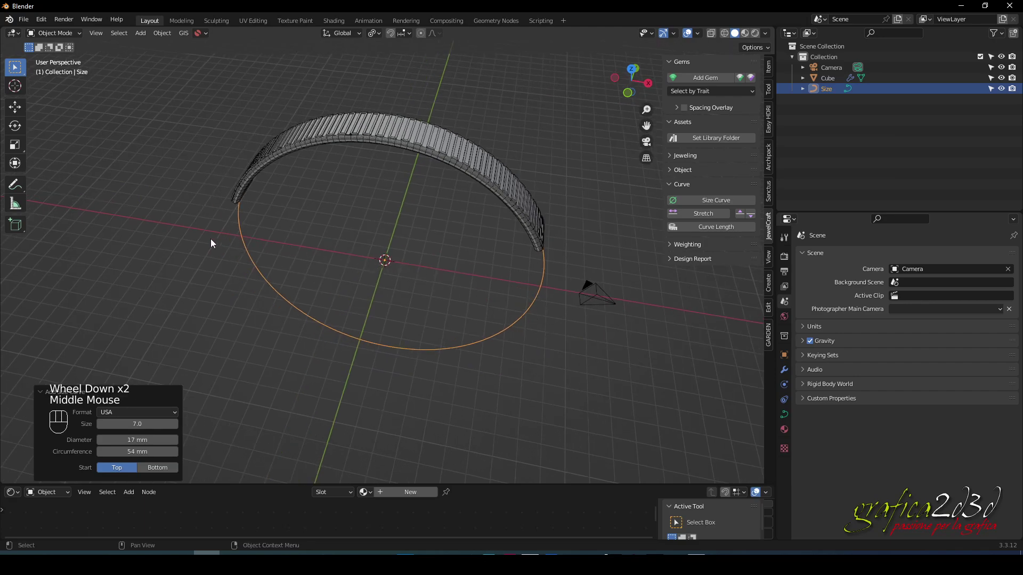
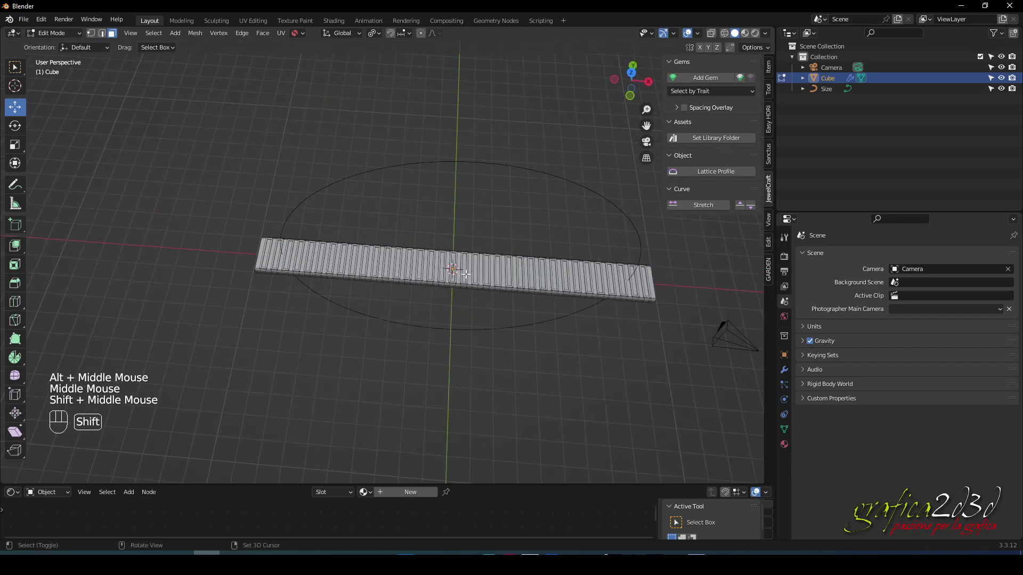
Leave edit mode and use JewelCraft Stretch to wrap the arced strip fully around the size circle
{"action": "key", "text": "Tab"}
{"action": "left_click_drag", "start_coordinate": [565, 321], "coordinate": [531, 292]}
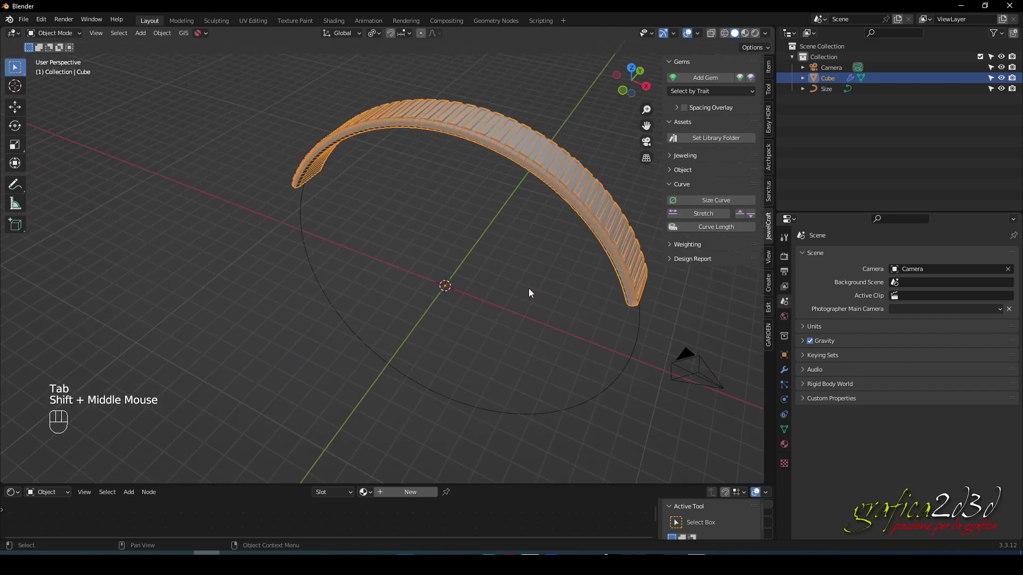
{"action": "left_click_drag", "start_coordinate": [536, 284], "coordinate": [498, 291]}
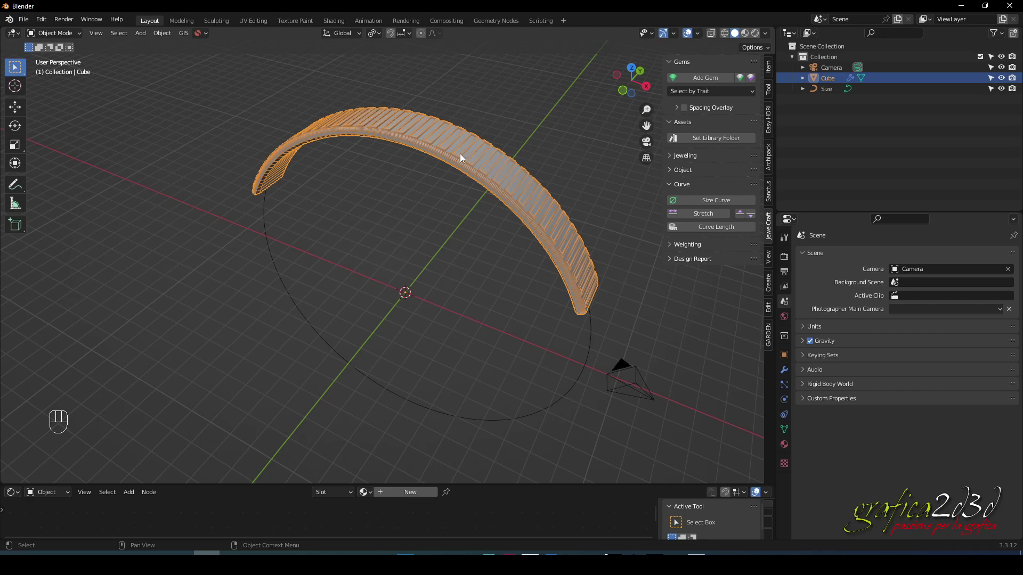
{"action": "left_click", "coordinate": [534, 286]}
{"action": "left_click", "coordinate": [536, 229]}
{"action": "left_click_drag", "start_coordinate": [513, 282], "coordinate": [495, 267]}
{"action": "left_click_drag", "start_coordinate": [494, 267], "coordinate": [473, 208]}
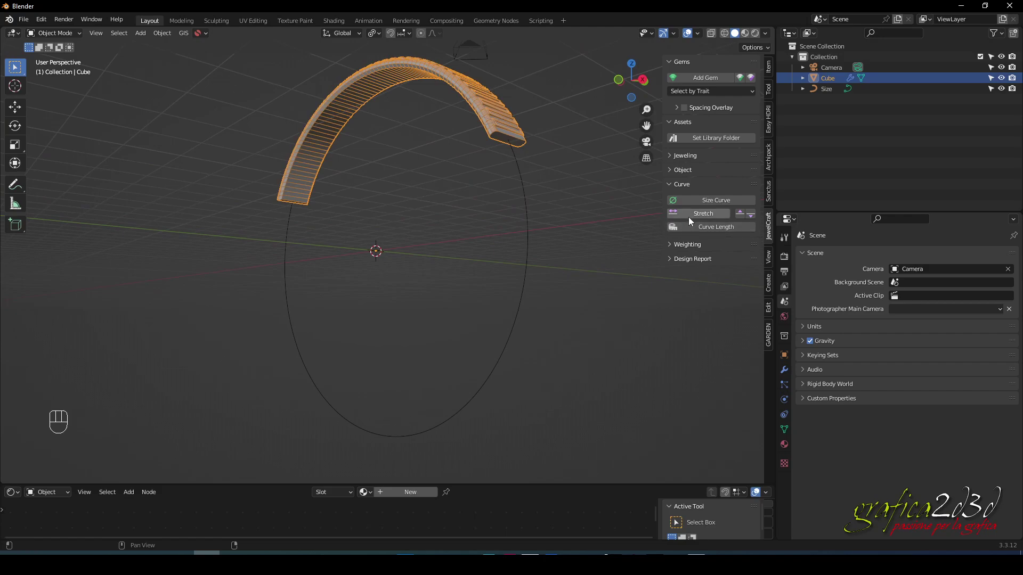
{"action": "left_click", "coordinate": [692, 218]}
{"action": "left_click_drag", "start_coordinate": [413, 214], "coordinate": [440, 247]}
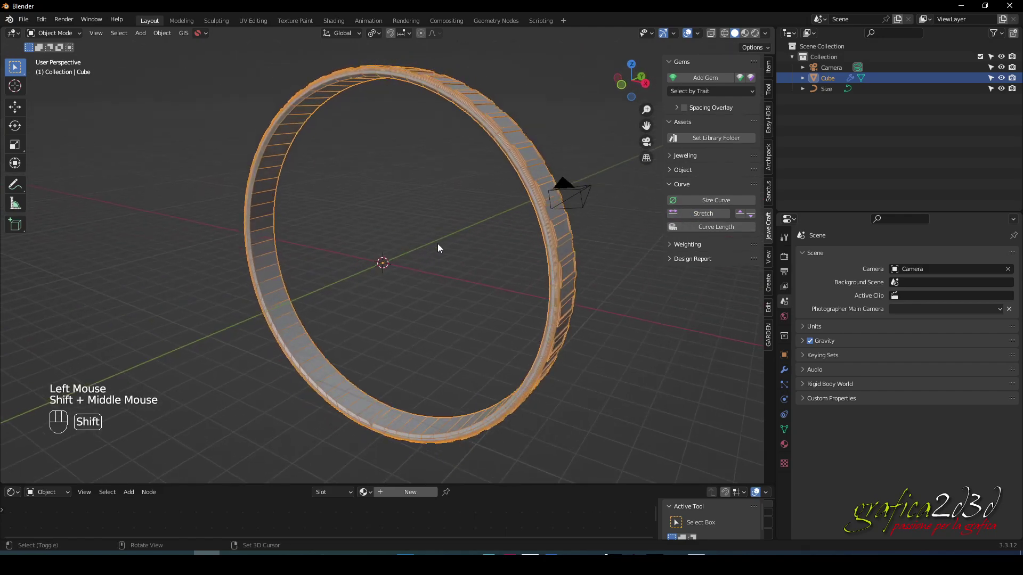
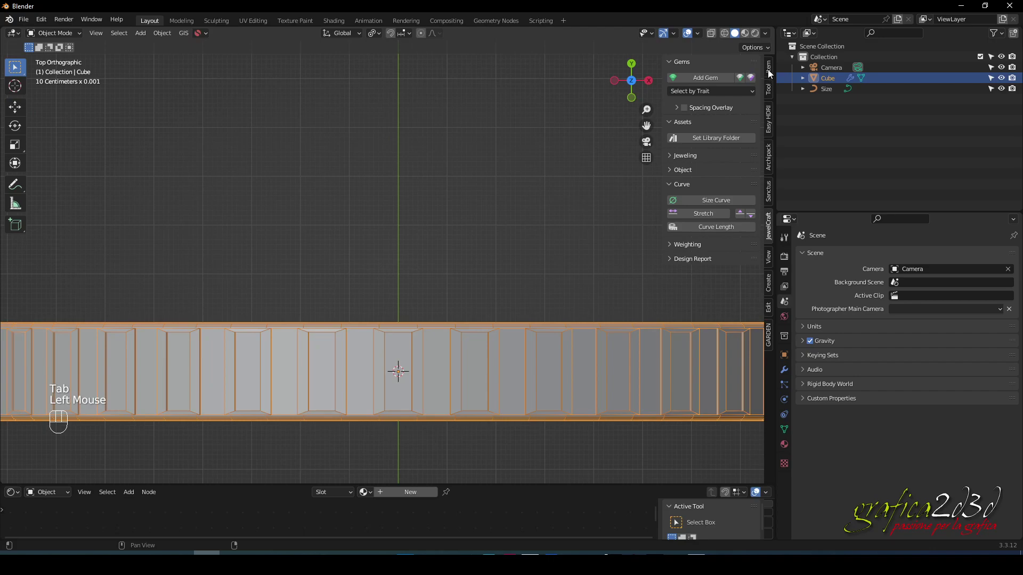
Show the strip's Item transform values: X scale 2.751, dimensions 17.8 × 2 × 17.8 mm
{"action": "left_click", "coordinate": [770, 72]}
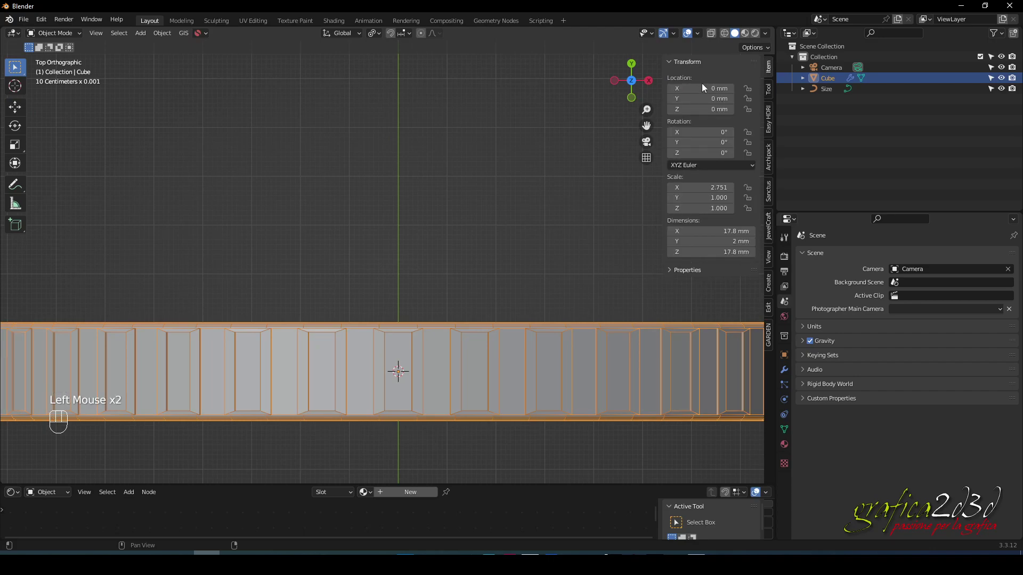
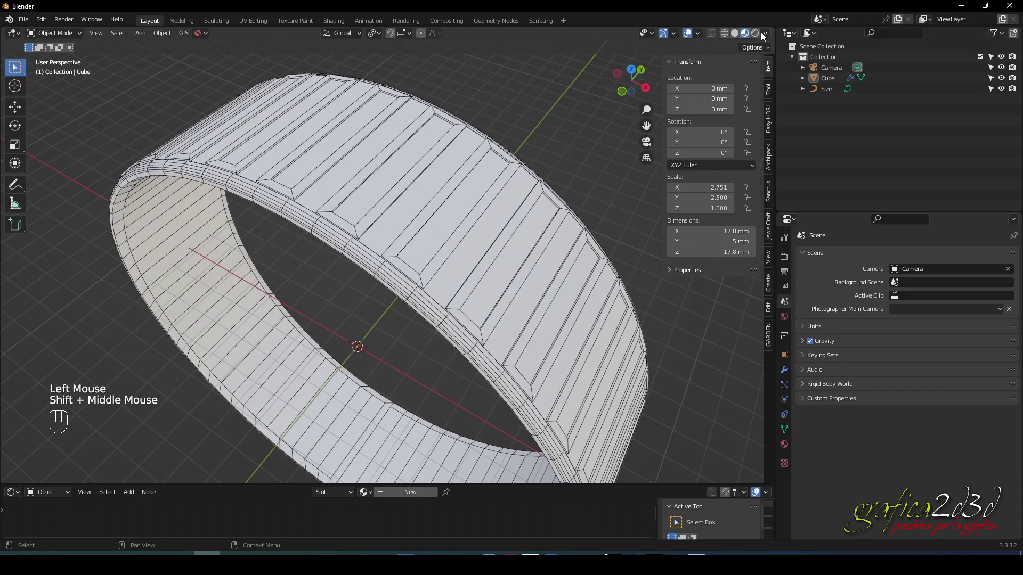
Show the ring in Wireframe shading and switch the sidebar to the Easy HDRI add-on
{"action": "left_click", "coordinate": [757, 35]}
{"action": "left_click_drag", "start_coordinate": [394, 195], "coordinate": [418, 177]}
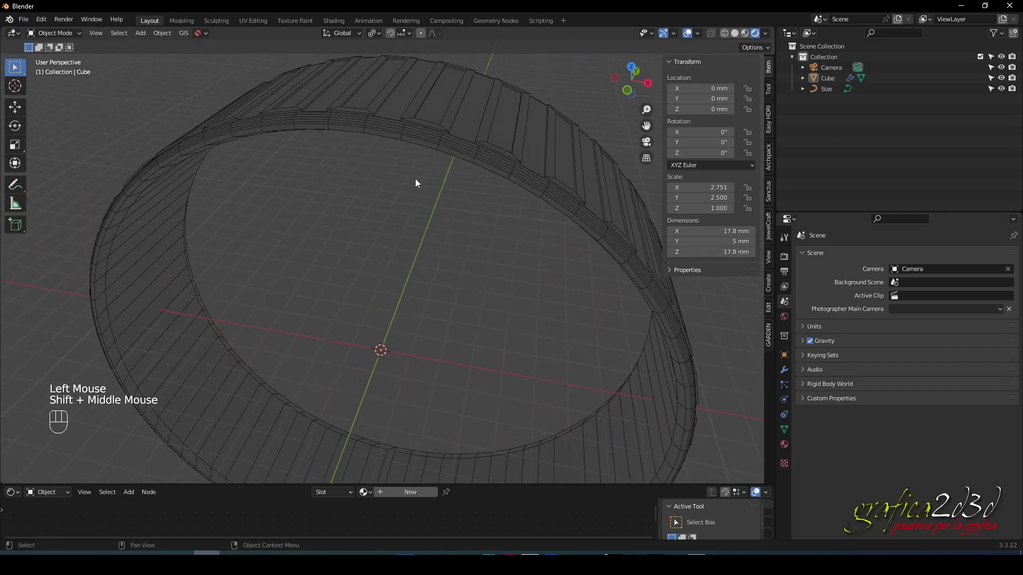
{"action": "left_click", "coordinate": [421, 188]}
{"action": "scroll", "scroll_direction": "down", "scroll_amount": 3}
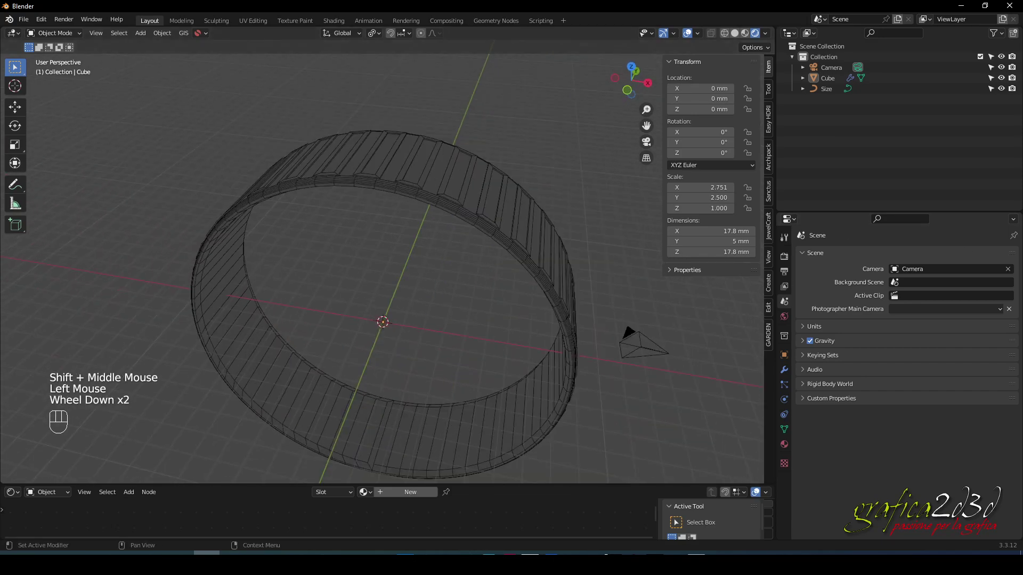
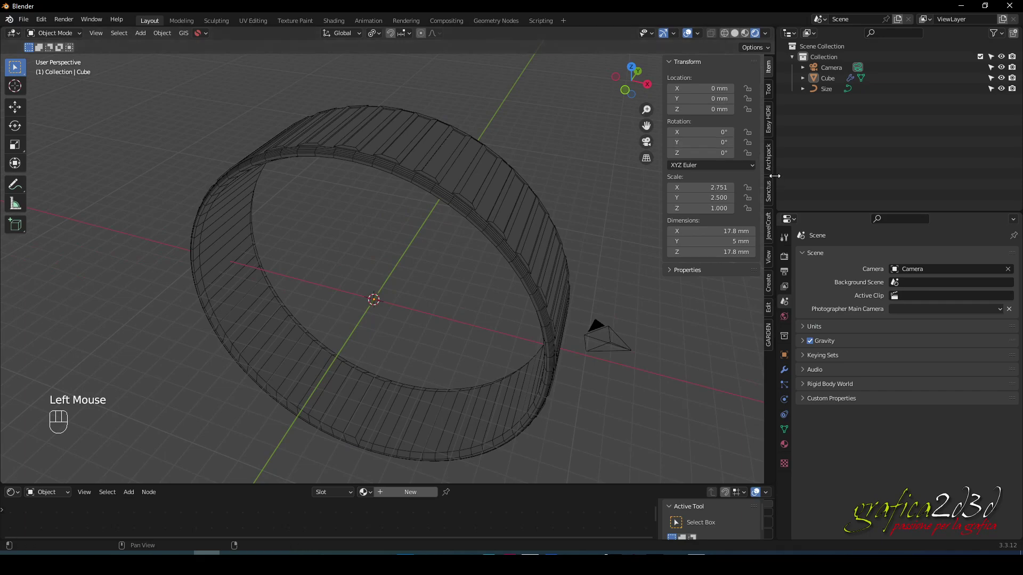
{"action": "left_click", "coordinate": [771, 128]}
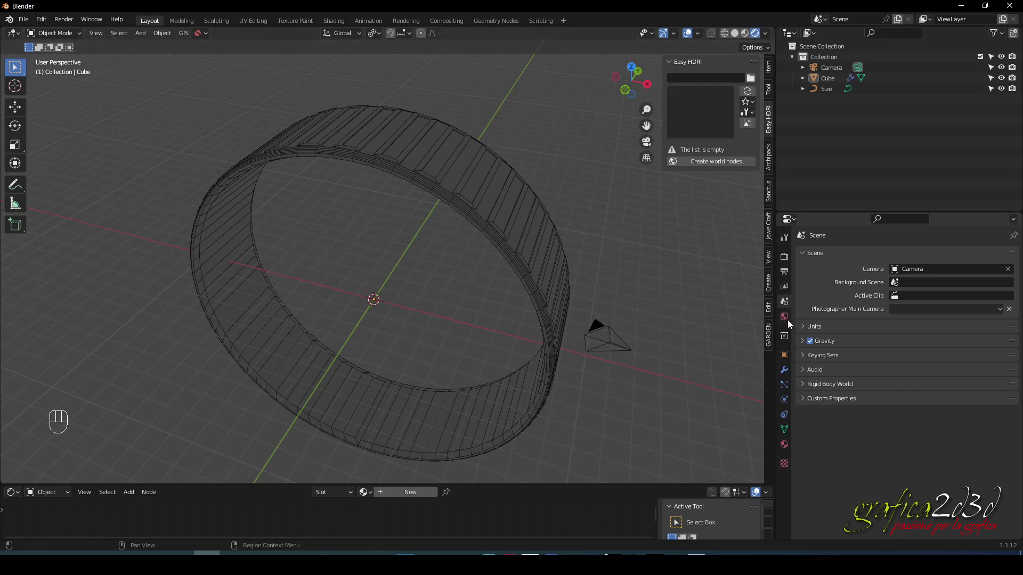
Load 191-free-hdri-skies-com.hdr from D:\dHDRI\ as the Easy HDRI world lighting
{"action": "left_click", "coordinate": [788, 319]}
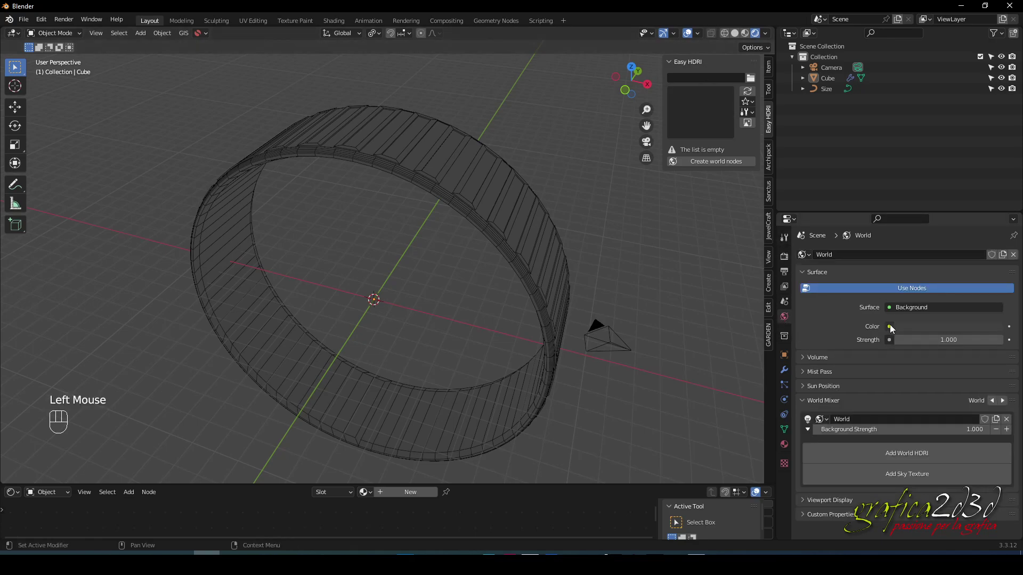
{"action": "left_click_drag", "start_coordinate": [894, 327], "coordinate": [701, 290]}
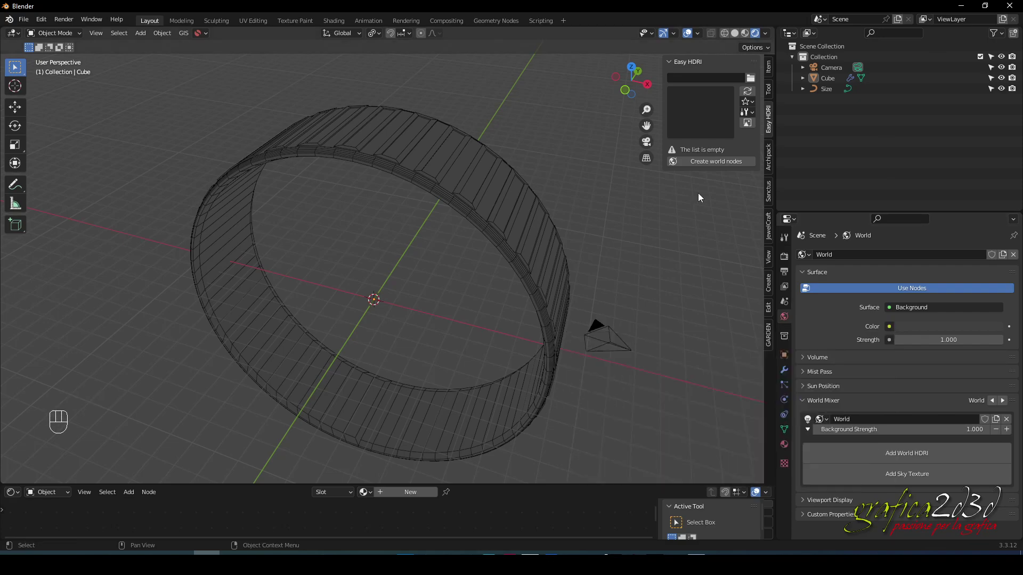
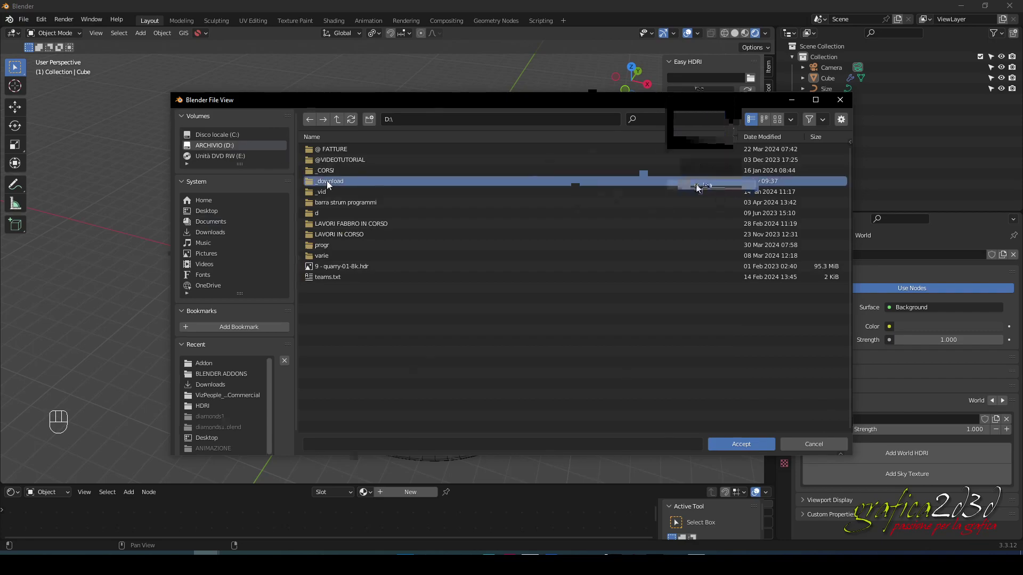
{"action": "left_click", "coordinate": [719, 186]}
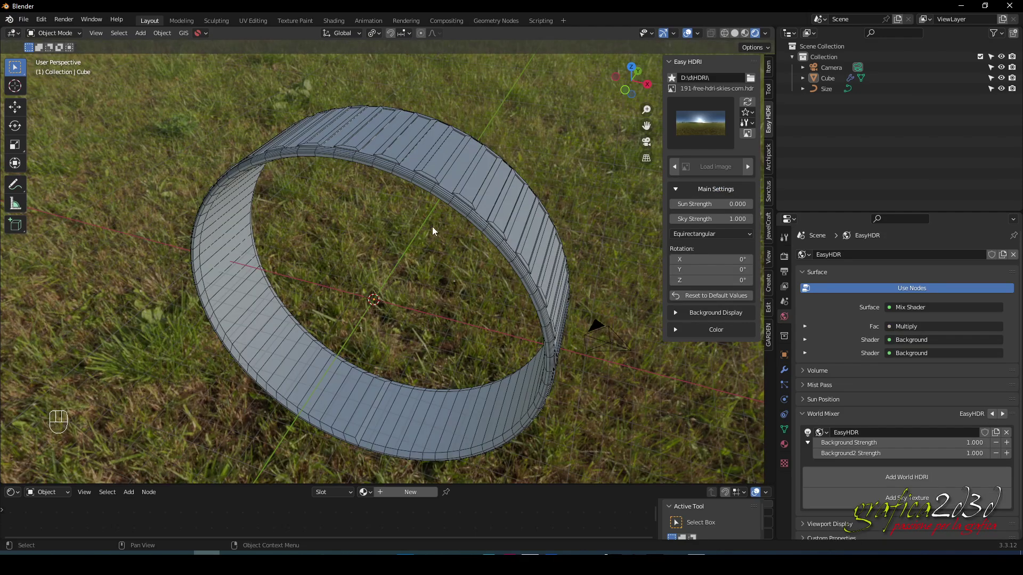
Orbit and zoom the viewport around the ring under the meadow HDRI lighting
{"action": "middle_click", "coordinate": [451, 207]}
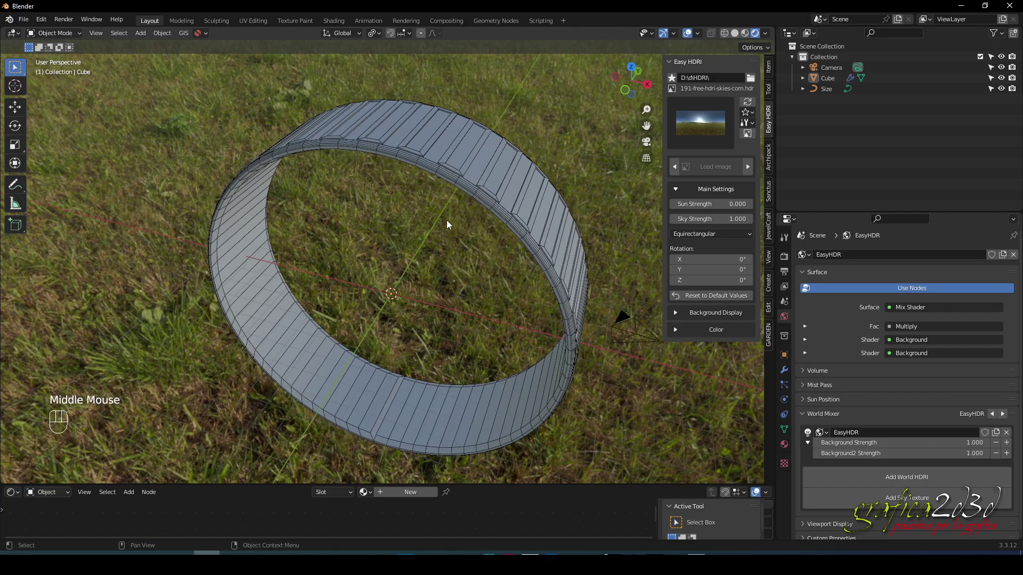
{"action": "left_click_drag", "start_coordinate": [447, 225], "coordinate": [447, 223]}
{"action": "left_click_drag", "start_coordinate": [403, 247], "coordinate": [430, 230]}
{"action": "scroll", "scroll_direction": "down", "scroll_amount": 3}
{"action": "left_click", "coordinate": [535, 387]}
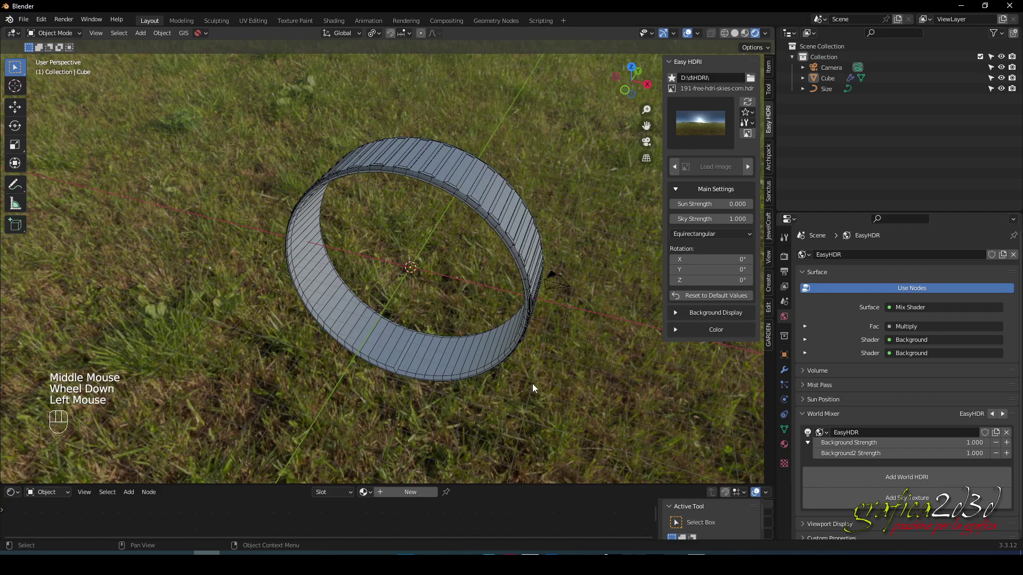
Add a mesh plane, scale it larger and view the scene from the front
{"action": "key", "text": "shift+a"}
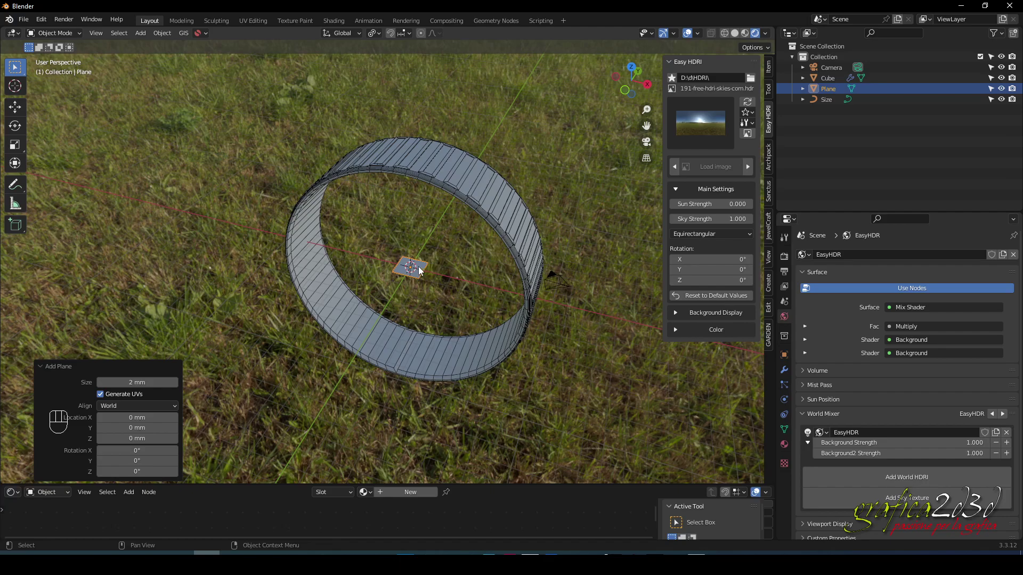
{"action": "key", "text": "s"}
{"action": "left_click", "coordinate": [575, 224]}
{"action": "scroll", "scroll_direction": "down", "scroll_amount": 3}
{"action": "key", "text": "KP_1"}
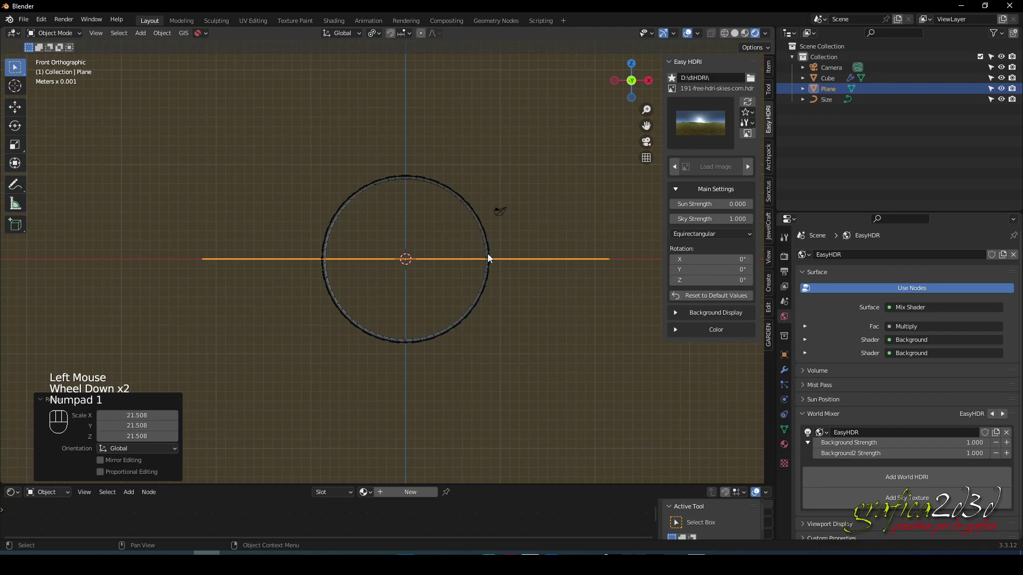
Move the ring vertically along Z to raise it above the plane
{"action": "left_click", "coordinate": [391, 180]}
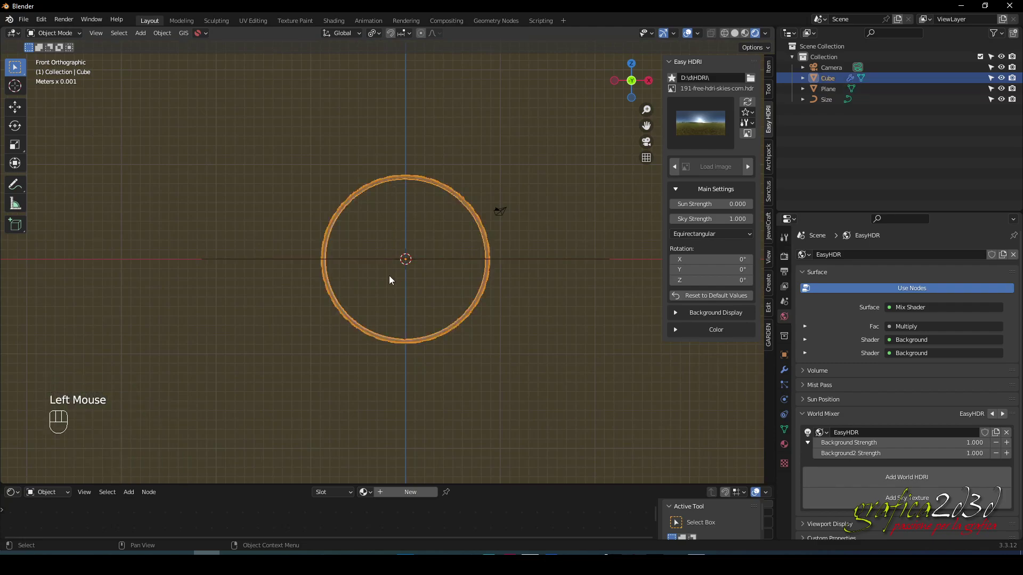
{"action": "key", "text": "g"}
{"action": "key", "text": "z"}
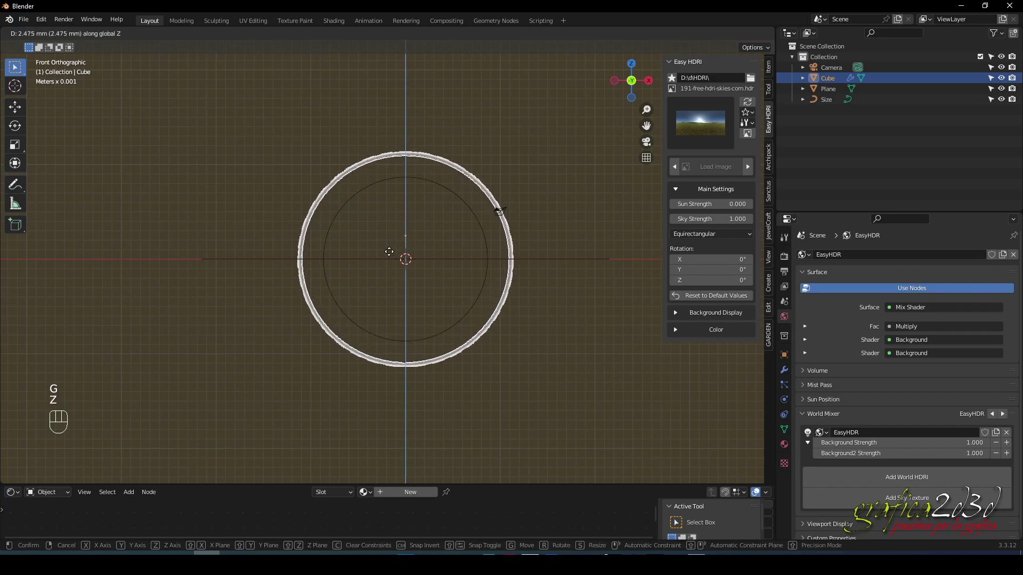
{"action": "key", "text": "Escape"}
{"action": "key", "text": "g"}
{"action": "key", "text": "z"}
{"action": "key", "text": "Escape"}
{"action": "left_click_drag", "start_coordinate": [404, 263], "coordinate": [414, 271]}
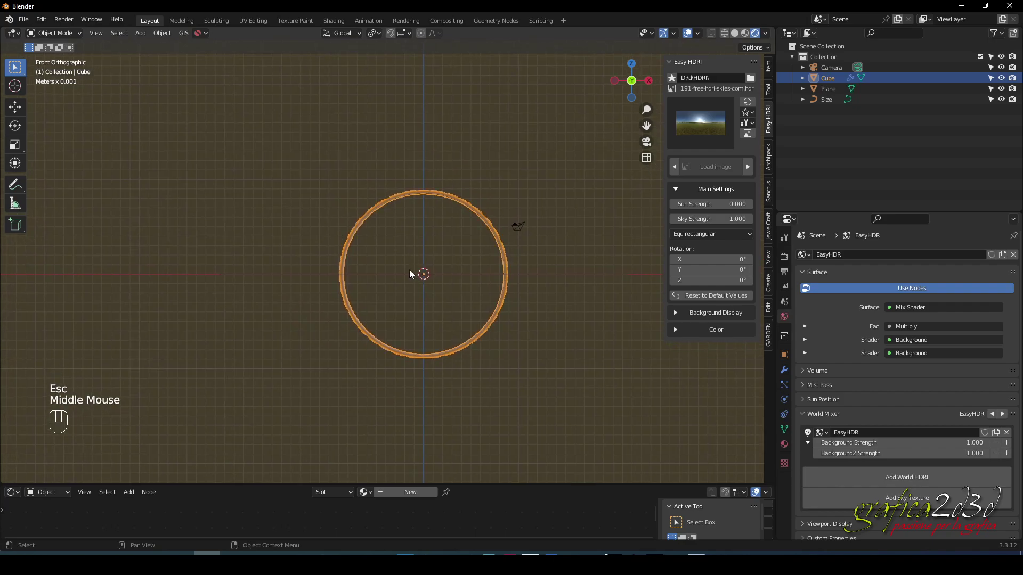
{"action": "left_click", "coordinate": [324, 326]}
Drop the ground plane vertically below the ring
{"action": "left_click", "coordinate": [302, 276]}
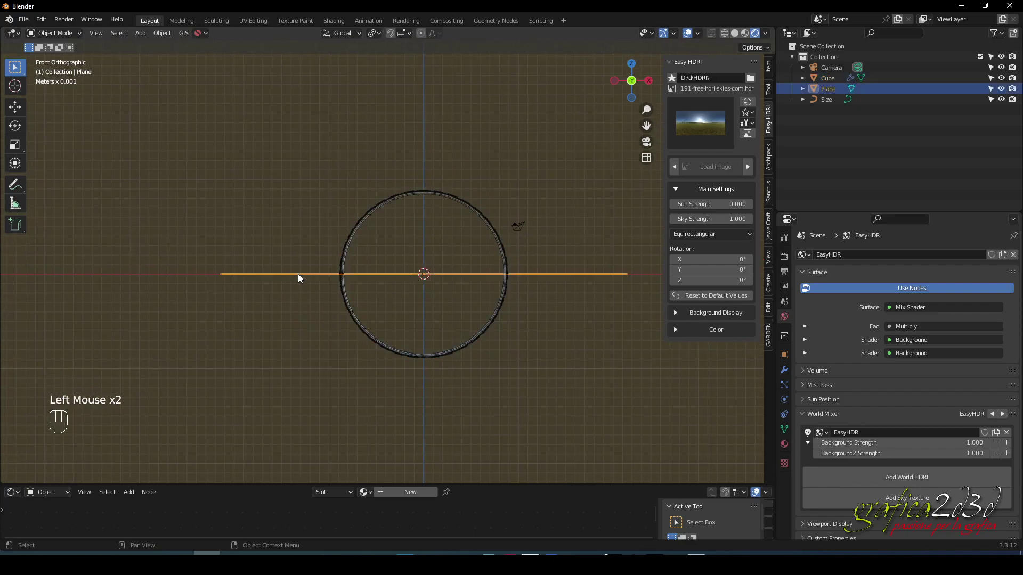
{"action": "key", "text": "g"}
{"action": "key", "text": "z"}
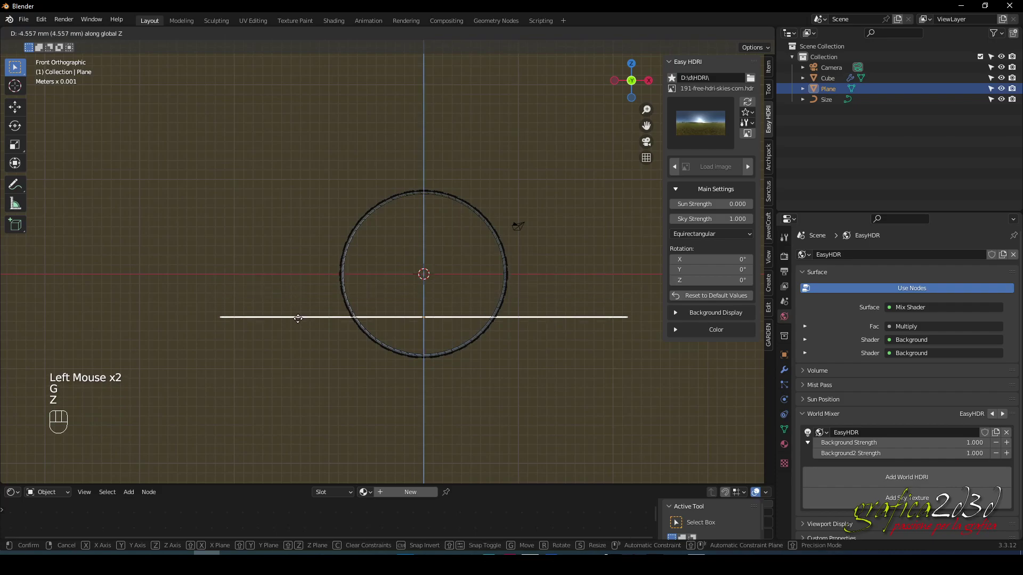
{"action": "left_click", "coordinate": [306, 363]}
{"action": "scroll", "scroll_direction": "up", "scroll_amount": 3}
Zoom to the ring's lower edge and place the plane just under it
{"action": "left_click_drag", "start_coordinate": [411, 360], "coordinate": [394, 230]}
{"action": "scroll", "scroll_direction": "up", "scroll_amount": 3}
{"action": "left_click_drag", "start_coordinate": [425, 324], "coordinate": [462, 320]}
{"action": "scroll", "scroll_direction": "up", "scroll_amount": 3}
{"action": "left_click_drag", "start_coordinate": [428, 355], "coordinate": [463, 358]}
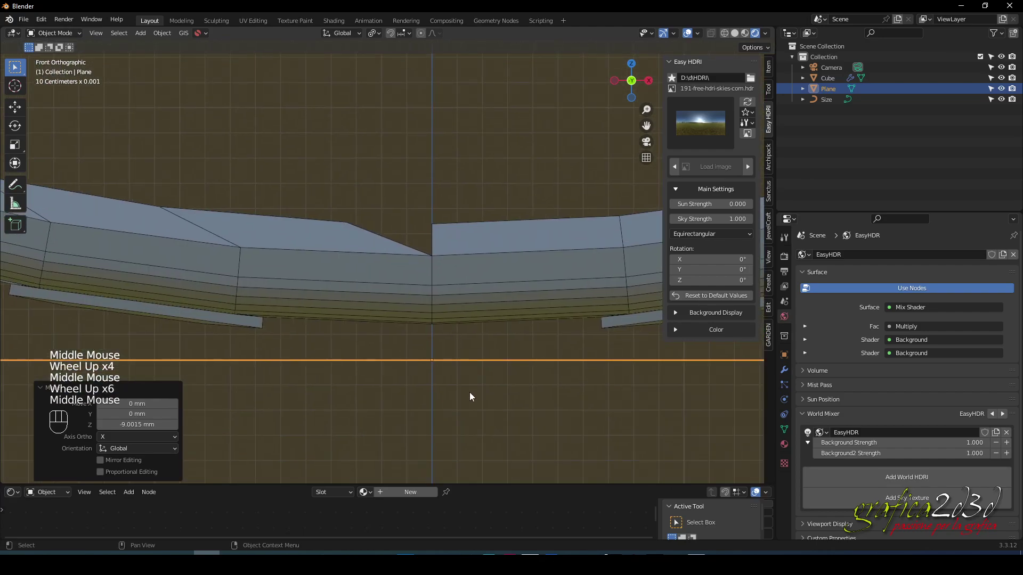
{"action": "key", "text": "g"}
{"action": "key", "text": "z"}
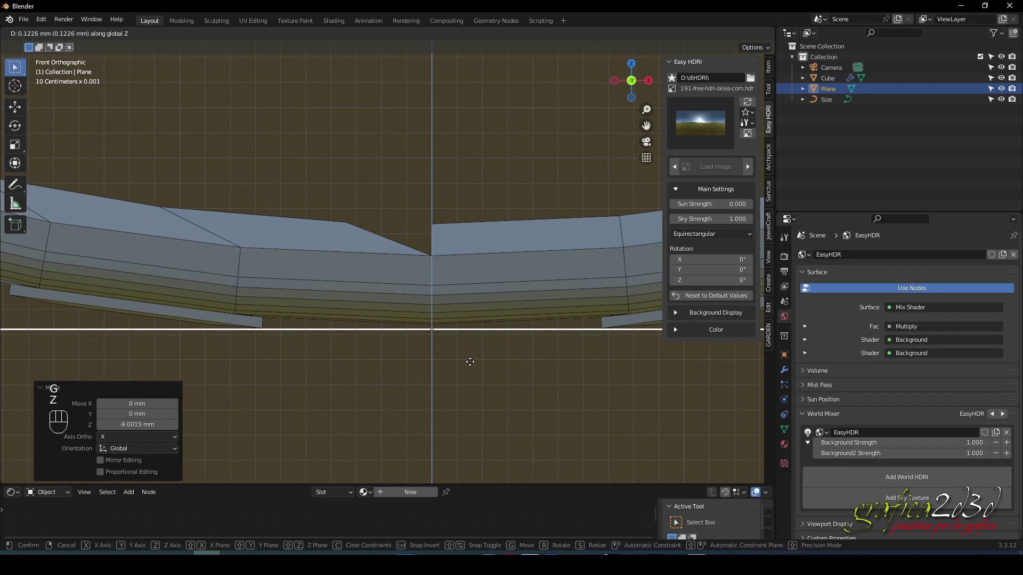
{"action": "left_click", "coordinate": [472, 365]}
{"action": "scroll", "scroll_direction": "down", "scroll_amount": 3}
{"action": "left_click_drag", "start_coordinate": [431, 280], "coordinate": [437, 267]}
{"action": "left_click_drag", "start_coordinate": [427, 279], "coordinate": [466, 320]}
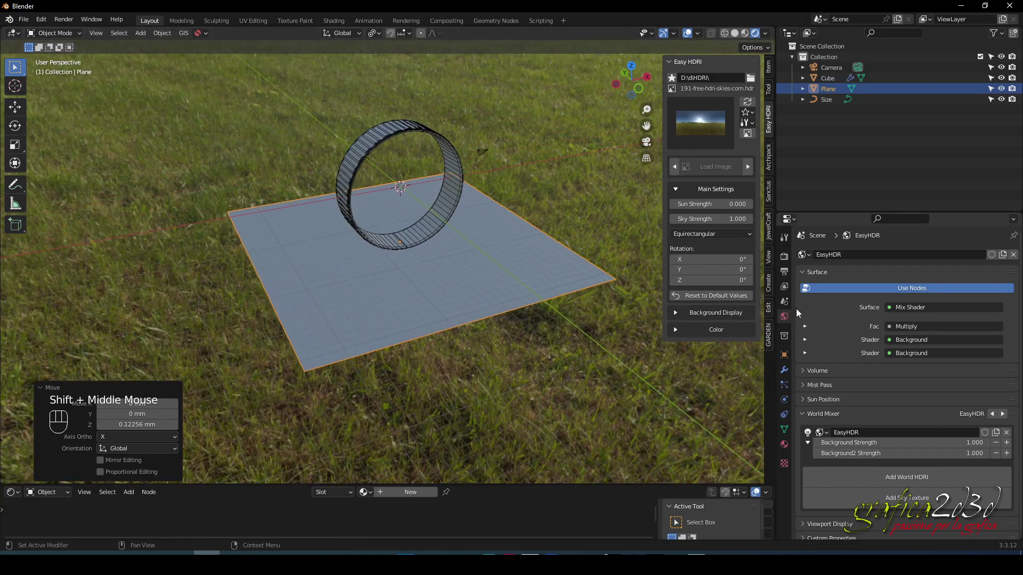
Enable Film > Transparent in Render Properties so the HDRI background is not rendered
{"action": "left_click", "coordinate": [784, 260]}
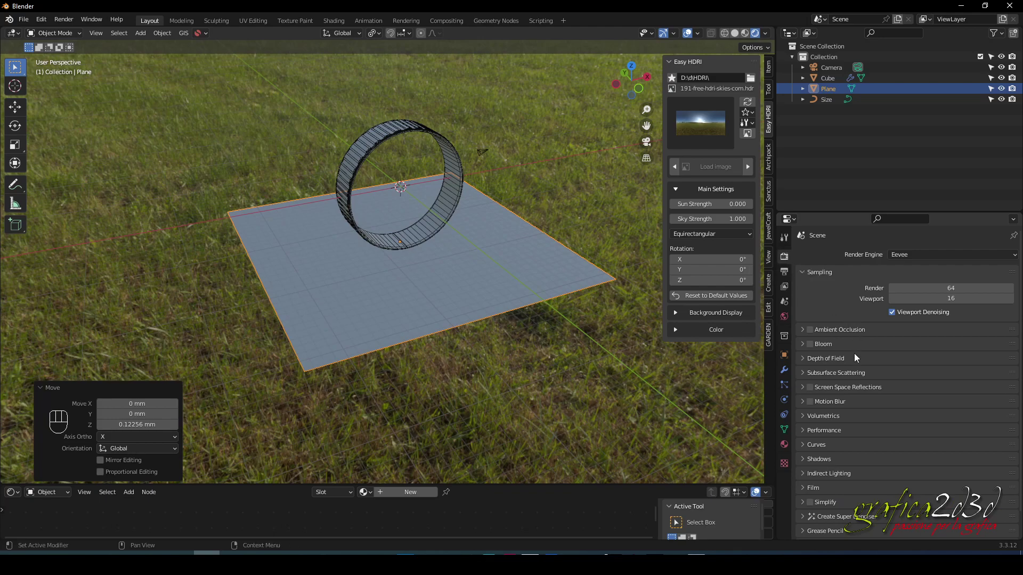
{"action": "scroll", "scroll_direction": "down", "scroll_amount": 3}
{"action": "scroll", "scroll_direction": "down", "scroll_amount": 3}
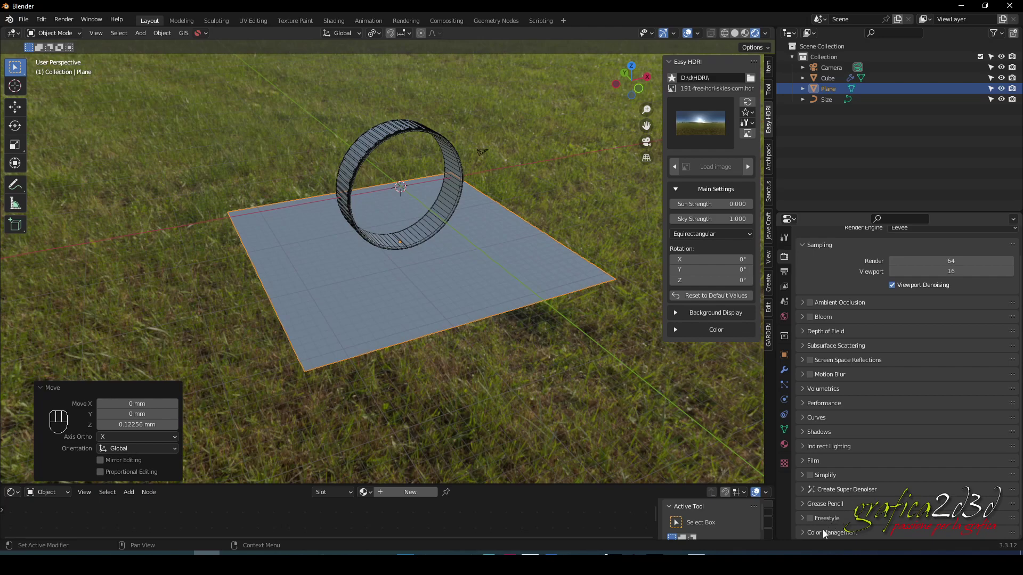
{"action": "left_click", "coordinate": [819, 538]}
{"action": "scroll", "scroll_direction": "down", "scroll_amount": 3}
{"action": "scroll", "scroll_direction": "down", "scroll_amount": 3}
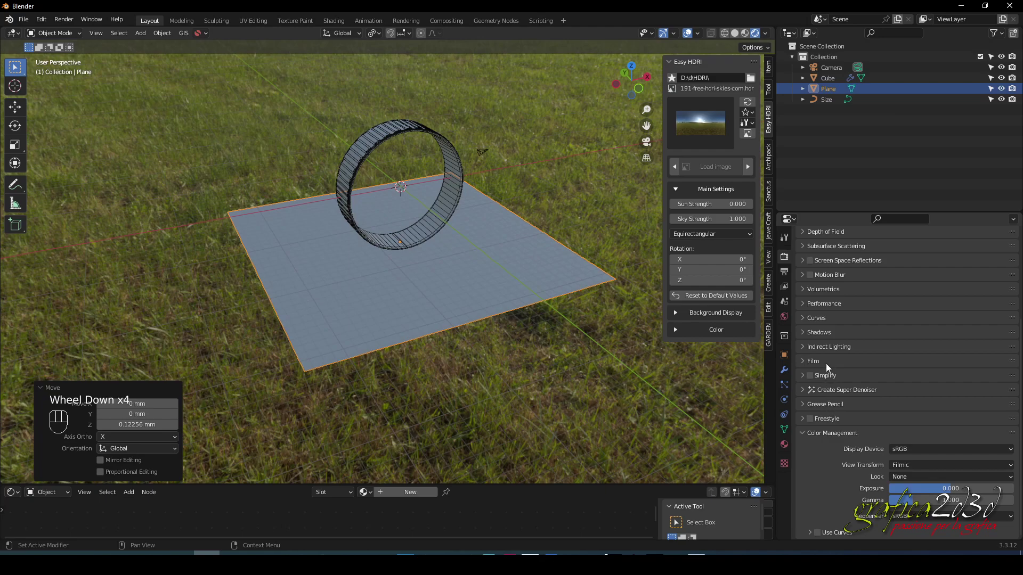
{"action": "left_click", "coordinate": [828, 365]}
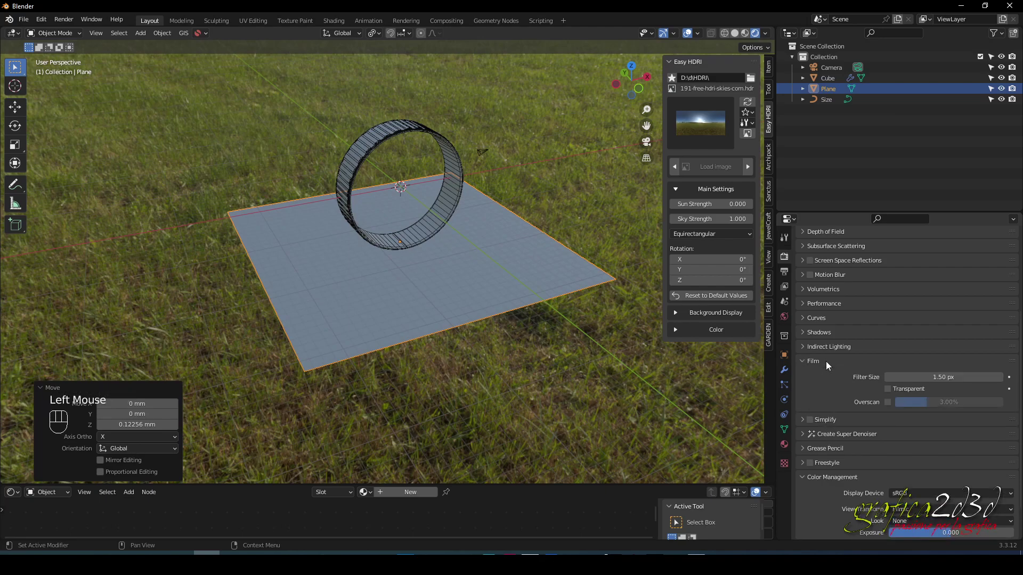
{"action": "left_click", "coordinate": [889, 392]}
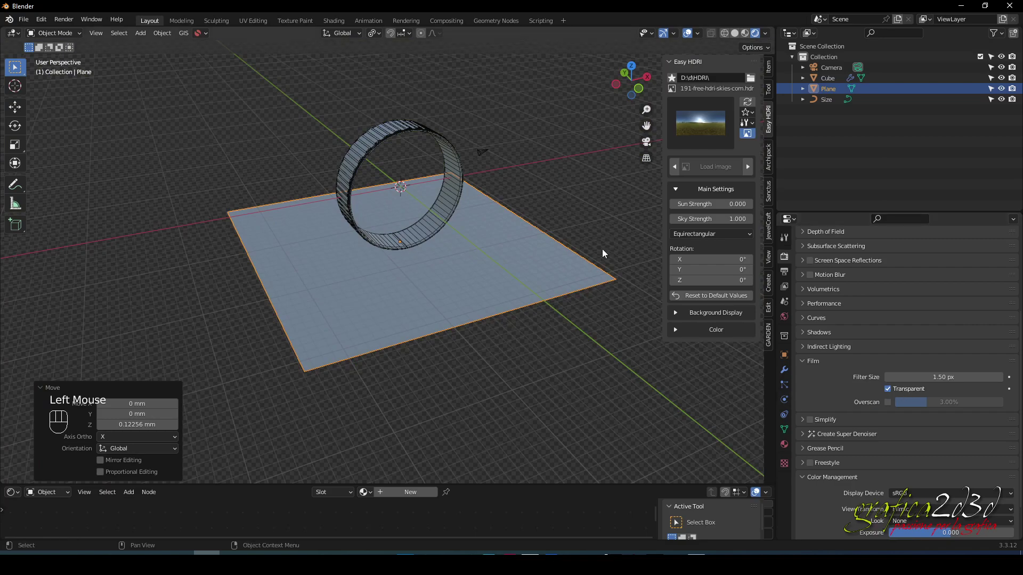
Scale the ground plane up about 3.57 times so it stretches far beyond the ring
{"action": "left_click_drag", "start_coordinate": [394, 272], "coordinate": [400, 311]}
{"action": "scroll", "scroll_direction": "up", "scroll_amount": 3}
{"action": "left_click_drag", "start_coordinate": [416, 268], "coordinate": [429, 251]}
{"action": "left_click_drag", "start_coordinate": [434, 257], "coordinate": [421, 270]}
{"action": "left_click", "coordinate": [420, 371]}
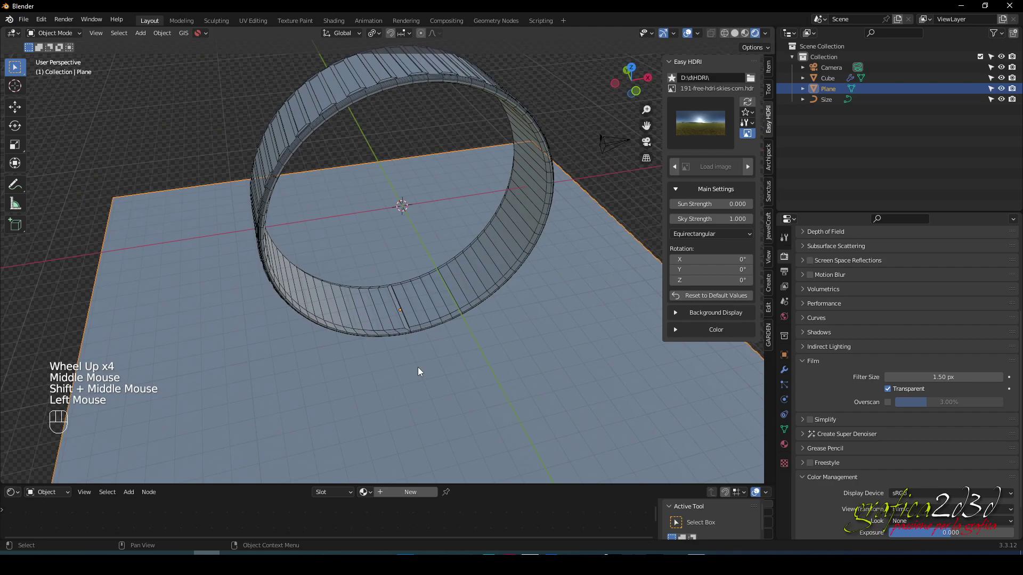
{"action": "key", "text": "s"}
{"action": "left_click", "coordinate": [618, 287]}
Hide the Easy HDRI sidebar with N and select the ring
{"action": "left_click_drag", "start_coordinate": [491, 304], "coordinate": [502, 368]}
{"action": "scroll", "scroll_direction": "up", "scroll_amount": 3}
{"action": "left_click_drag", "start_coordinate": [479, 335], "coordinate": [454, 269]}
{"action": "left_click", "coordinate": [453, 249]}
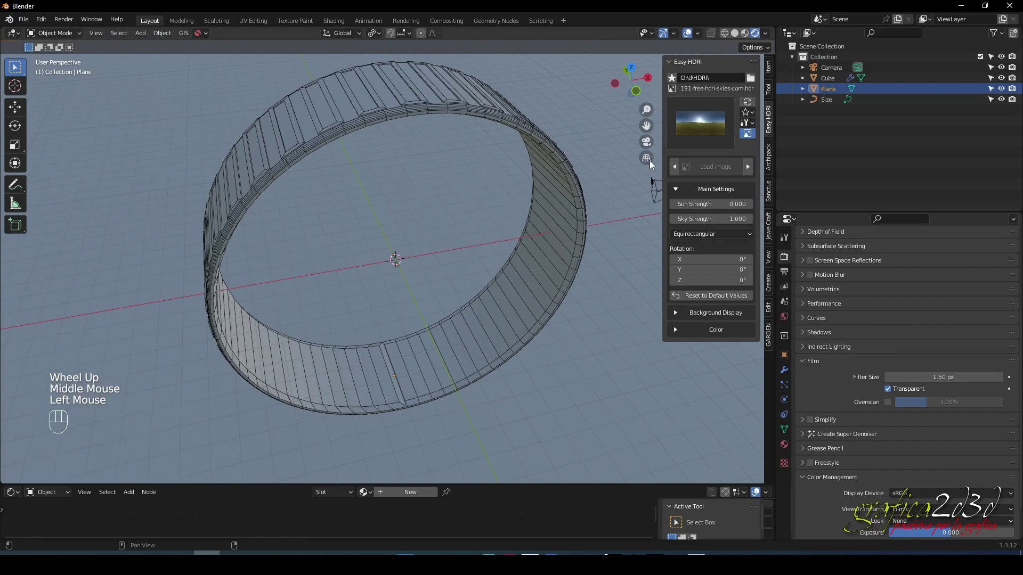
{"action": "key", "text": "n"}
{"action": "middle_click", "coordinate": [502, 211]}
{"action": "left_click", "coordinate": [463, 105]}
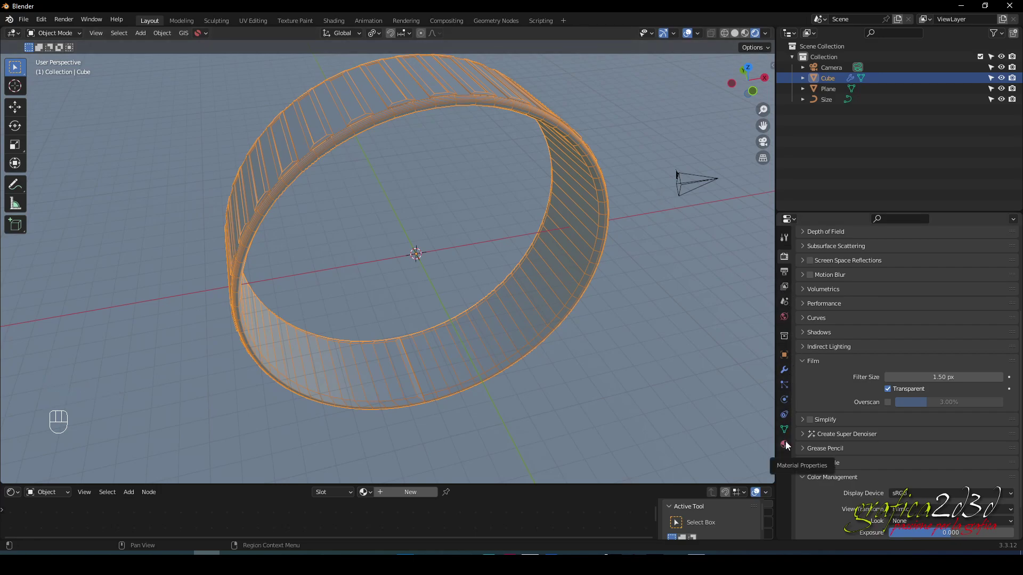
Create a new Principled BSDF material 'oro' on the ring with a pale gold base colour
{"action": "left_click", "coordinate": [788, 446]}
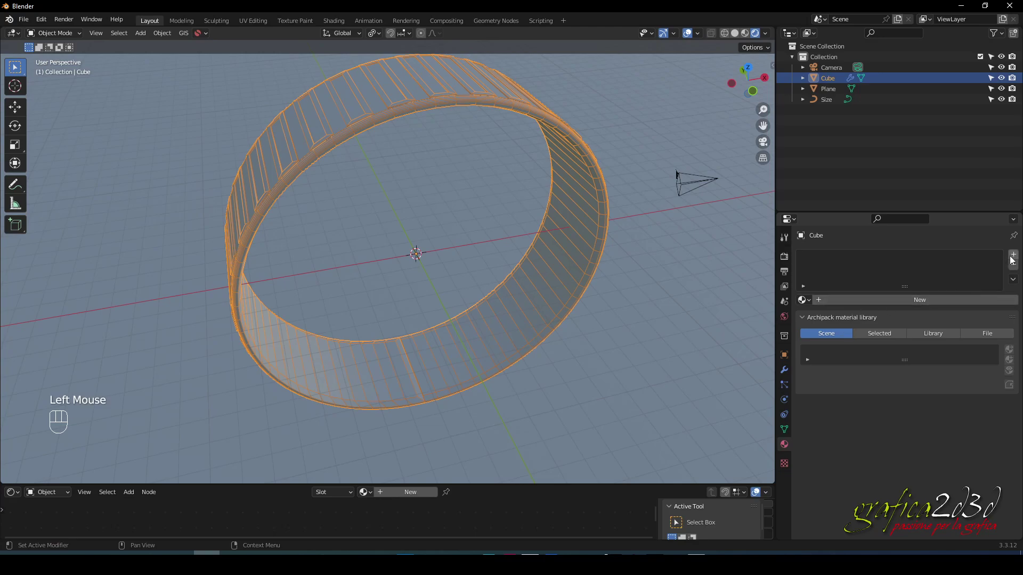
{"action": "left_click", "coordinate": [1014, 259]}
{"action": "left_click", "coordinate": [879, 303]}
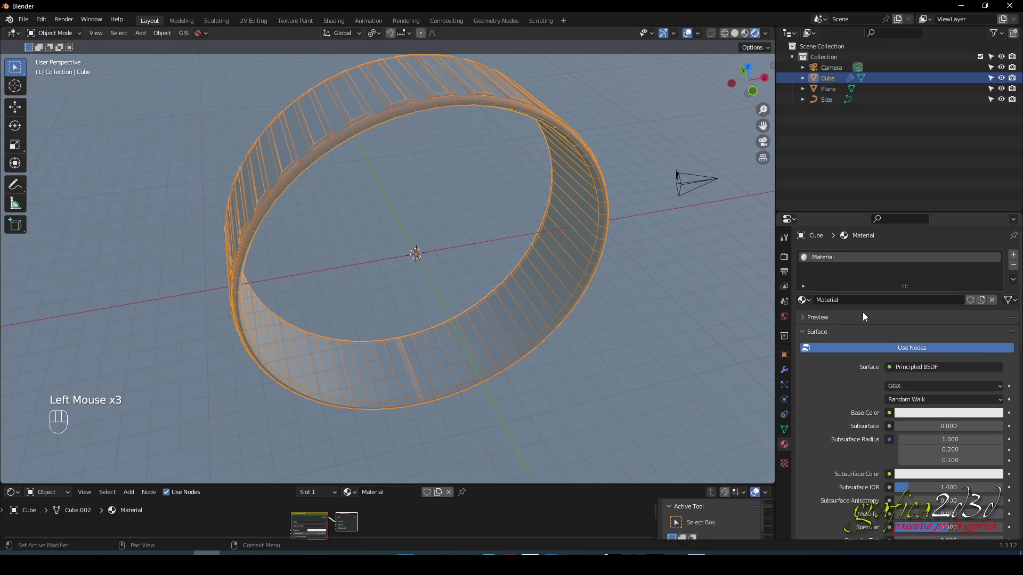
{"action": "left_click_drag", "start_coordinate": [846, 302], "coordinate": [845, 302]}
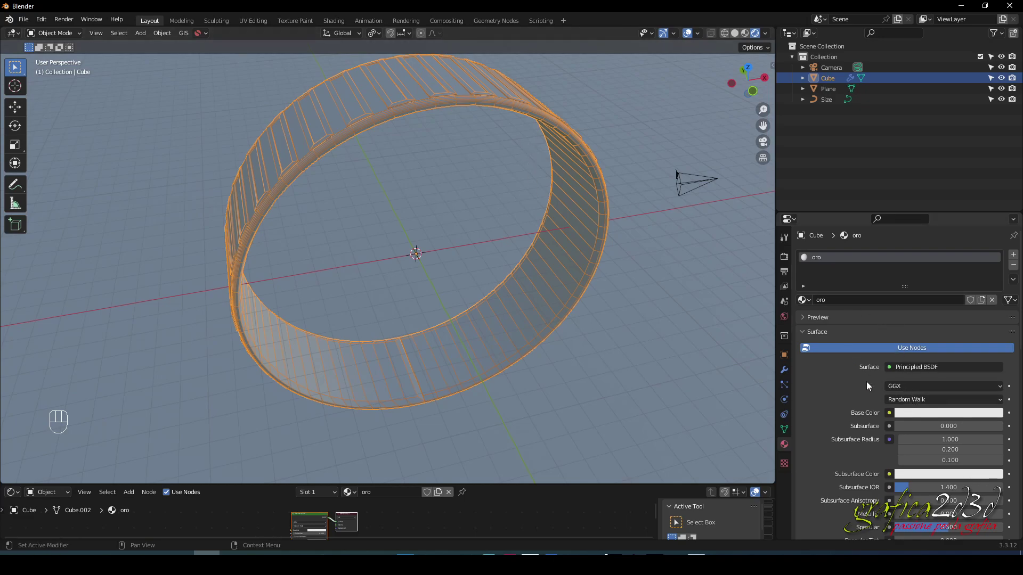
{"action": "left_click", "coordinate": [911, 413]}
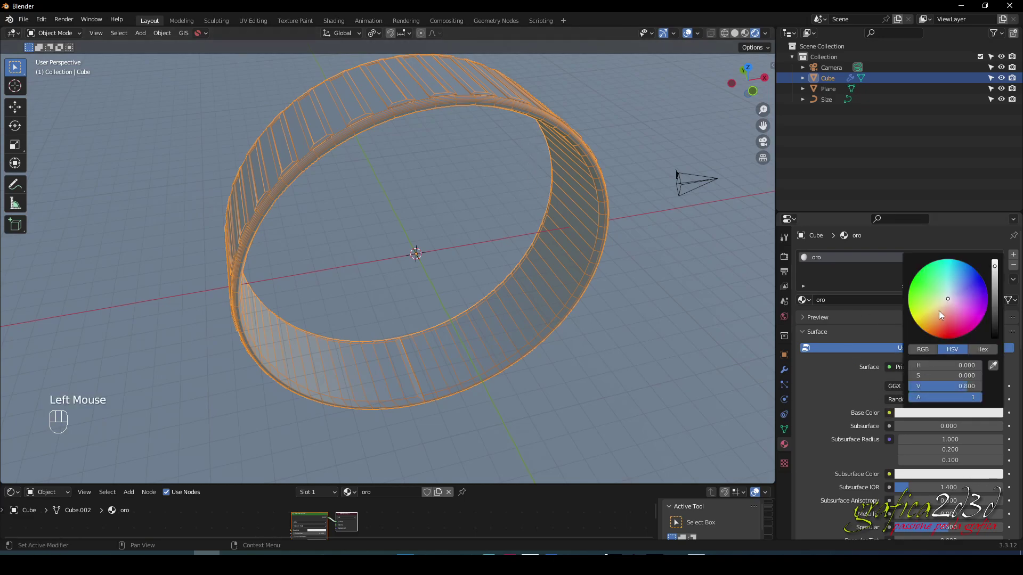
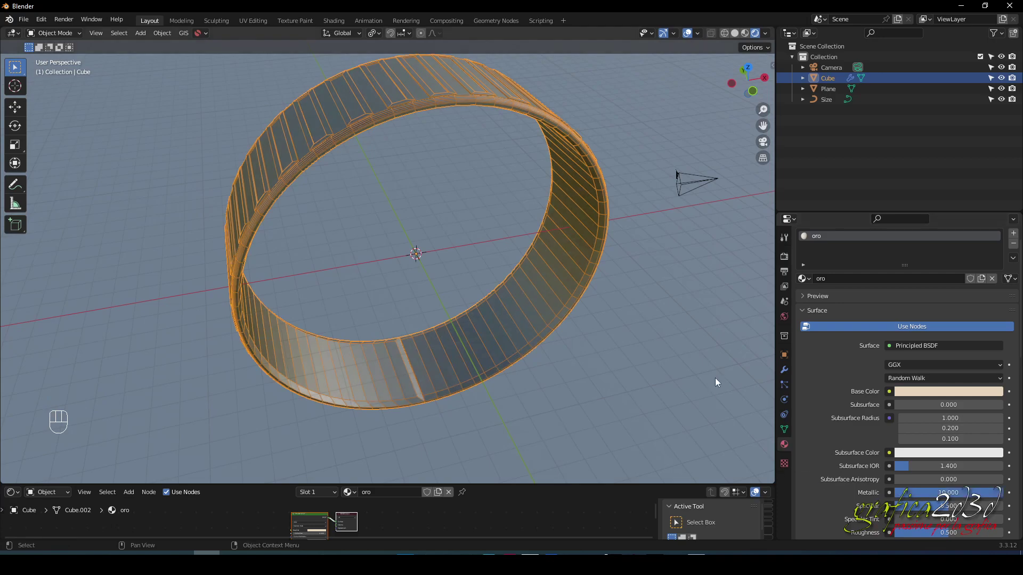
{"action": "left_click_drag", "start_coordinate": [567, 258], "coordinate": [591, 285]}
{"action": "left_click_drag", "start_coordinate": [524, 264], "coordinate": [498, 239]}
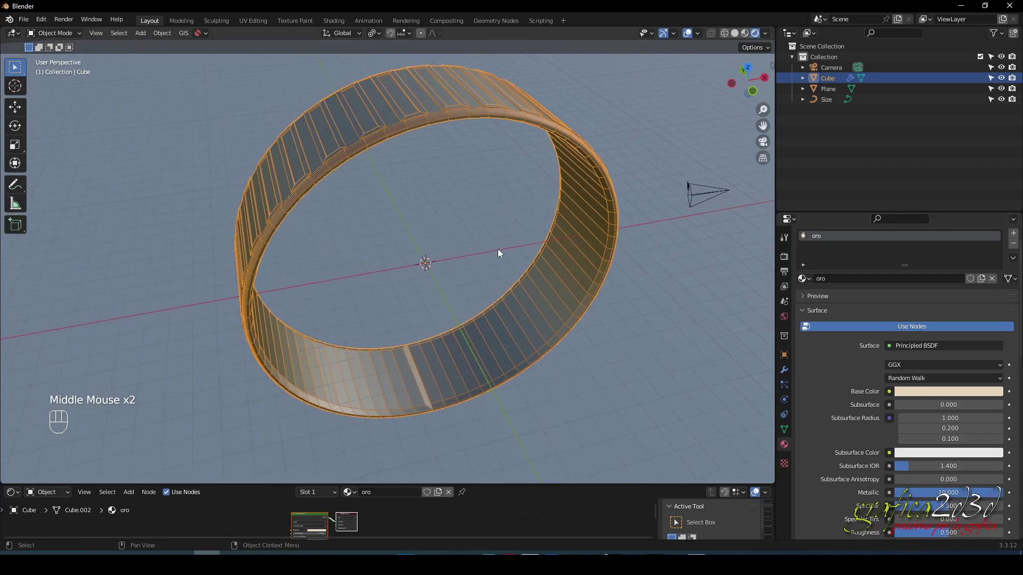
{"action": "left_click_drag", "start_coordinate": [501, 272], "coordinate": [505, 274]}
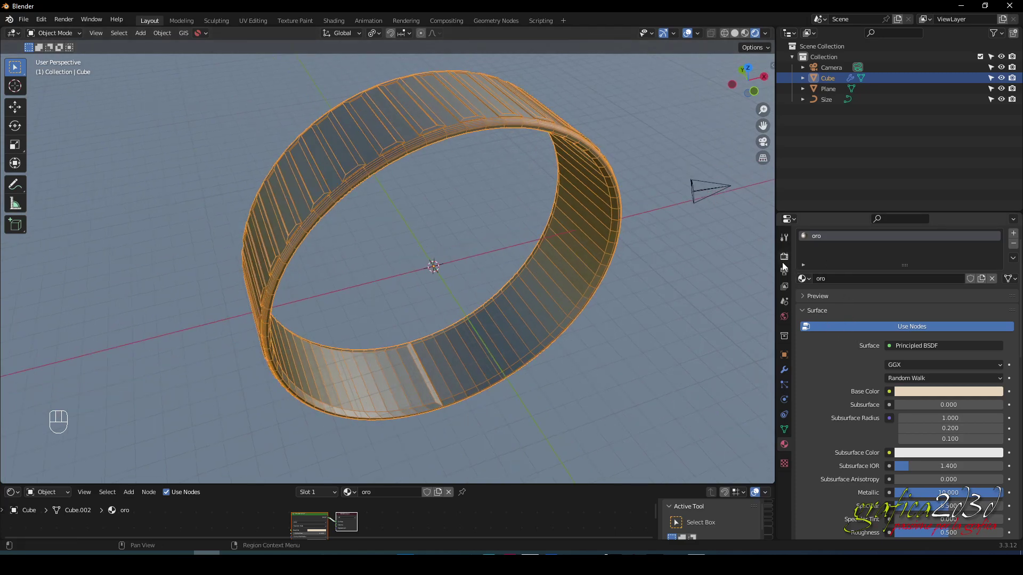
Set the render engine to Cycles with the device on GPU Compute
{"action": "left_click", "coordinate": [782, 260]}
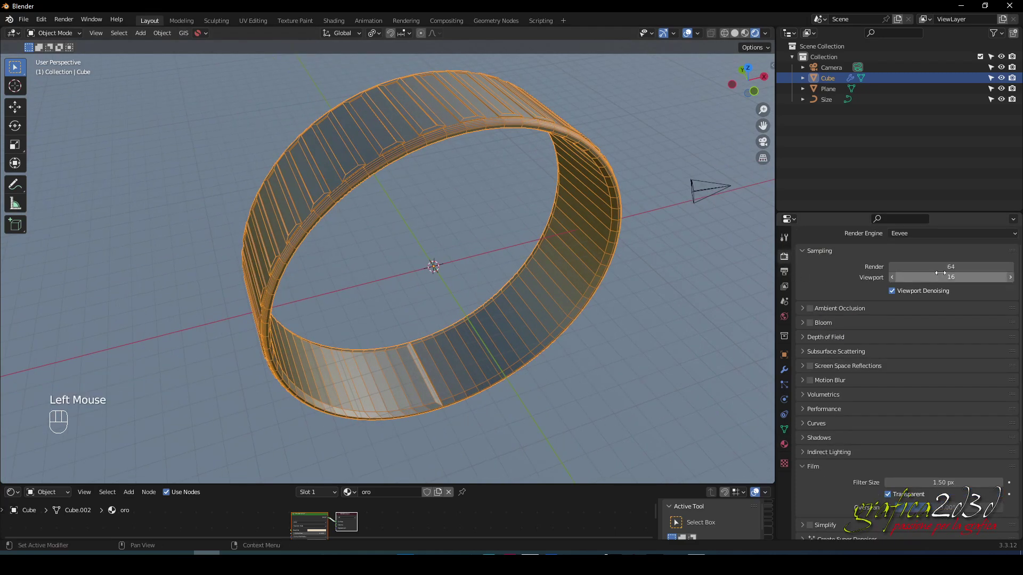
{"action": "scroll", "scroll_direction": "up", "scroll_amount": 3}
{"action": "left_click_drag", "start_coordinate": [941, 258], "coordinate": [918, 293]}
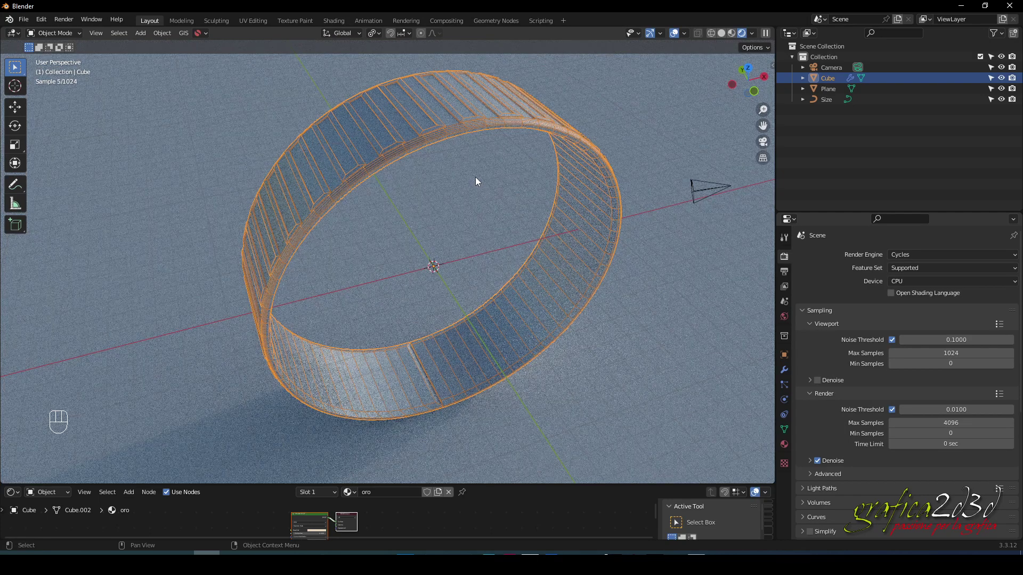
{"action": "left_click_drag", "start_coordinate": [947, 284], "coordinate": [907, 286]}
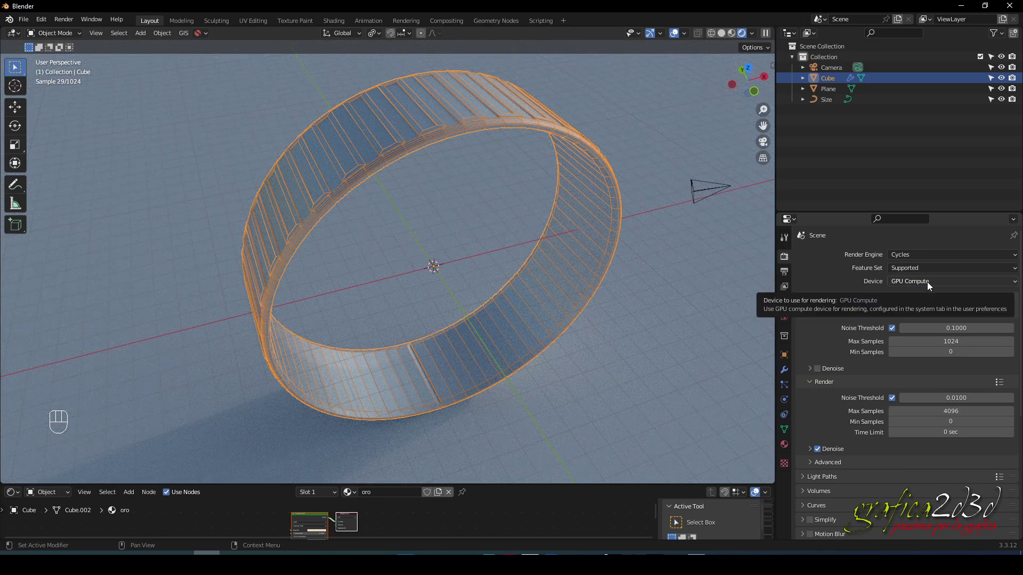
{"action": "left_click", "coordinate": [698, 301]}
{"action": "left_click", "coordinate": [579, 159]}
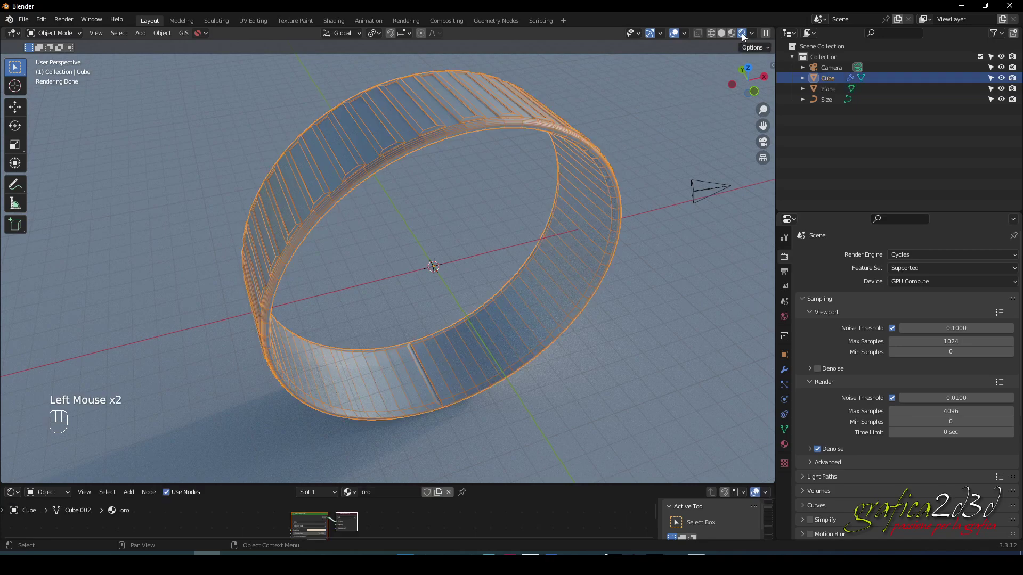
Switch the viewport to Rendered shading and return to the oro material settings
{"action": "left_click", "coordinate": [750, 32]}
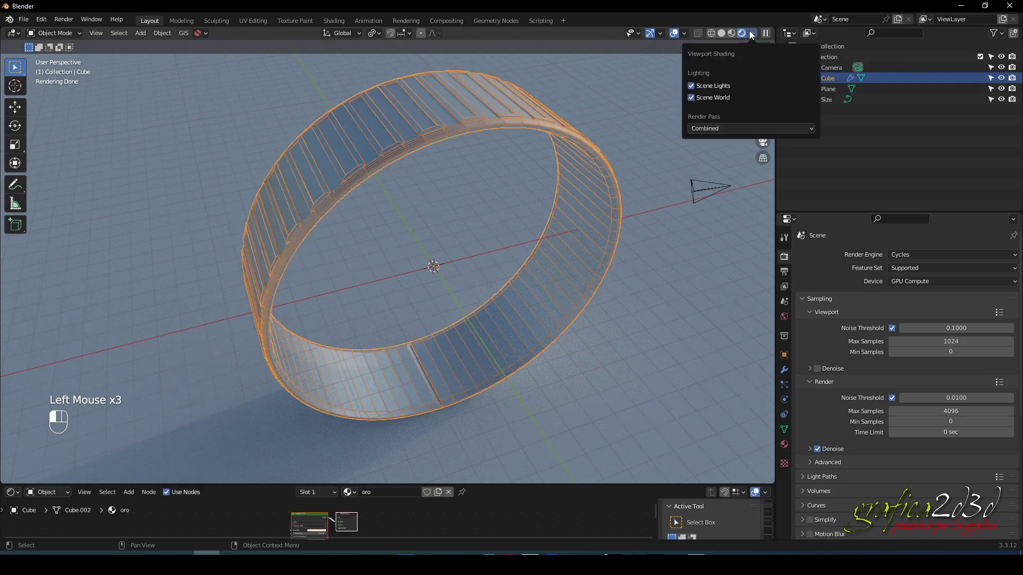
{"action": "left_click", "coordinate": [515, 121]}
{"action": "left_click", "coordinate": [785, 444]}
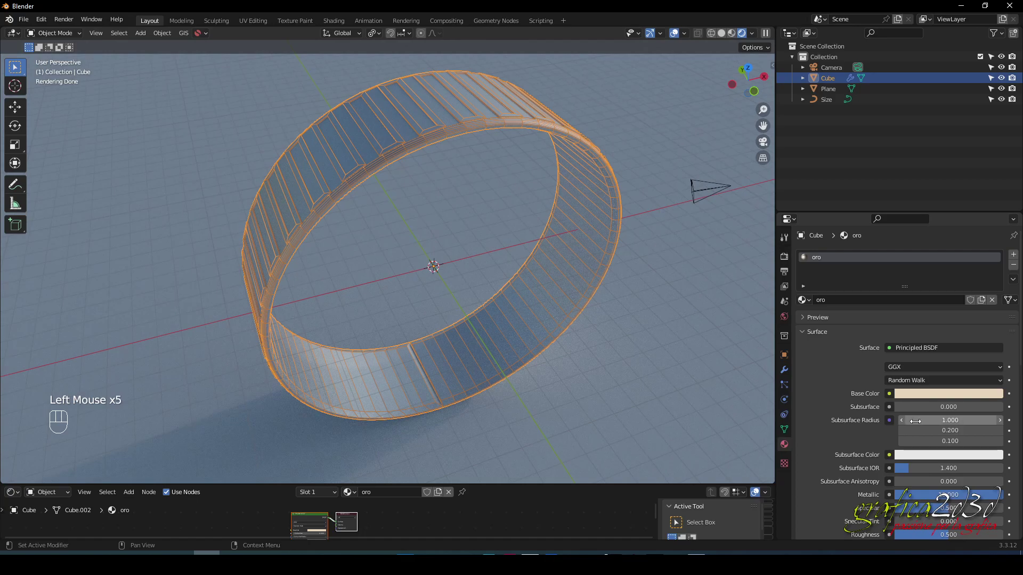
Tint the oro material golden yellow with Metallic 1, Roughness 0 and Specular 1
{"action": "left_click", "coordinate": [933, 397]}
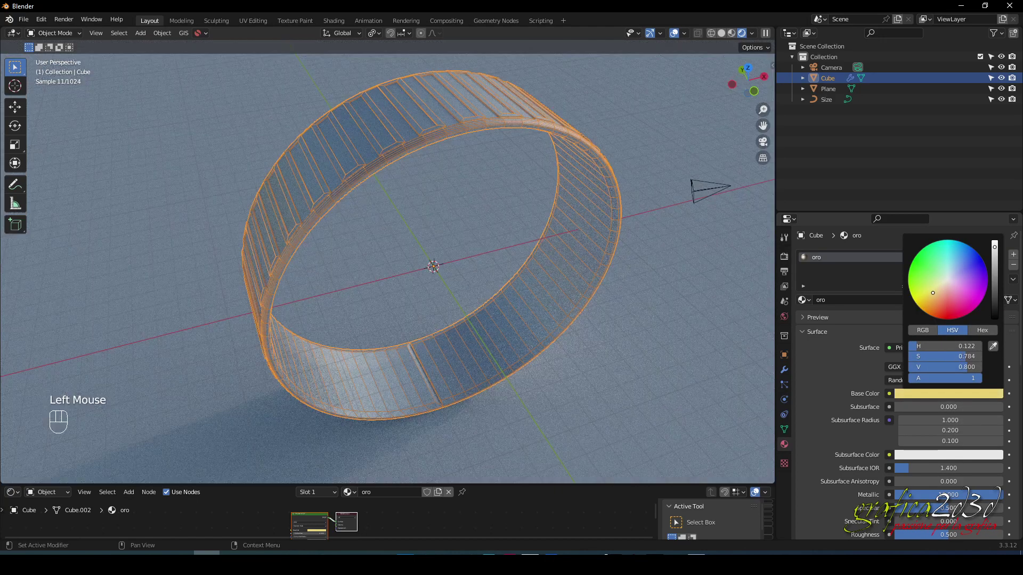
{"action": "left_click", "coordinate": [812, 344]}
{"action": "left_click", "coordinate": [662, 315]}
{"action": "left_click_drag", "start_coordinate": [647, 320], "coordinate": [642, 315]}
{"action": "left_click", "coordinate": [568, 180]}
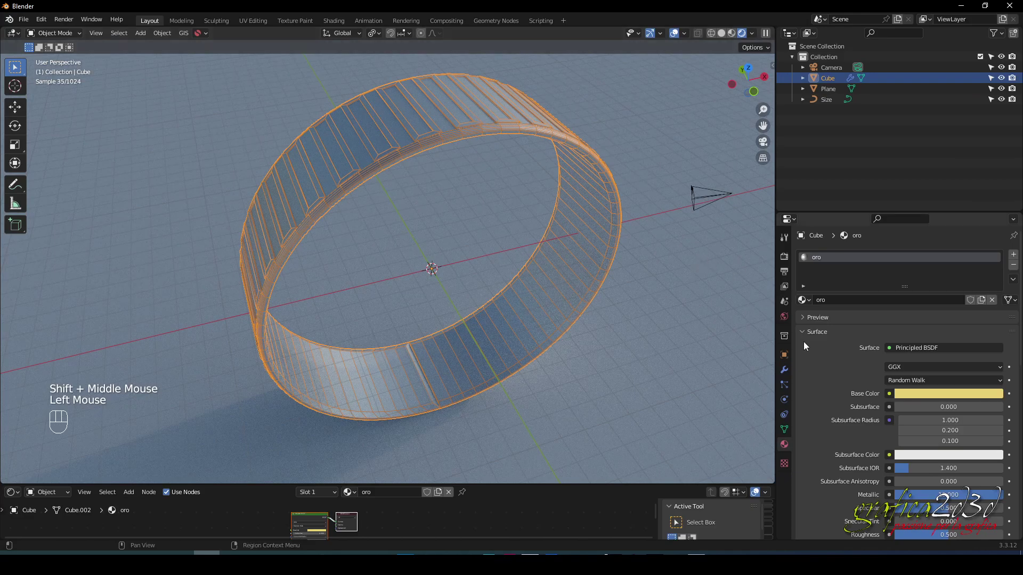
{"action": "scroll", "scroll_direction": "down", "scroll_amount": 3}
{"action": "scroll", "scroll_direction": "down", "scroll_amount": 3}
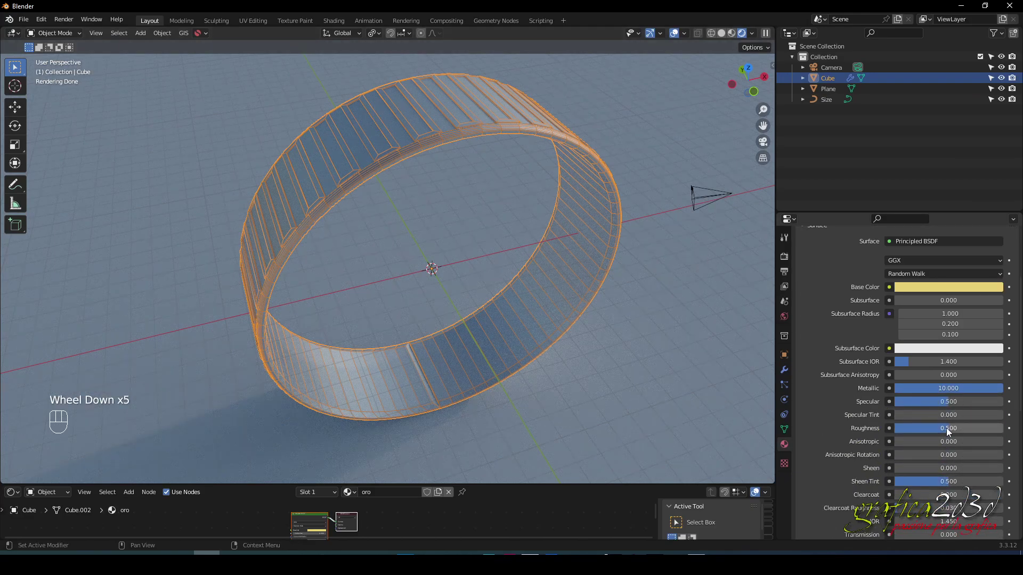
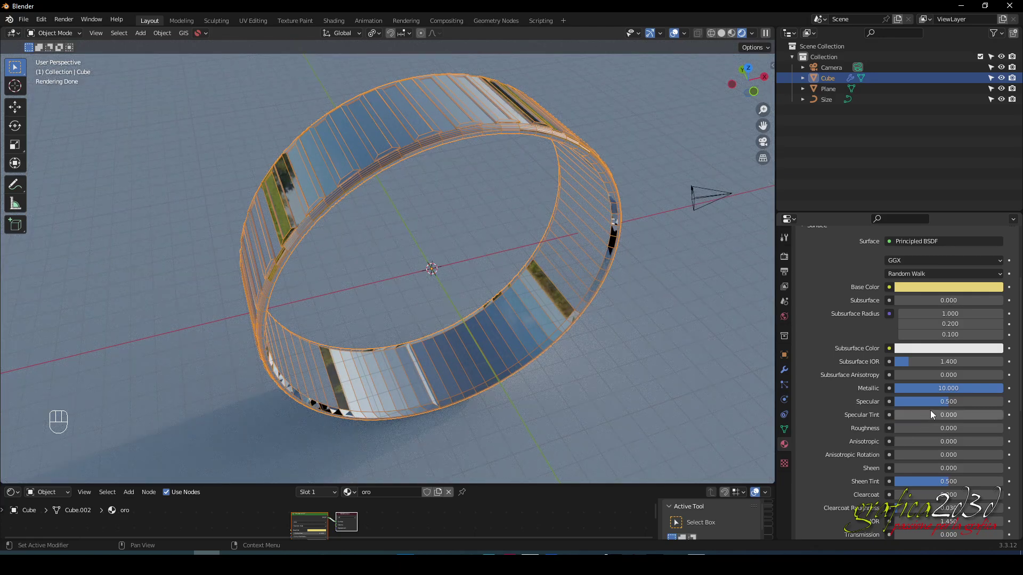
{"action": "left_click_drag", "start_coordinate": [947, 406], "coordinate": [1006, 405]}
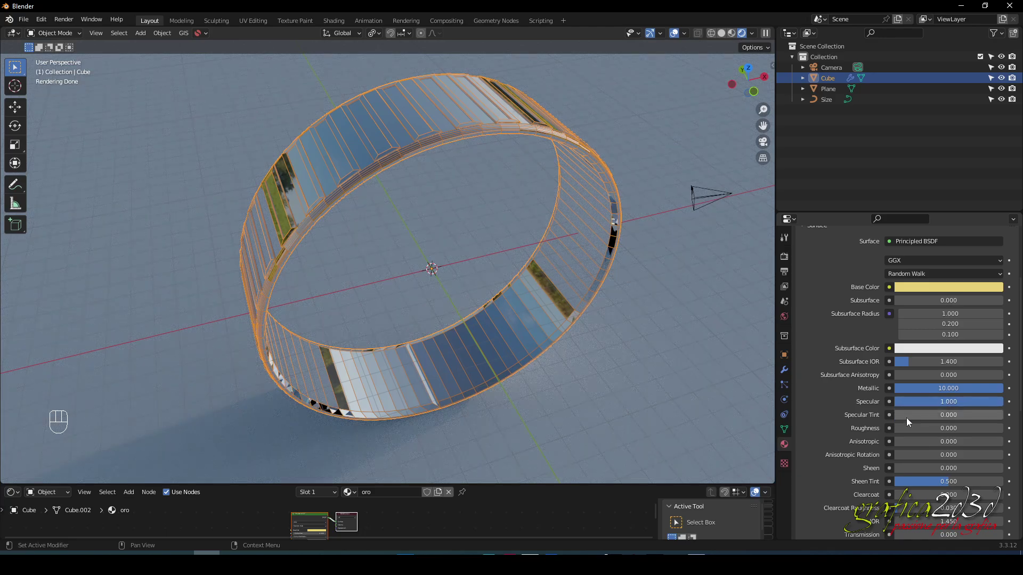
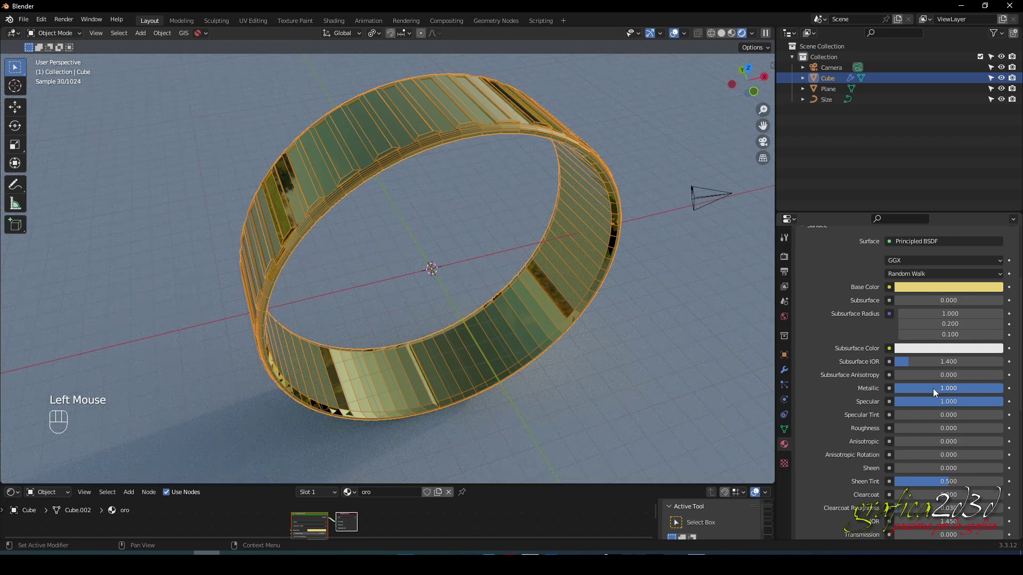
Select the ground plane while orbiting around the ring
{"action": "left_click_drag", "start_coordinate": [653, 312], "coordinate": [671, 315]}
{"action": "left_click", "coordinate": [664, 317]}
{"action": "left_click_drag", "start_coordinate": [650, 324], "coordinate": [628, 325]}
{"action": "left_click_drag", "start_coordinate": [630, 328], "coordinate": [611, 329]}
{"action": "left_click_drag", "start_coordinate": [507, 300], "coordinate": [548, 305]}
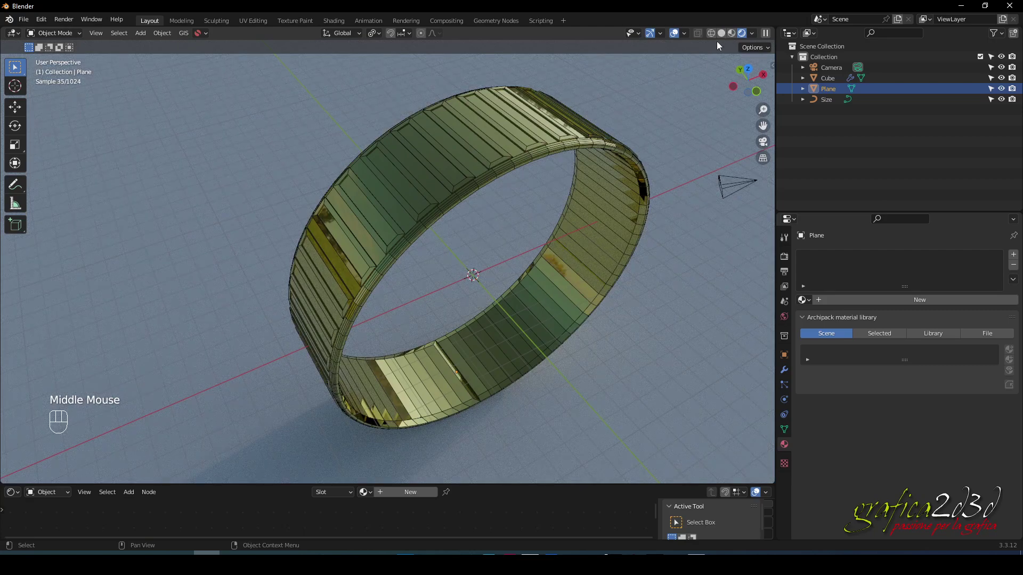
Inspect the ring up close as a clean shaded surface, select it, then reselect the ground plane
{"action": "left_click_drag", "start_coordinate": [688, 35], "coordinate": [673, 290]}
{"action": "left_click_drag", "start_coordinate": [652, 264], "coordinate": [646, 259]}
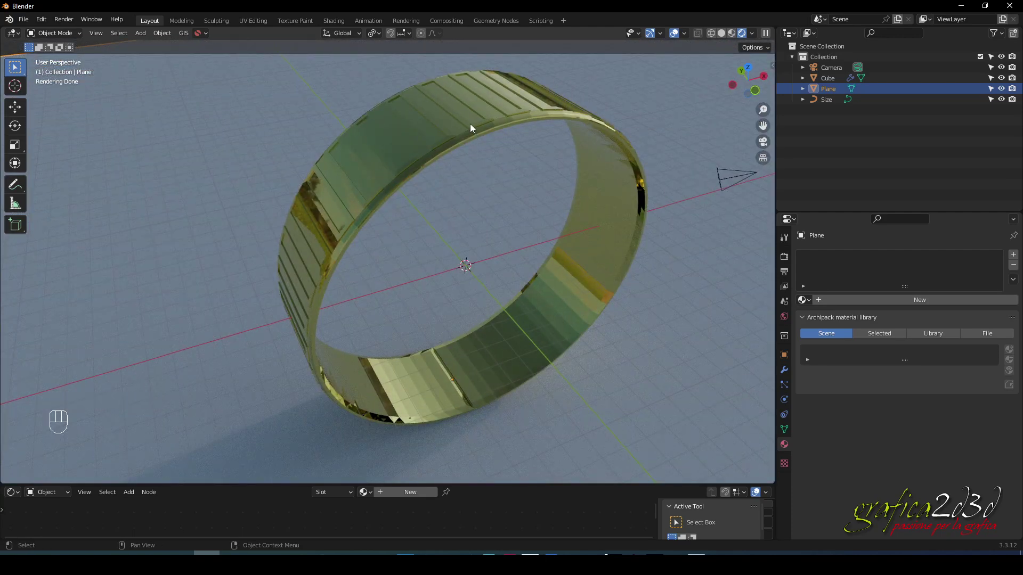
{"action": "left_click", "coordinate": [472, 127]}
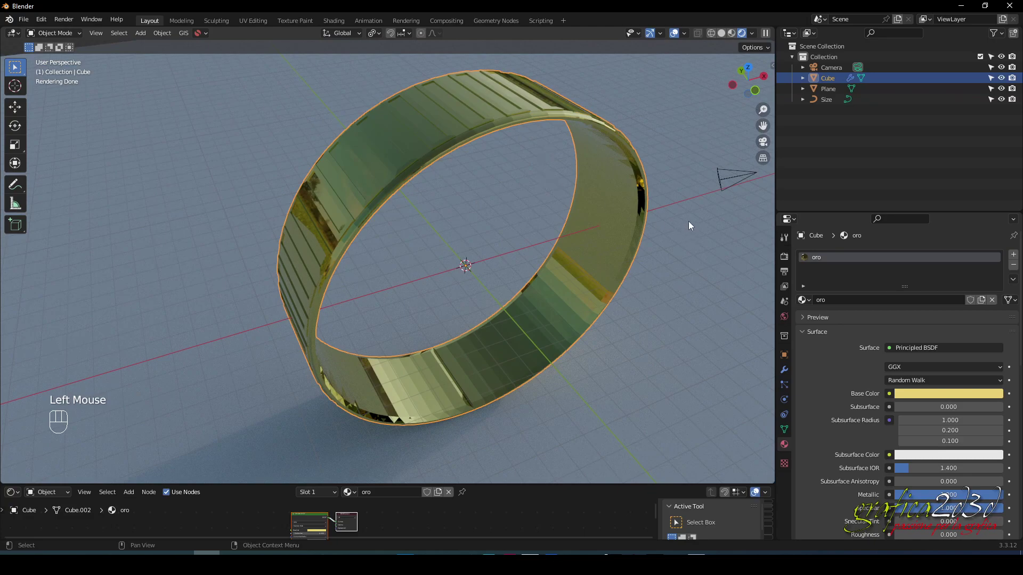
{"action": "left_click_drag", "start_coordinate": [687, 37], "coordinate": [658, 328]}
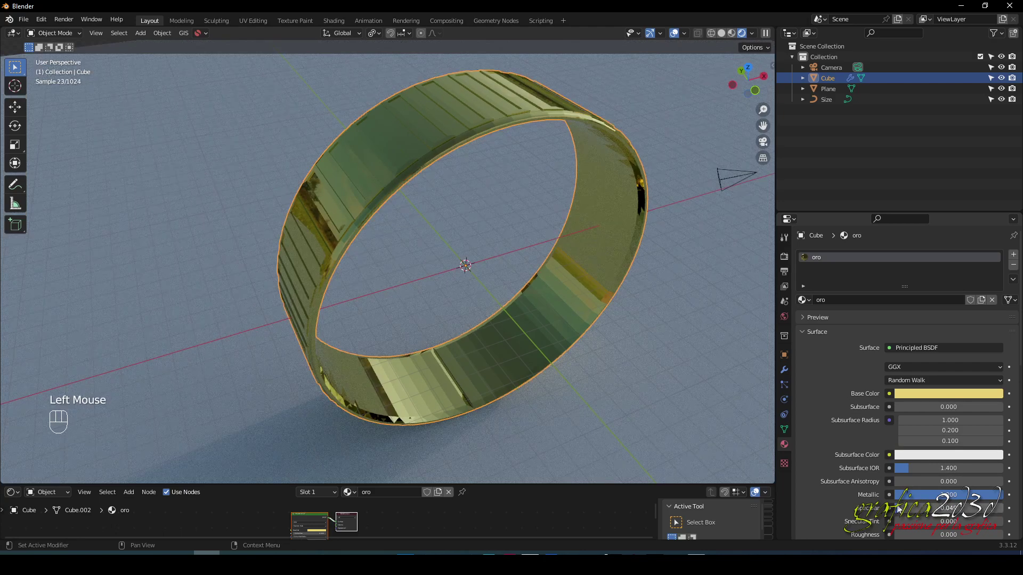
{"action": "scroll", "scroll_direction": "down", "scroll_amount": 3}
{"action": "left_click", "coordinate": [747, 356]}
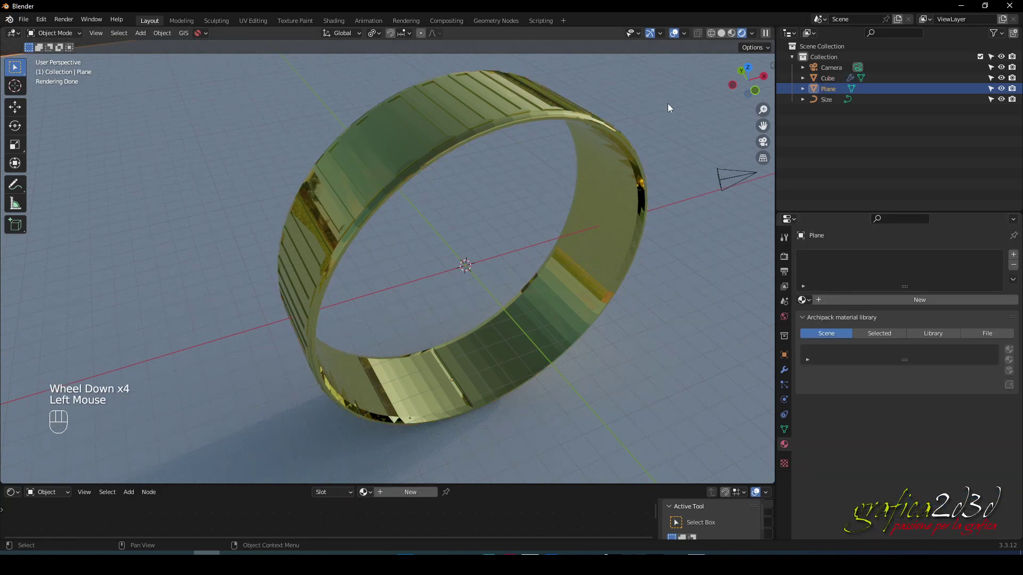
Give the plane a new black PIANO material with Roughness 0.129 and Specular 1
{"action": "left_click_drag", "start_coordinate": [684, 33], "coordinate": [462, 333]}
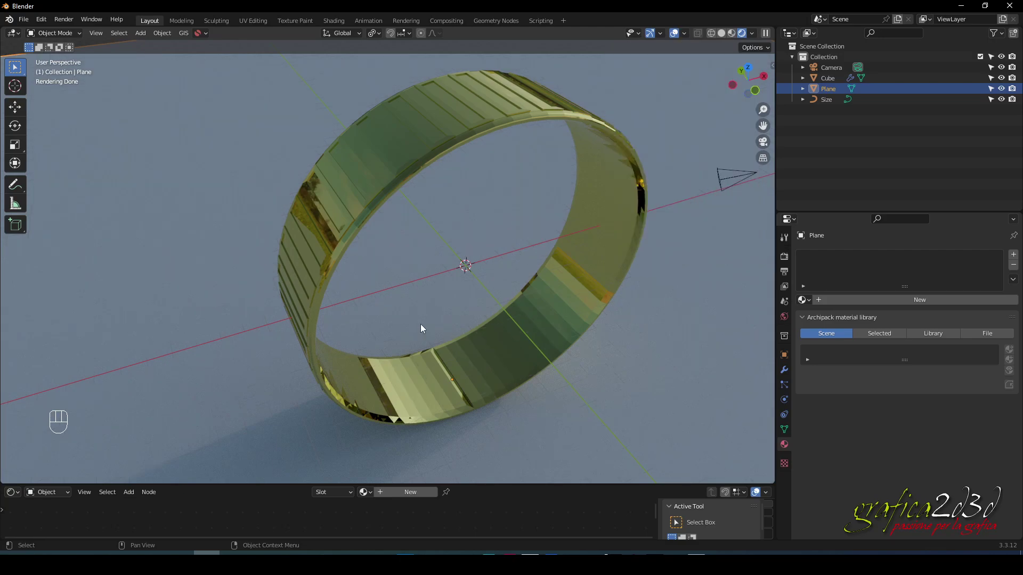
{"action": "left_click", "coordinate": [701, 247]}
{"action": "left_click", "coordinate": [1015, 258]}
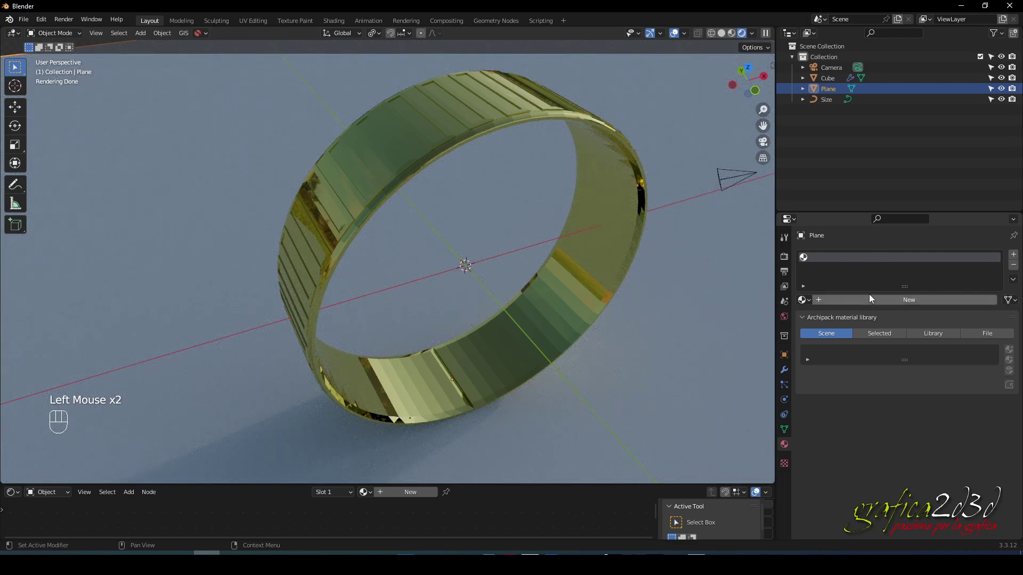
{"action": "left_click", "coordinate": [899, 307]}
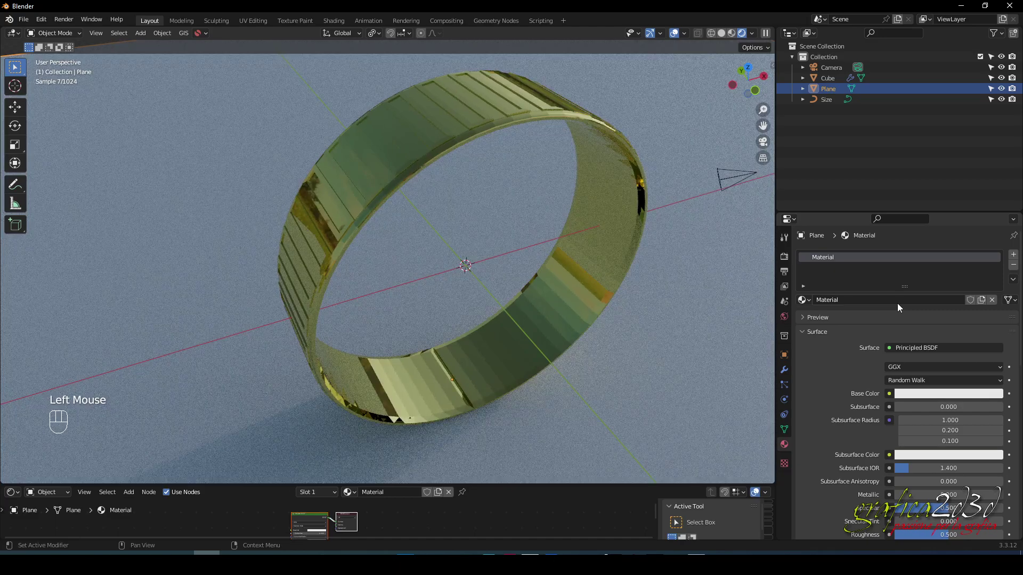
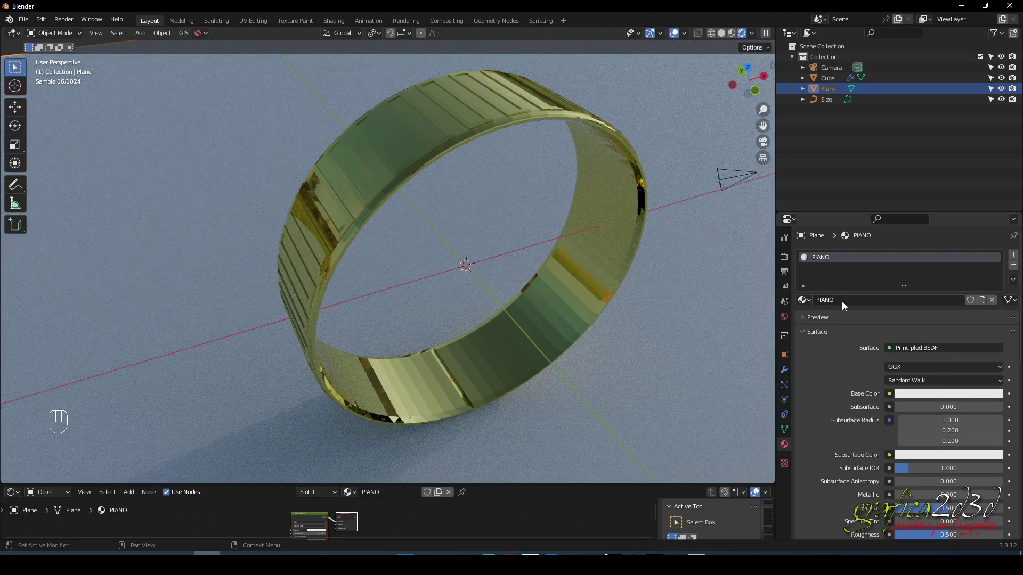
{"action": "left_click", "coordinate": [928, 396]}
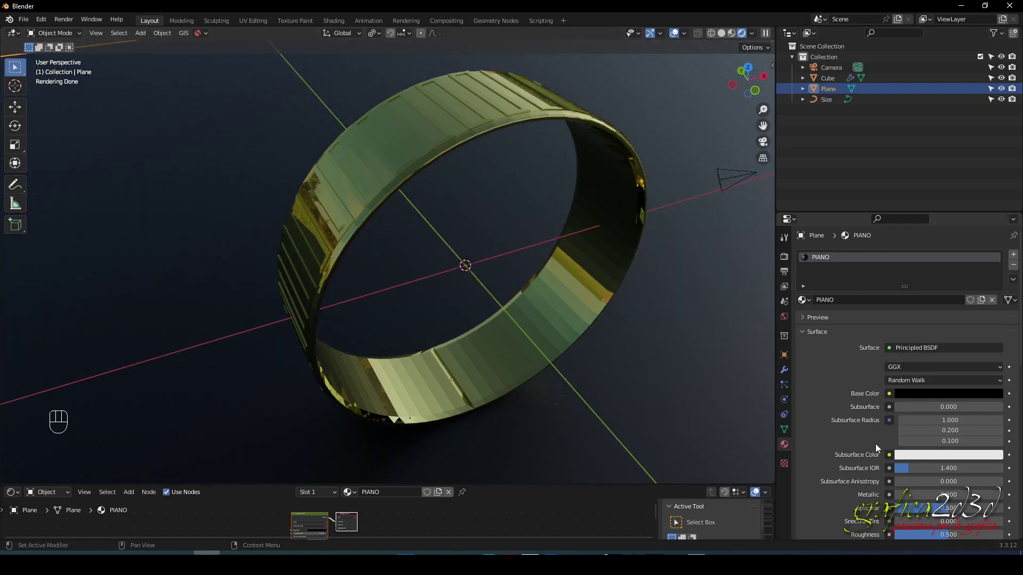
{"action": "scroll", "scroll_direction": "down", "scroll_amount": 3}
{"action": "left_click_drag", "start_coordinate": [943, 391], "coordinate": [910, 387]}
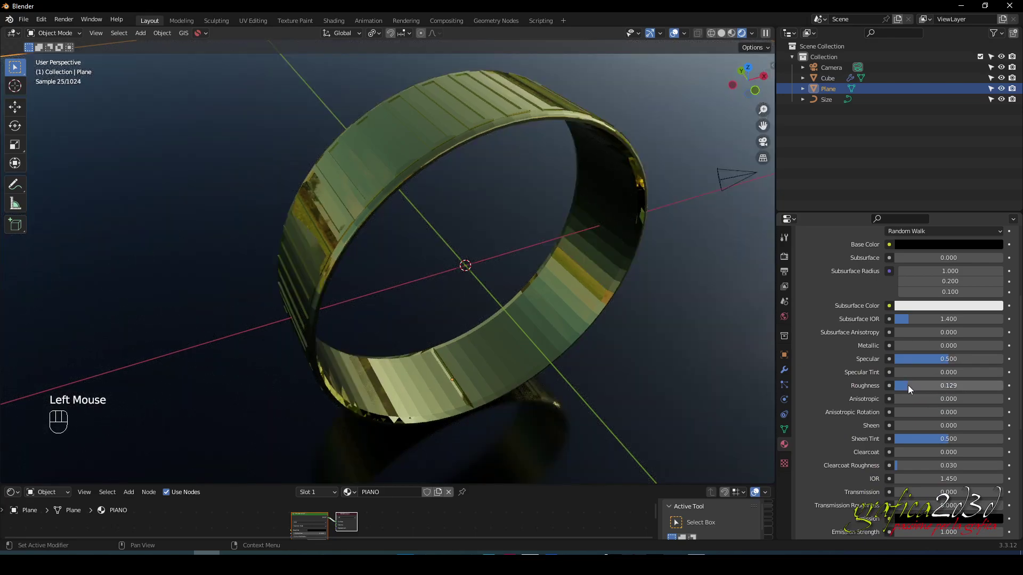
{"action": "left_click_drag", "start_coordinate": [601, 402], "coordinate": [562, 357]}
{"action": "scroll", "scroll_direction": "down", "scroll_amount": 3}
{"action": "left_click_drag", "start_coordinate": [562, 365], "coordinate": [589, 367]}
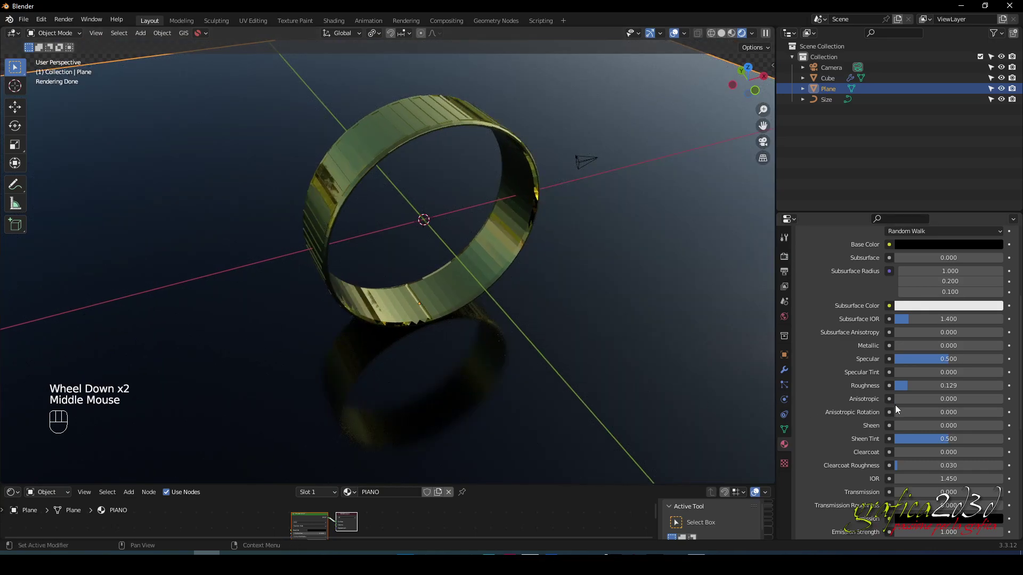
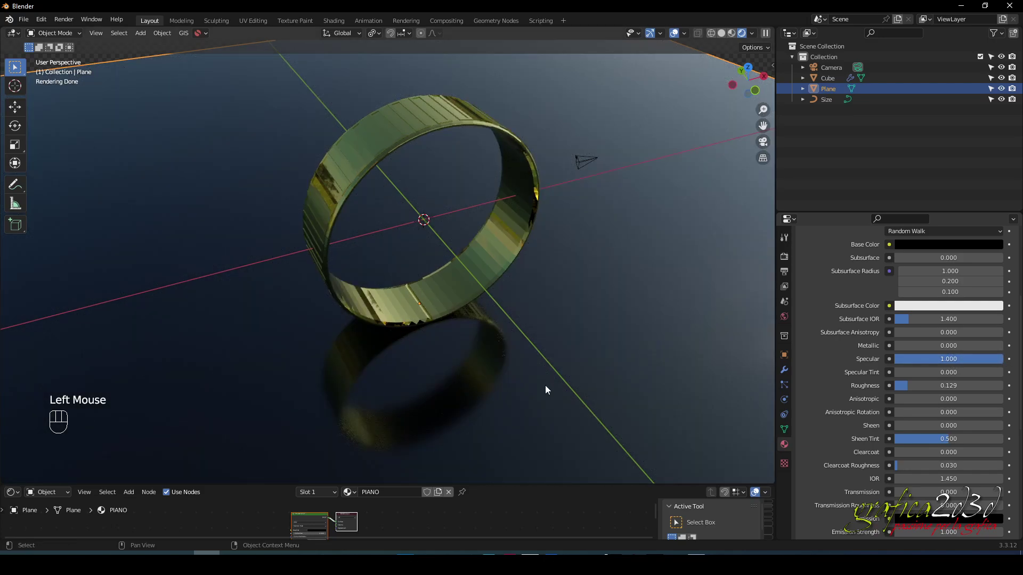
Orbit and move in close to check the ring's reflection in the glossy plane
{"action": "left_click_drag", "start_coordinate": [549, 387], "coordinate": [563, 386]}
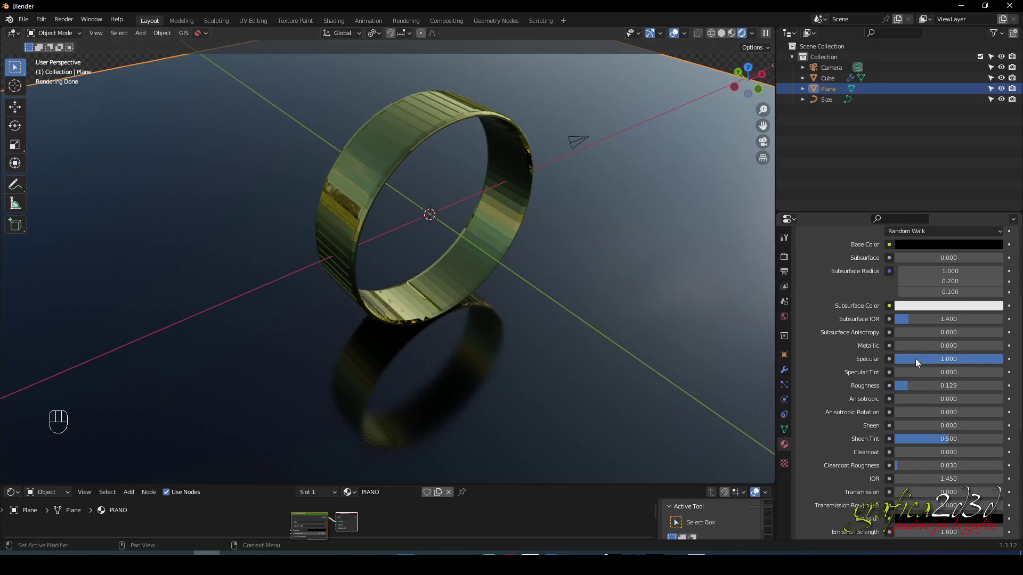
{"action": "left_click_drag", "start_coordinate": [628, 364], "coordinate": [647, 376]}
{"action": "left_click_drag", "start_coordinate": [656, 392], "coordinate": [630, 395]}
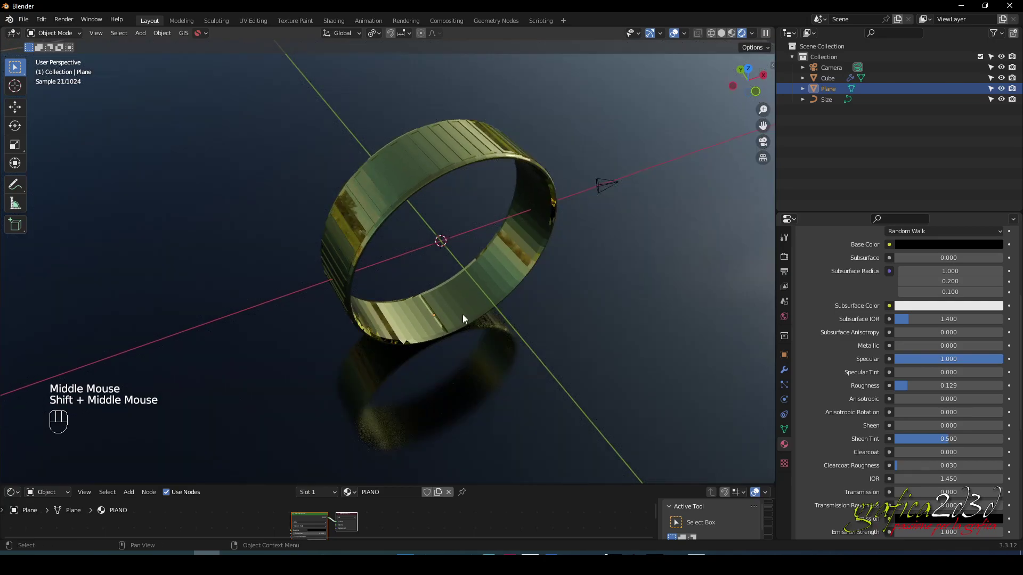
{"action": "scroll", "scroll_direction": "up", "scroll_amount": 3}
{"action": "scroll", "scroll_direction": "up", "scroll_amount": 3}
{"action": "left_click_drag", "start_coordinate": [465, 318], "coordinate": [444, 329]}
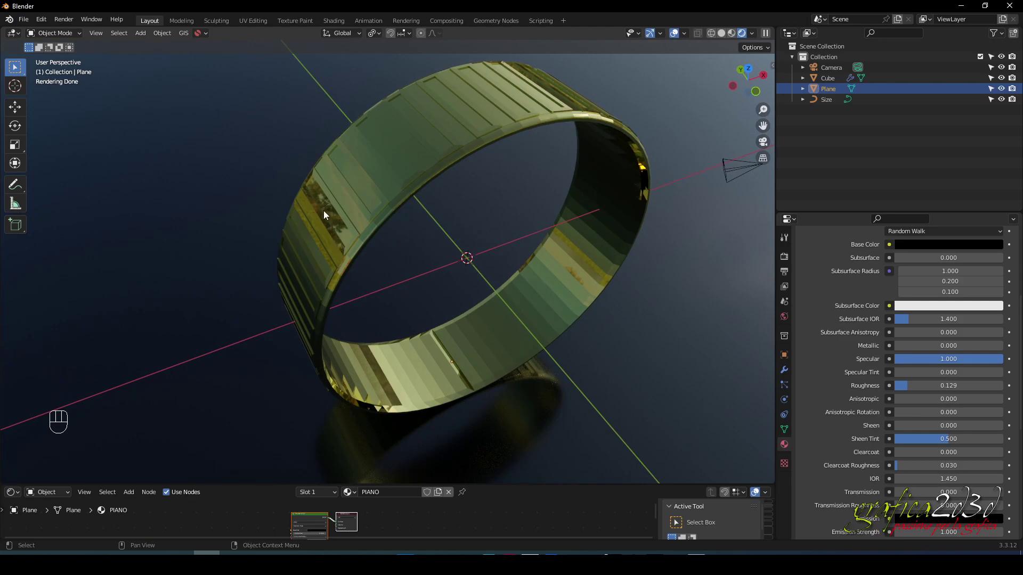
{"action": "left_click", "coordinate": [326, 213]}
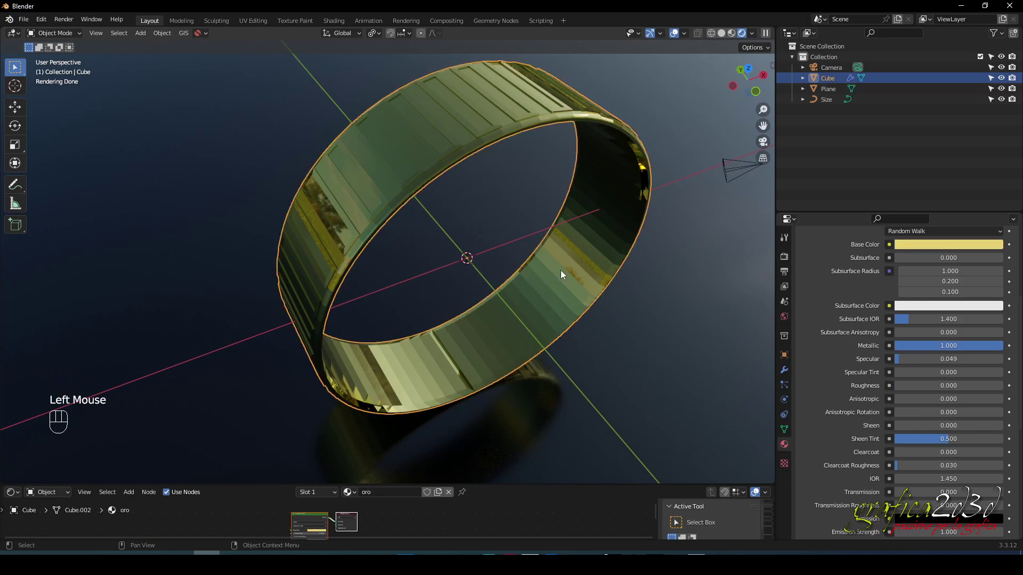
{"action": "left_click", "coordinate": [586, 208]}
{"action": "left_click", "coordinate": [554, 188]}
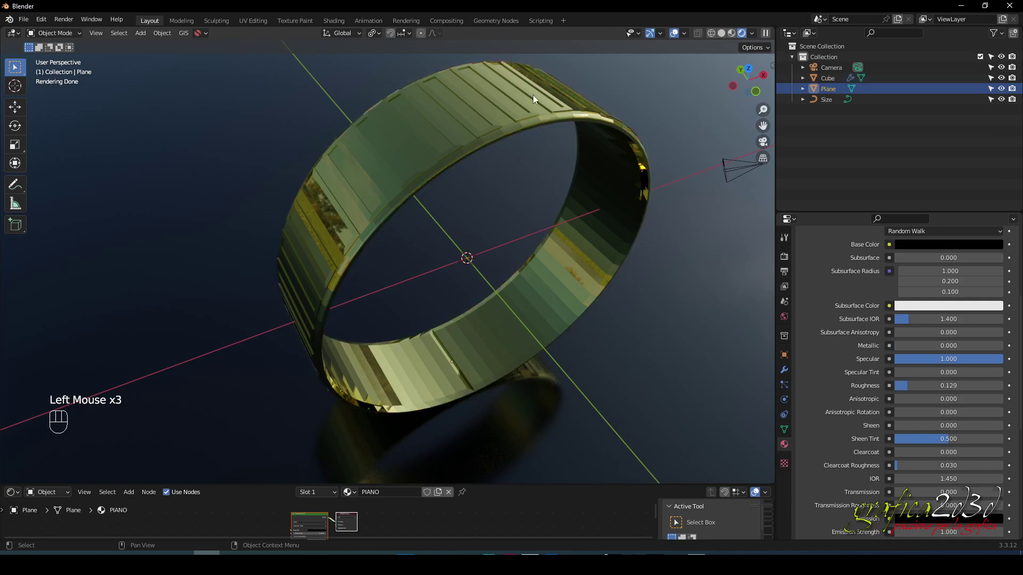
{"action": "left_click", "coordinate": [506, 105]}
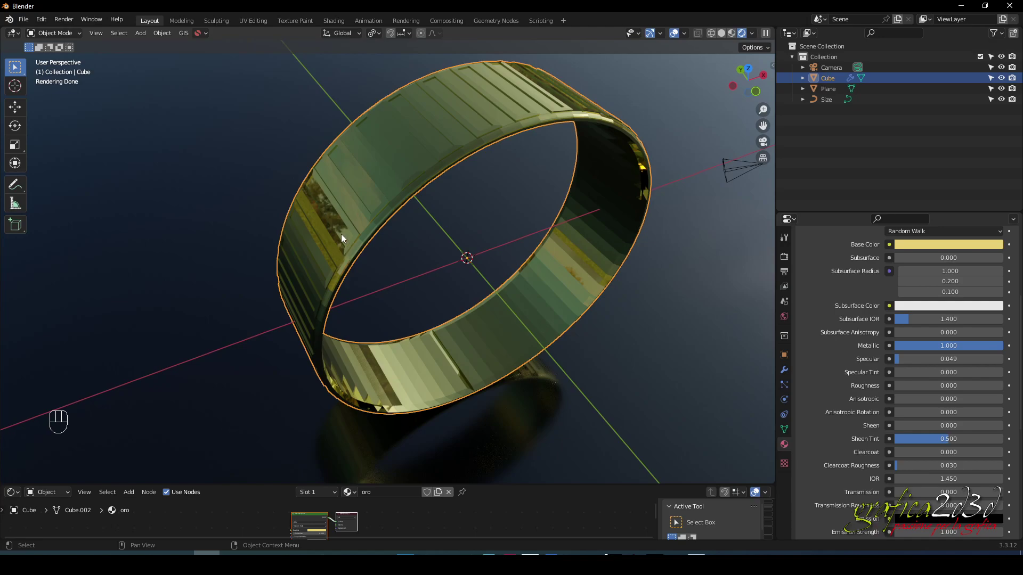
{"action": "left_click_drag", "start_coordinate": [551, 310], "coordinate": [546, 318]}
{"action": "left_click_drag", "start_coordinate": [507, 321], "coordinate": [508, 312]}
{"action": "left_click_drag", "start_coordinate": [504, 284], "coordinate": [498, 300]}
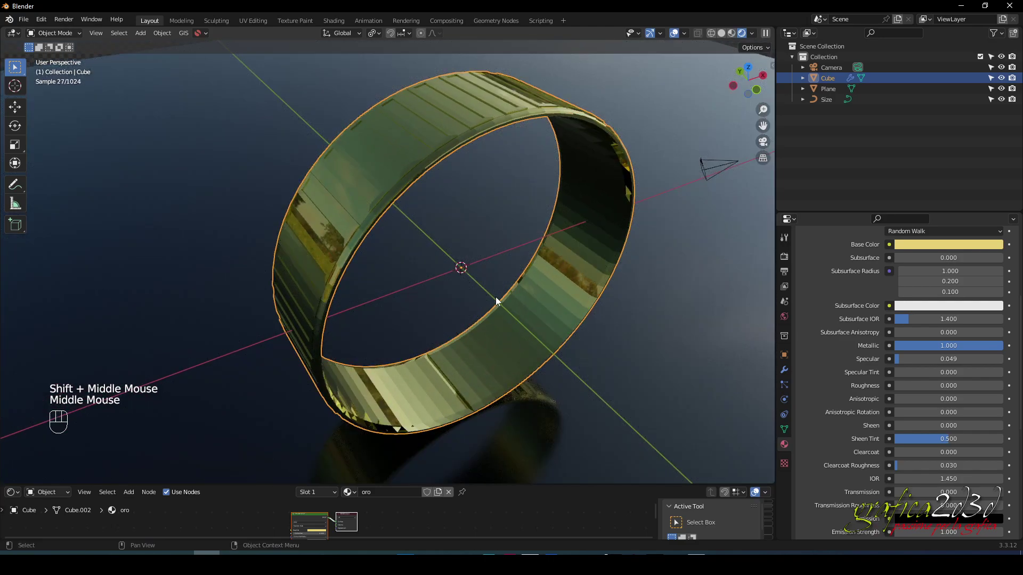
{"action": "left_click", "coordinate": [660, 311]}
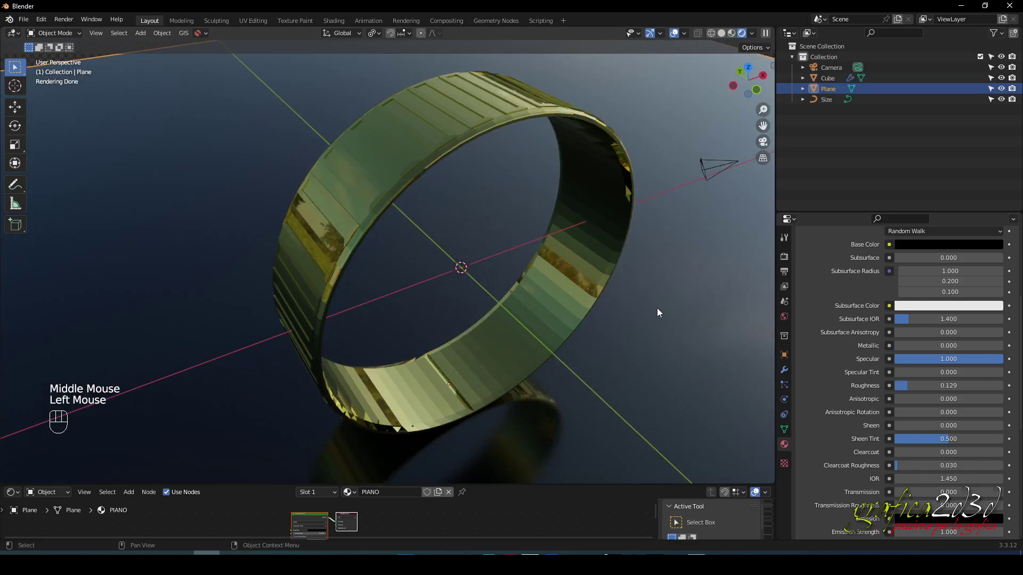
{"action": "left_click_drag", "start_coordinate": [660, 311], "coordinate": [653, 307]}
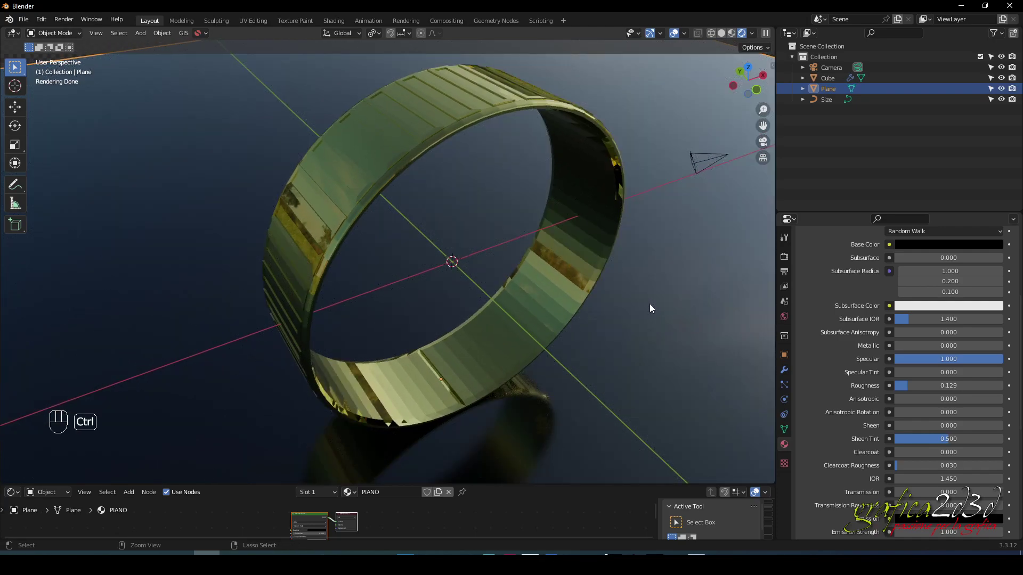
Look through the scene camera and select it
{"action": "key", "text": "ctrl+alt+KP_0"}
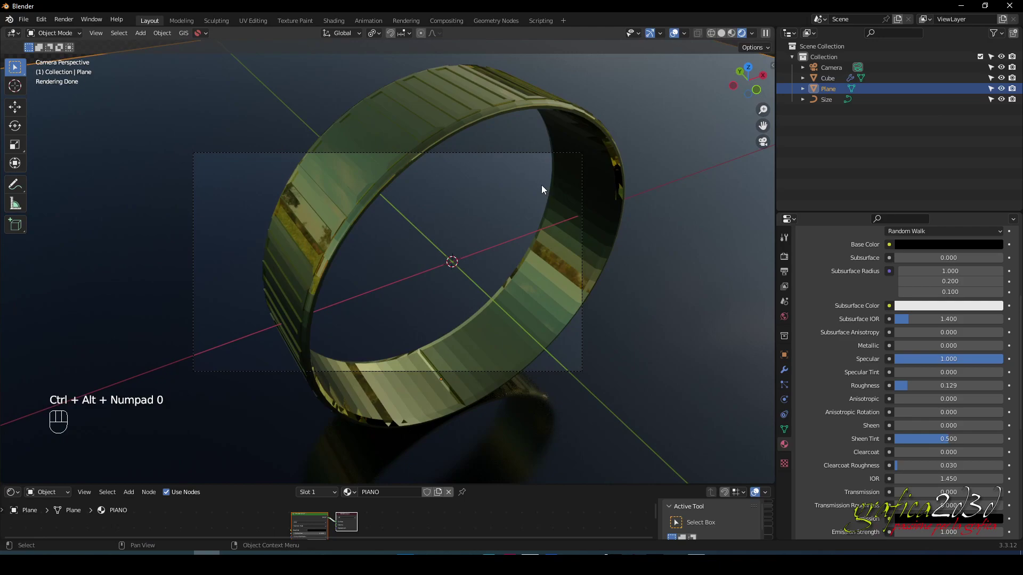
{"action": "left_click", "coordinate": [518, 156]}
{"action": "scroll", "scroll_direction": "up", "scroll_amount": 3}
{"action": "scroll", "scroll_direction": "down", "scroll_amount": 3}
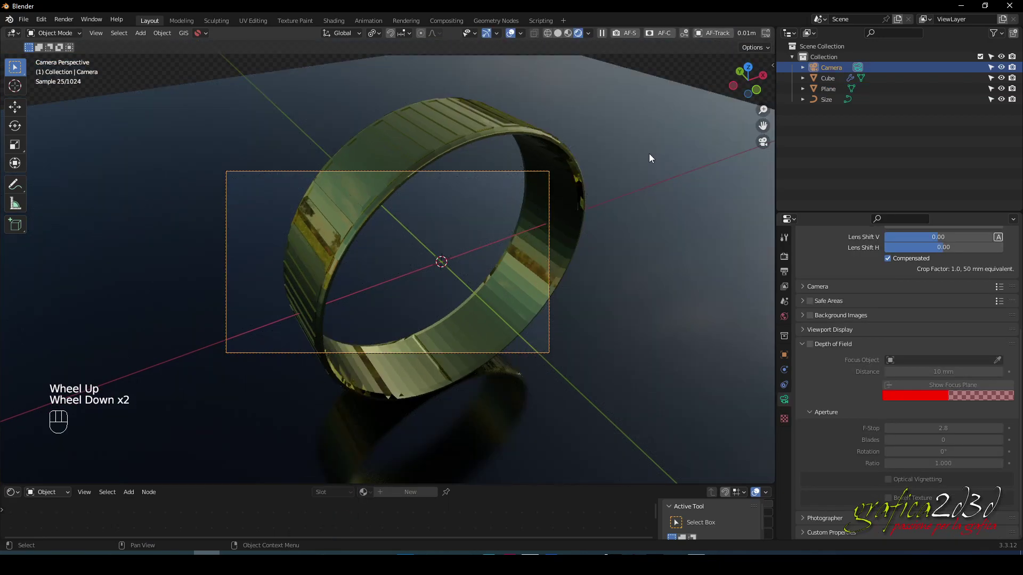
Enable View > Lock Camera to View and reframe so the whole ring fits the camera frame
{"action": "key", "text": "n"}
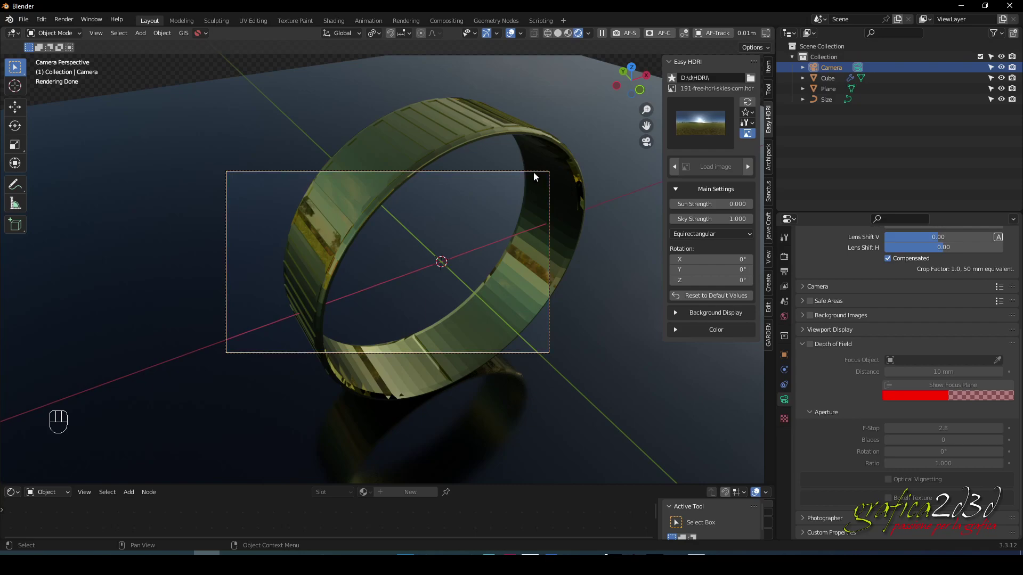
{"action": "left_click", "coordinate": [536, 175]}
{"action": "scroll", "scroll_direction": "up", "scroll_amount": 3}
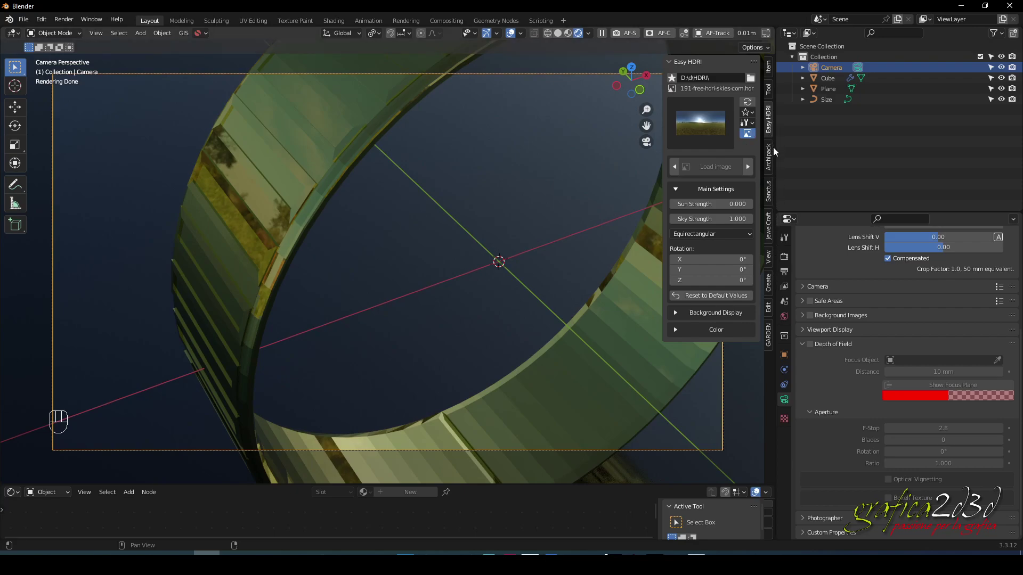
{"action": "left_click", "coordinate": [769, 73]}
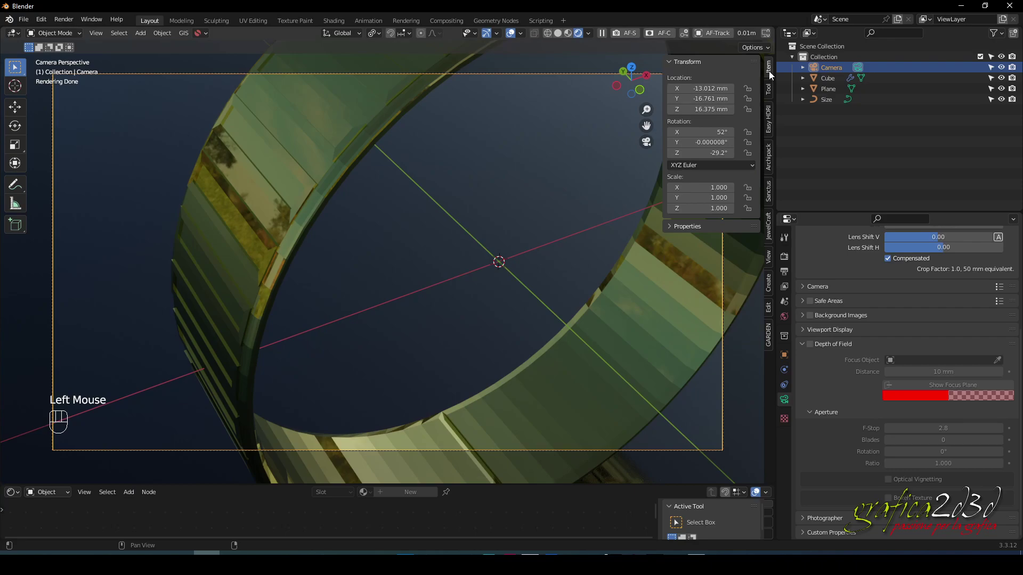
{"action": "left_click", "coordinate": [770, 92]}
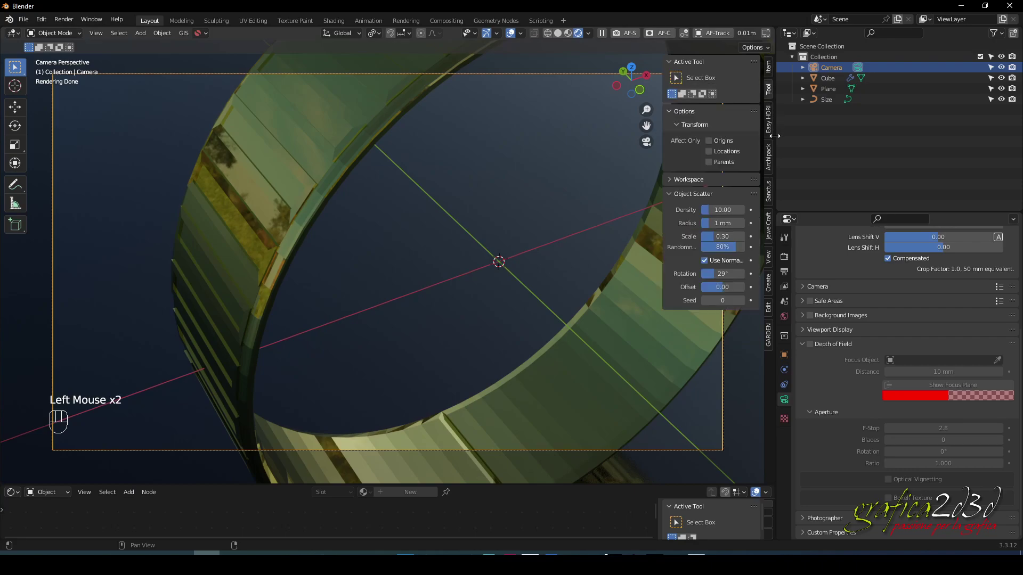
{"action": "left_click", "coordinate": [770, 266]}
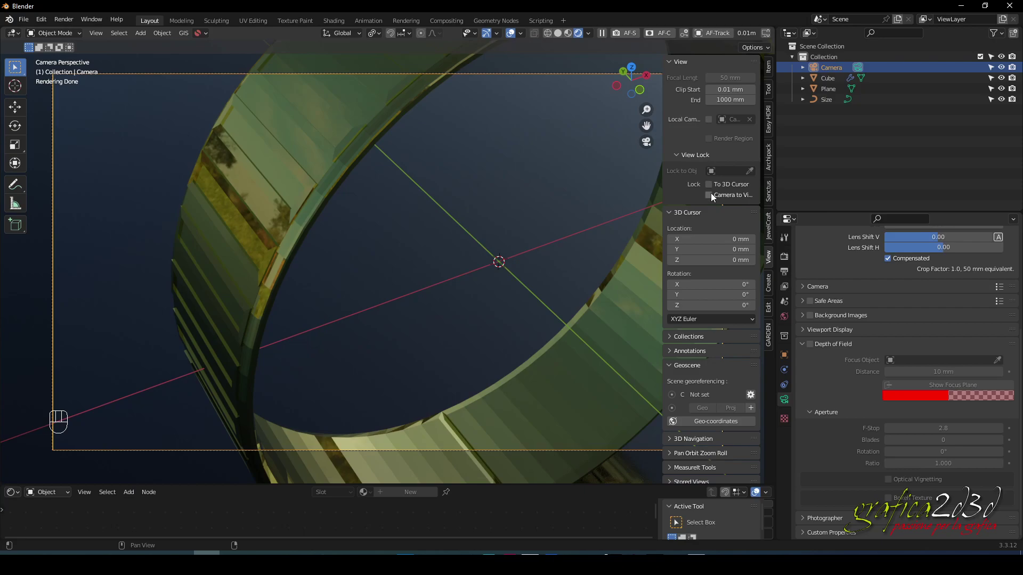
{"action": "left_click", "coordinate": [714, 196]}
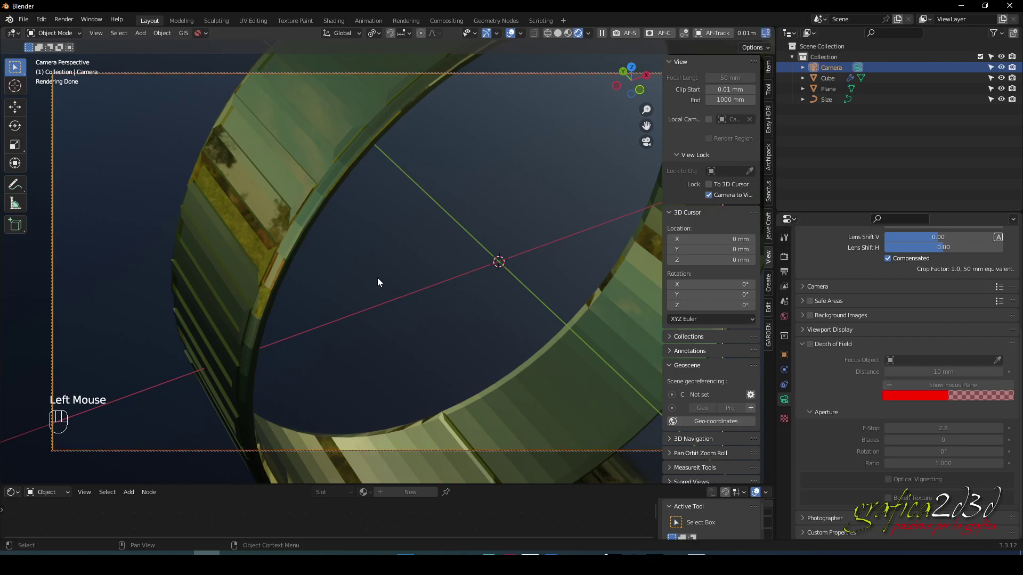
{"action": "scroll", "scroll_direction": "down", "scroll_amount": 3}
{"action": "scroll", "scroll_direction": "down", "scroll_amount": 3}
{"action": "middle_click", "coordinate": [406, 285]}
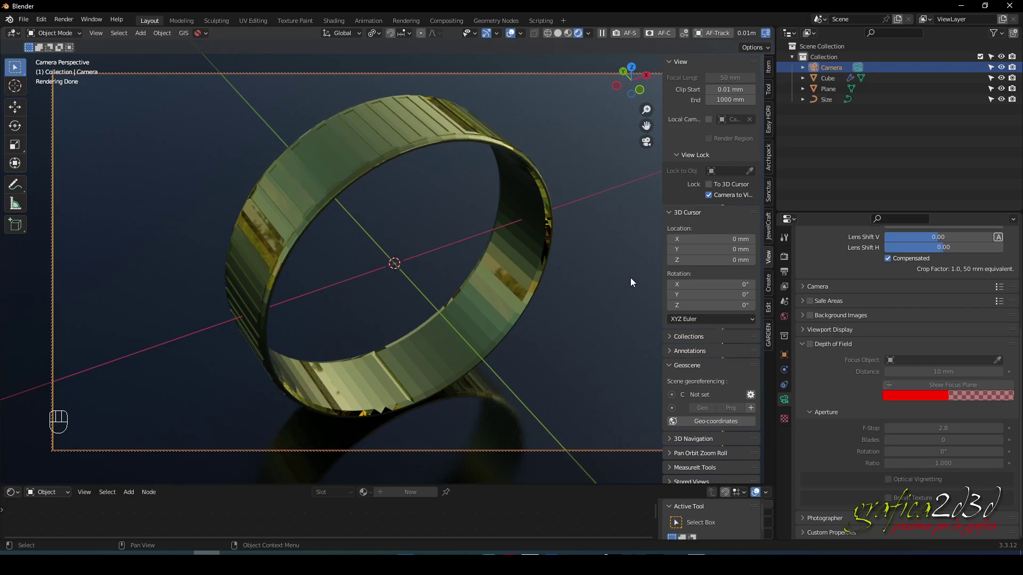
Set Cycles final-render Max Samples to 150 instead of 4096 and reselect the ground plane
{"action": "key", "text": "n"}
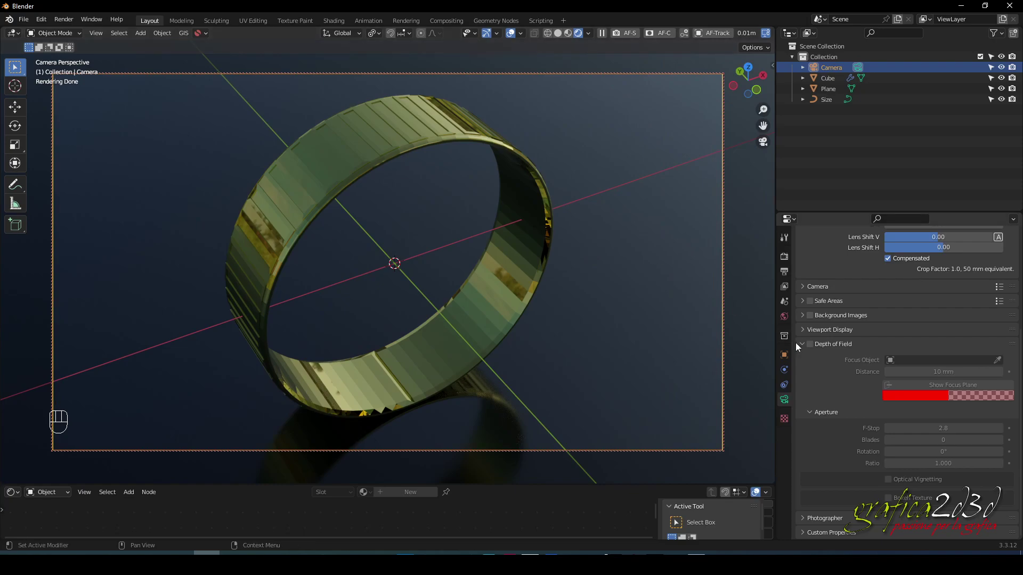
{"action": "scroll", "scroll_direction": "up", "scroll_amount": 3}
{"action": "left_click", "coordinate": [788, 255]}
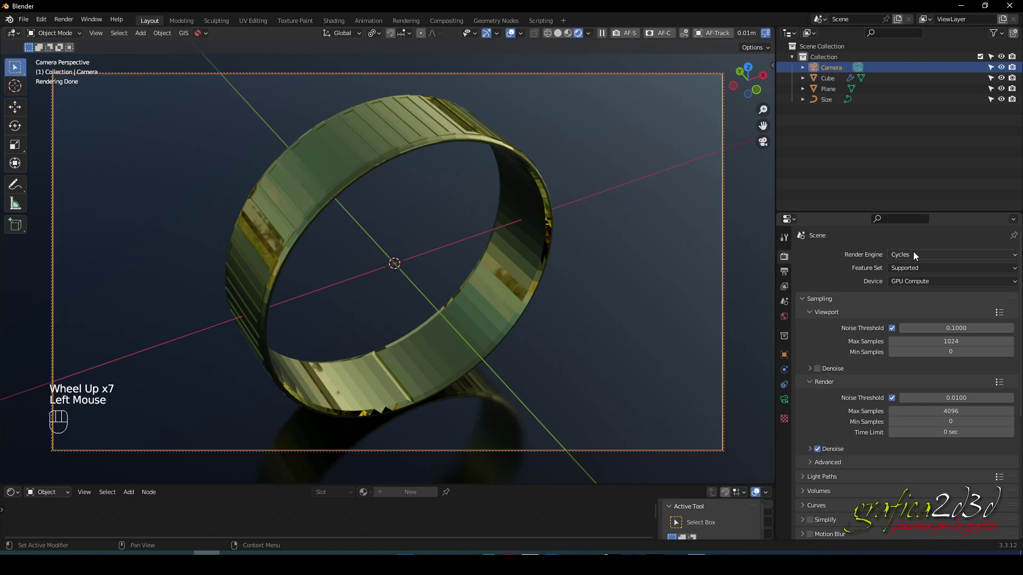
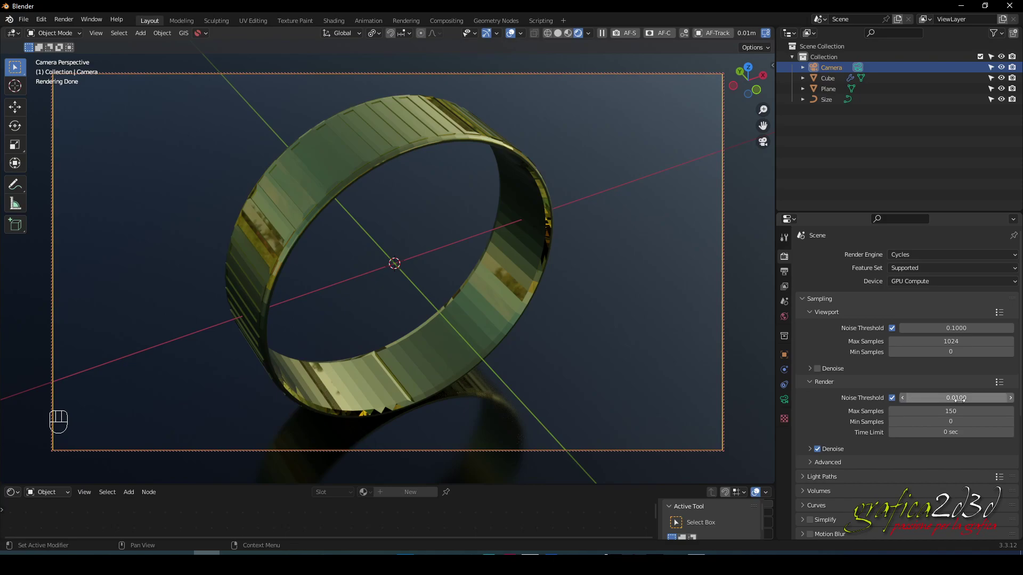
{"action": "left_click", "coordinate": [590, 183]}
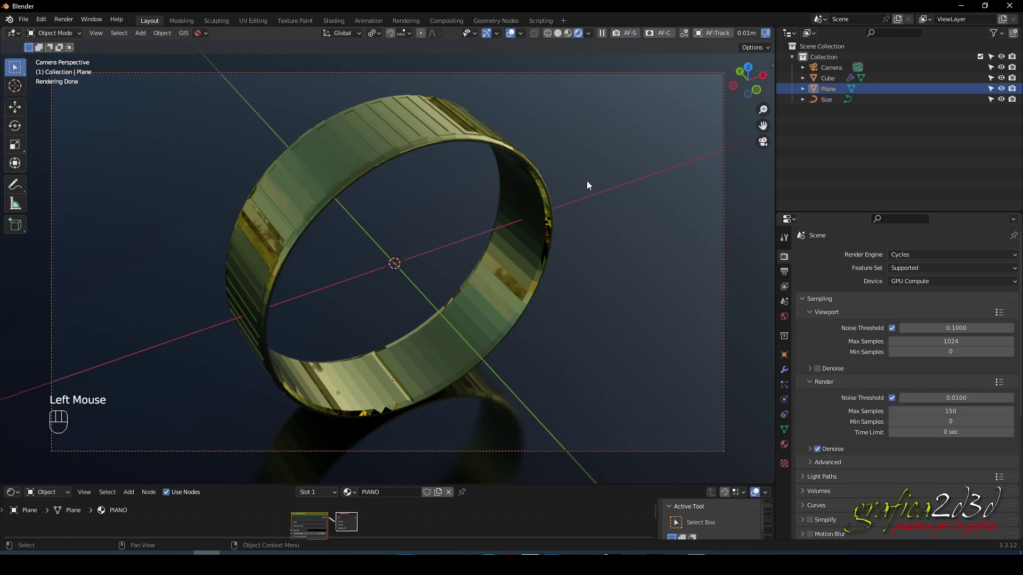
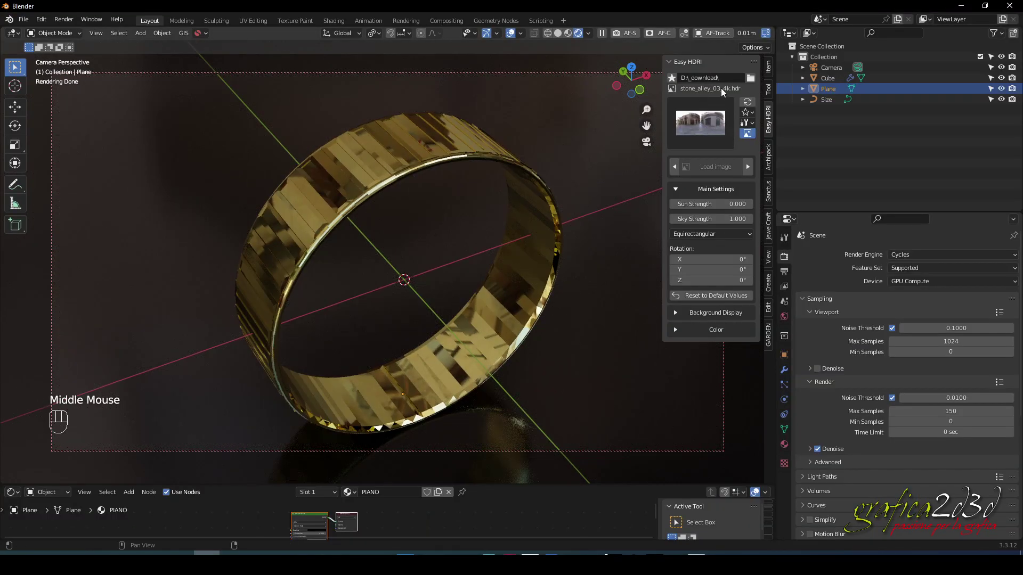
Adjust the camera framing and check the plane and ring materials, ring Roughness about 0.088
{"action": "middle_click", "coordinate": [421, 207]}
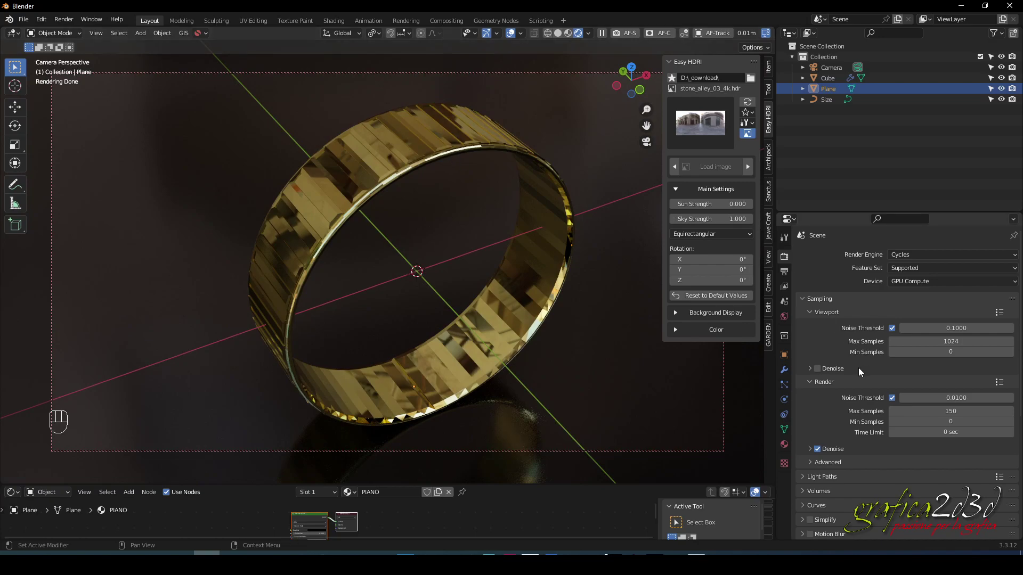
{"action": "left_click", "coordinate": [788, 449]}
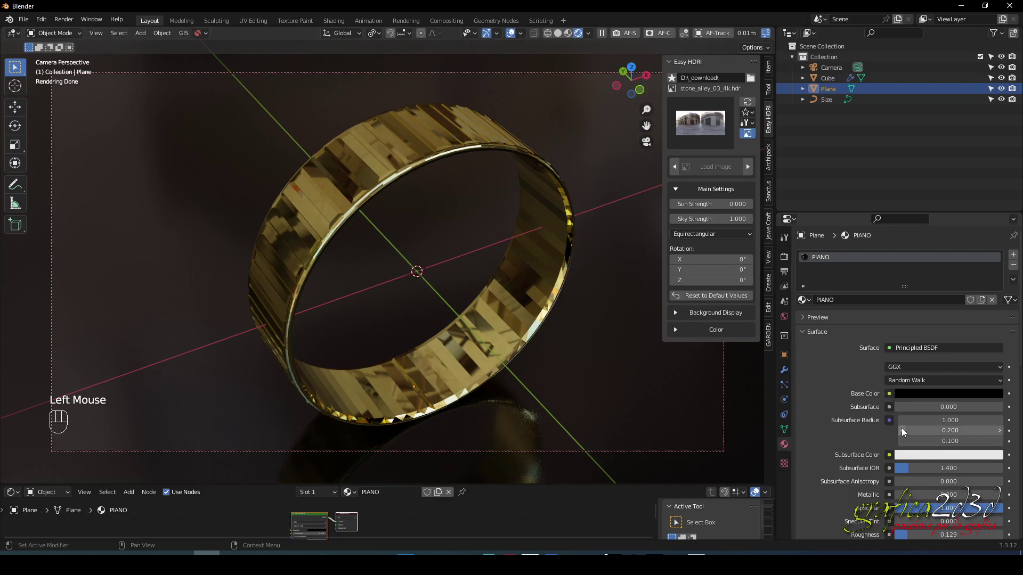
{"action": "left_click", "coordinate": [467, 148]}
{"action": "scroll", "scroll_direction": "down", "scroll_amount": 3}
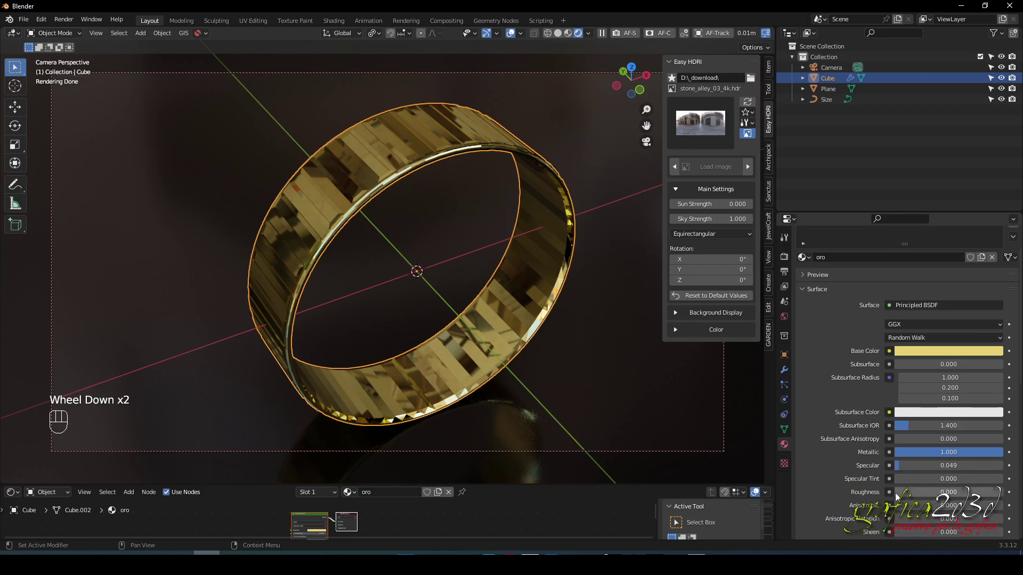
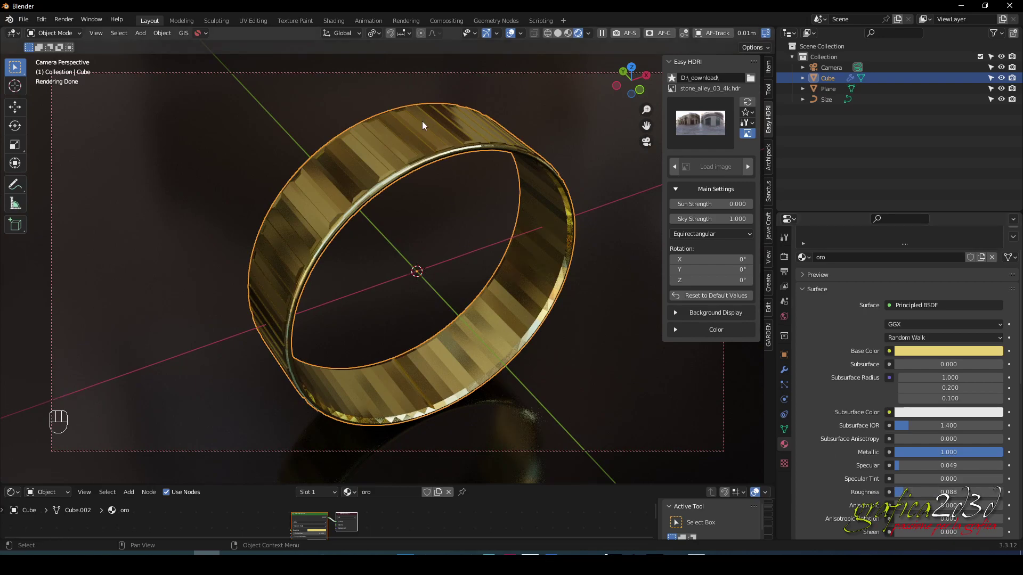
{"action": "left_click", "coordinate": [532, 108]}
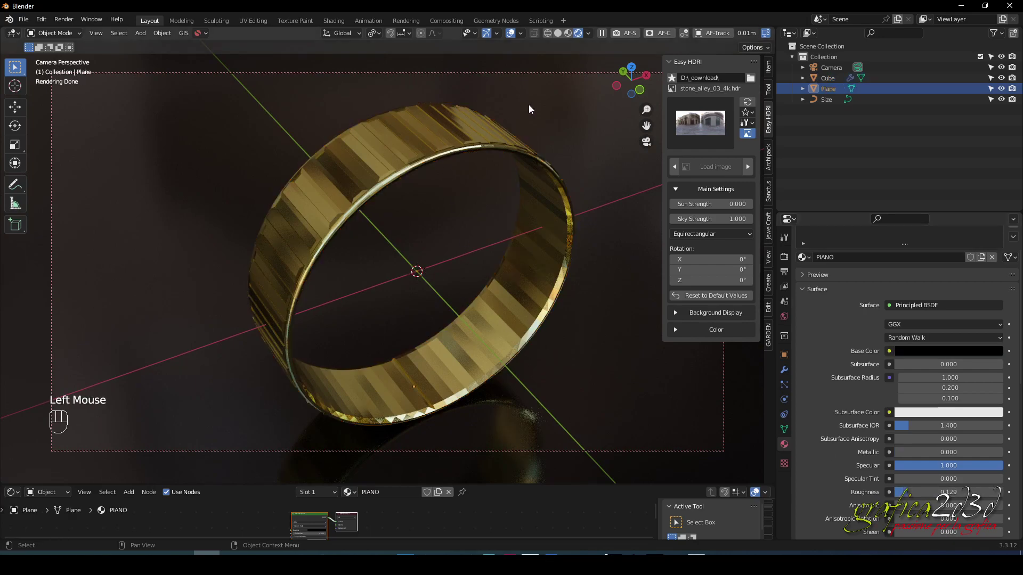